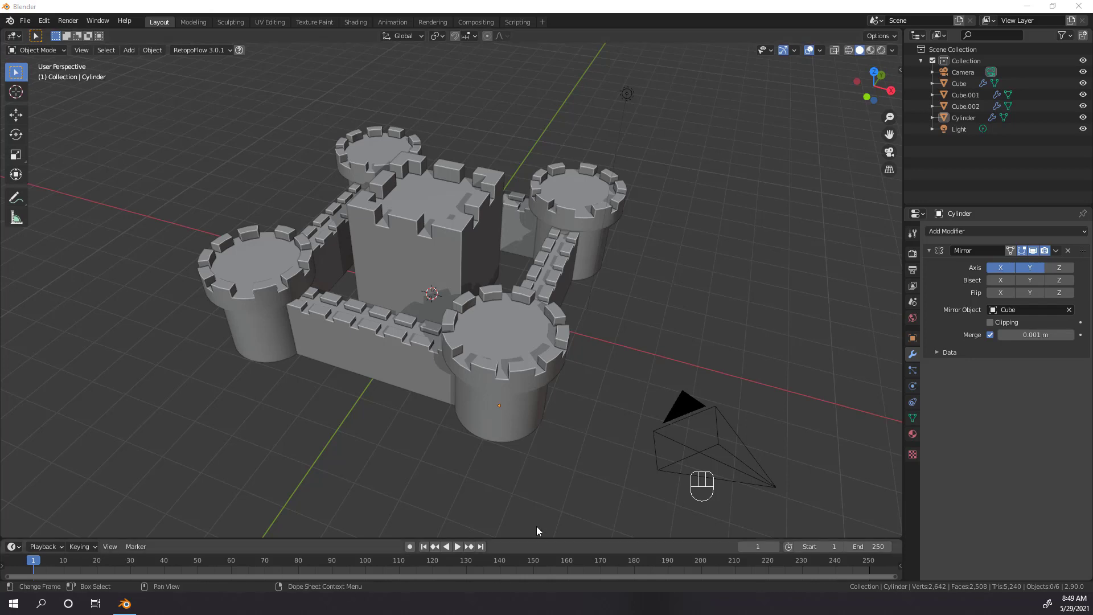
Leave the castle preview and select the default cube in a fresh General scene
{"action": "left_click_drag", "start_coordinate": [601, 460], "coordinate": [577, 452]}
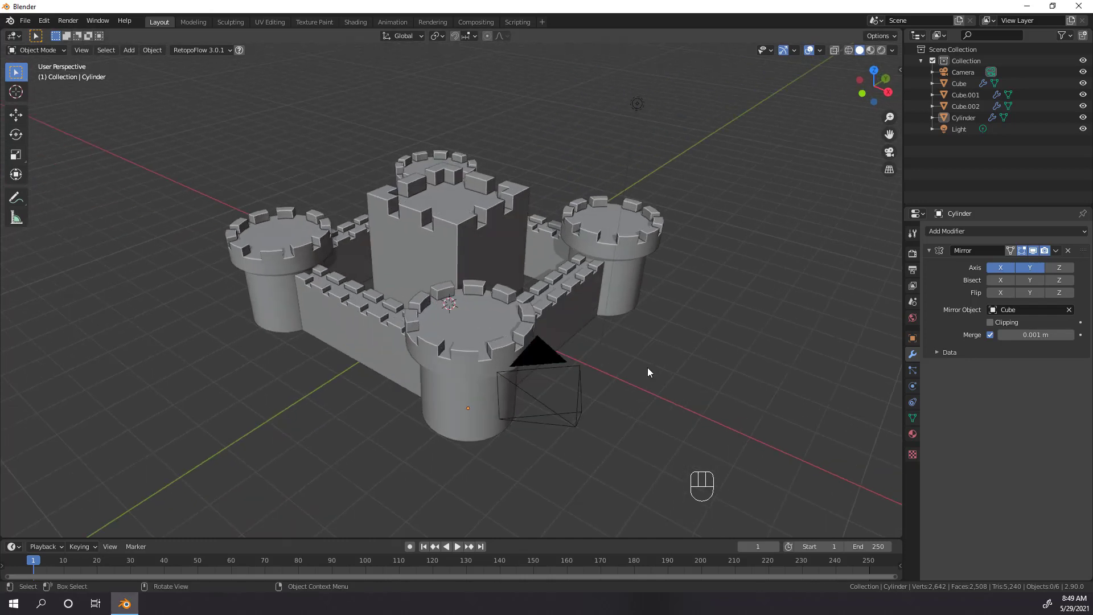
{"action": "left_click", "coordinate": [430, 316]}
Subdivide the cube's mesh in Edit Mode with X-ray shading on, viewed from the front
{"action": "key", "text": "Tab"}
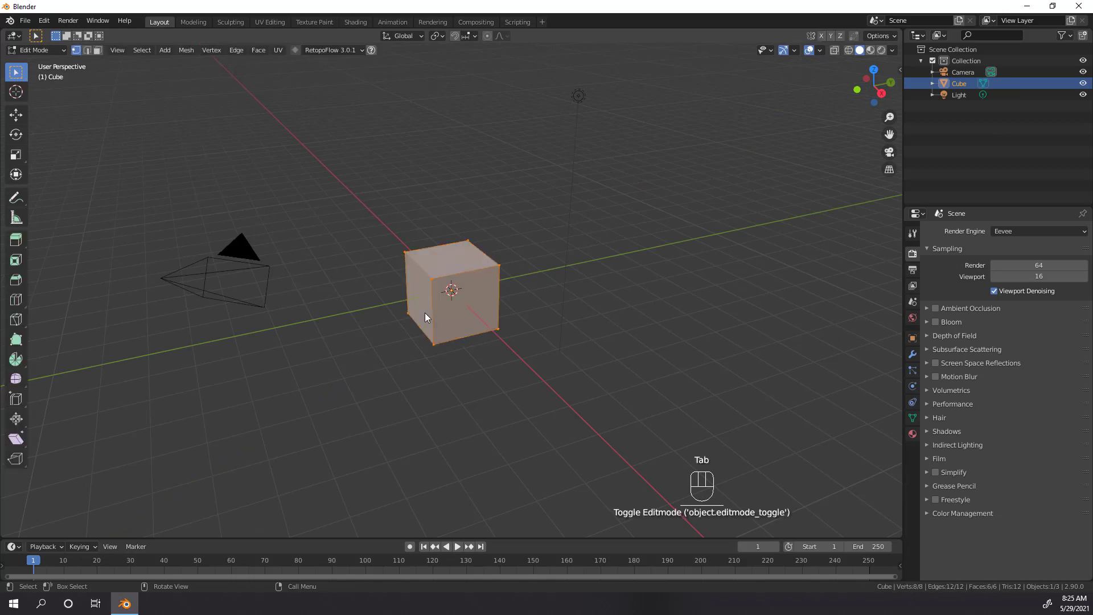
{"action": "key", "text": "KP_1"}
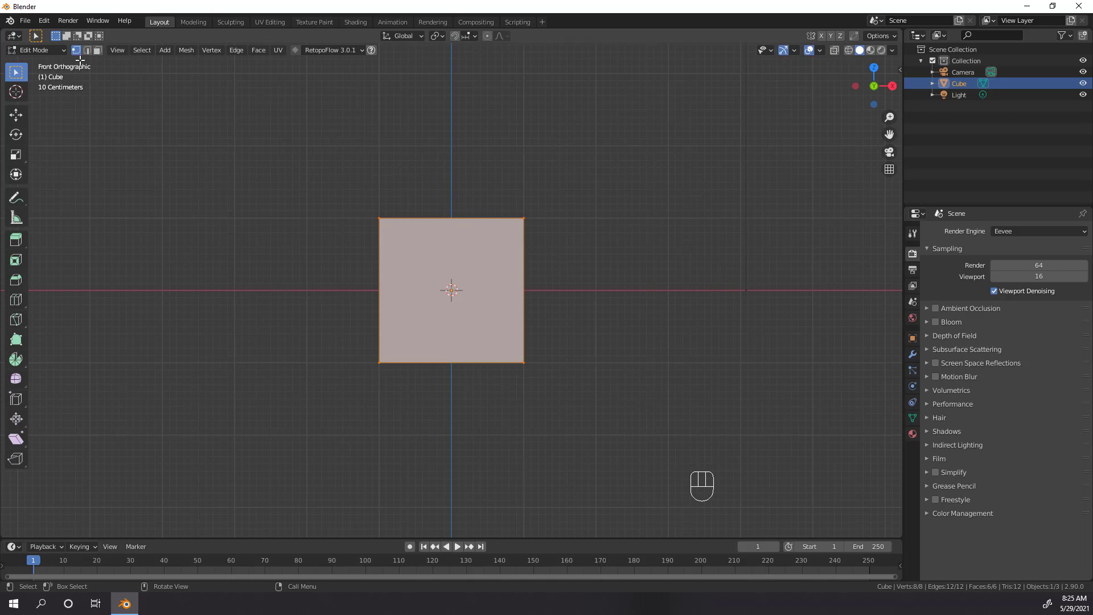
{"action": "right_click", "coordinate": [553, 248]}
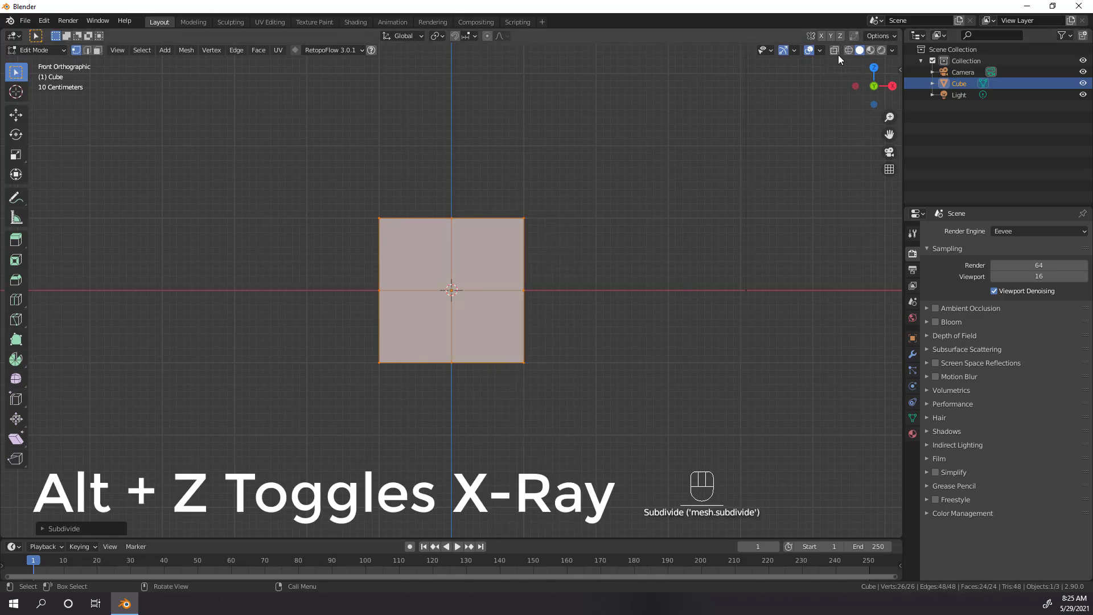
{"action": "left_click", "coordinate": [839, 54]}
Delete the left half of the cube, then view it from the side for the next cut
{"action": "left_click", "coordinate": [329, 154]}
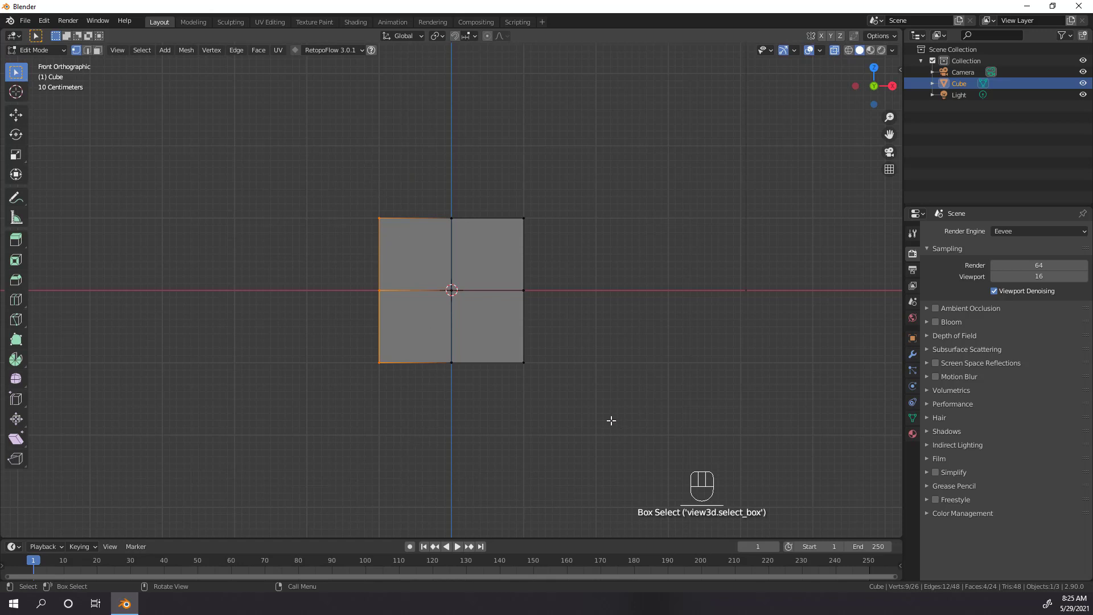
{"action": "key", "text": "x"}
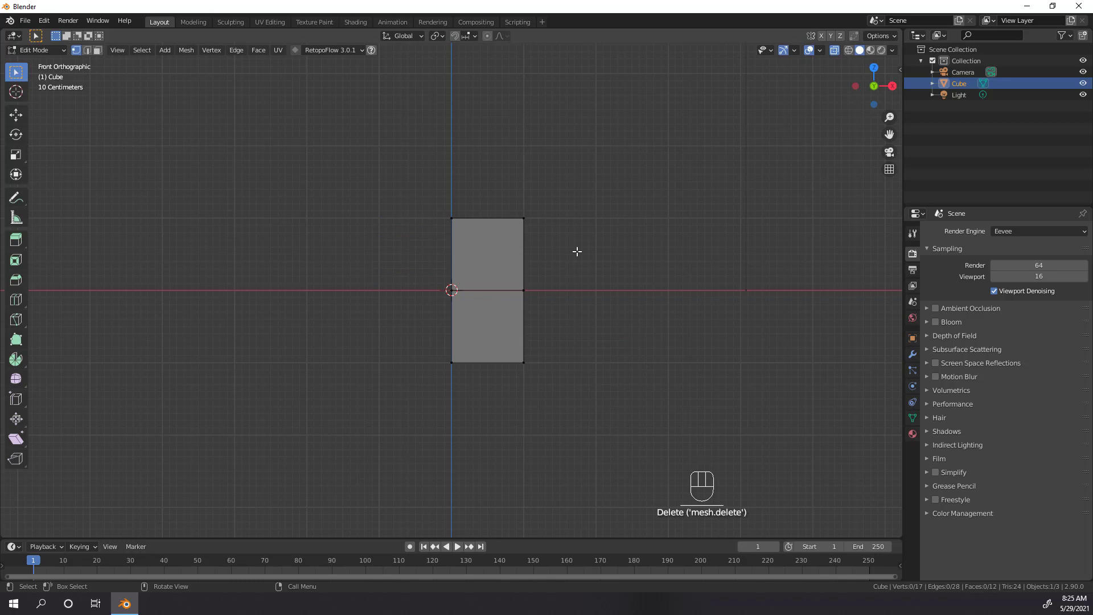
{"action": "key", "text": "KP_3"}
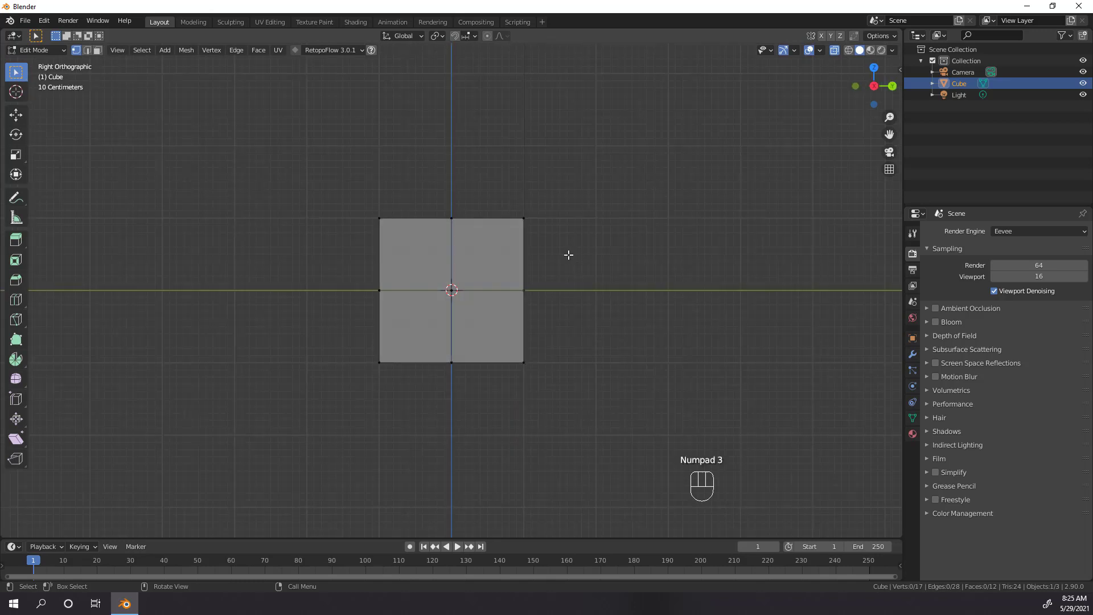
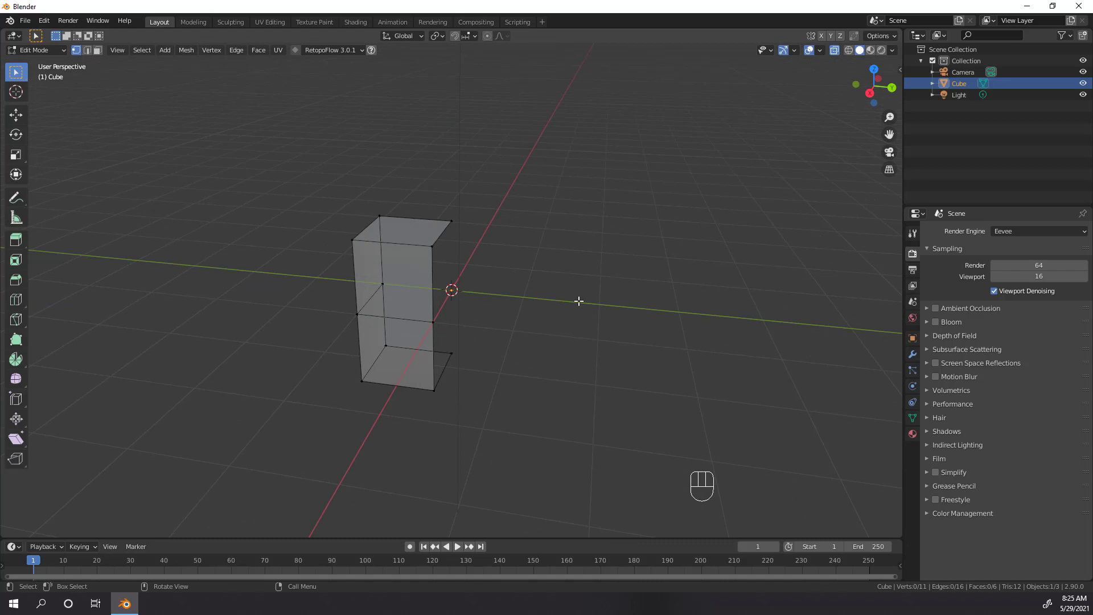
Select the whole remaining quarter and move it up 1 m along Z onto the ground plane
{"action": "key", "text": "a"}
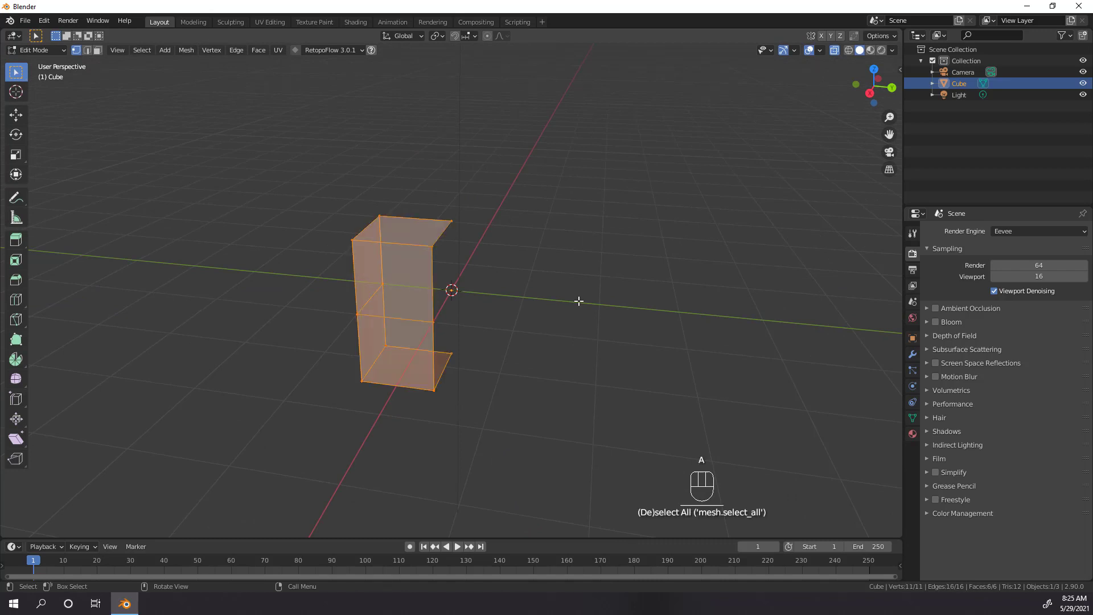
{"action": "key", "text": "g"}
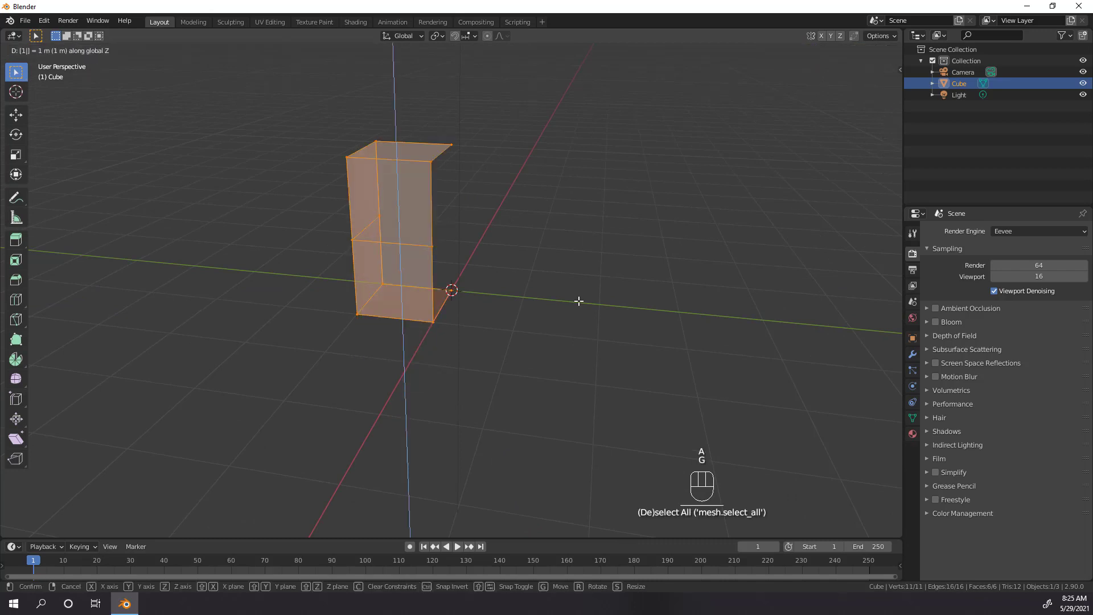
{"action": "key", "text": "g"}
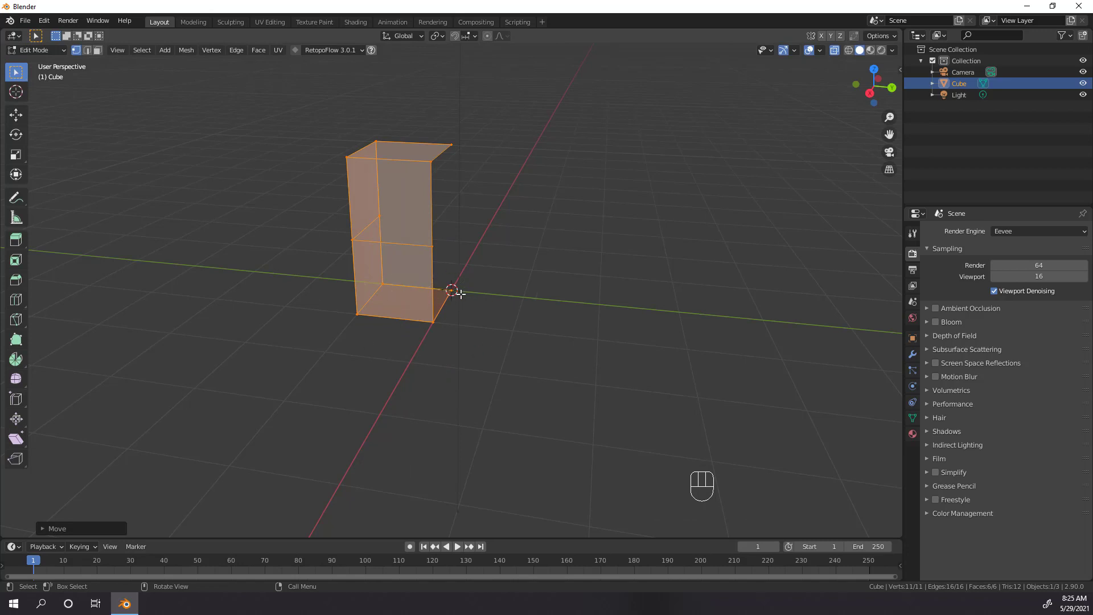
{"action": "middle_click", "coordinate": [439, 293]}
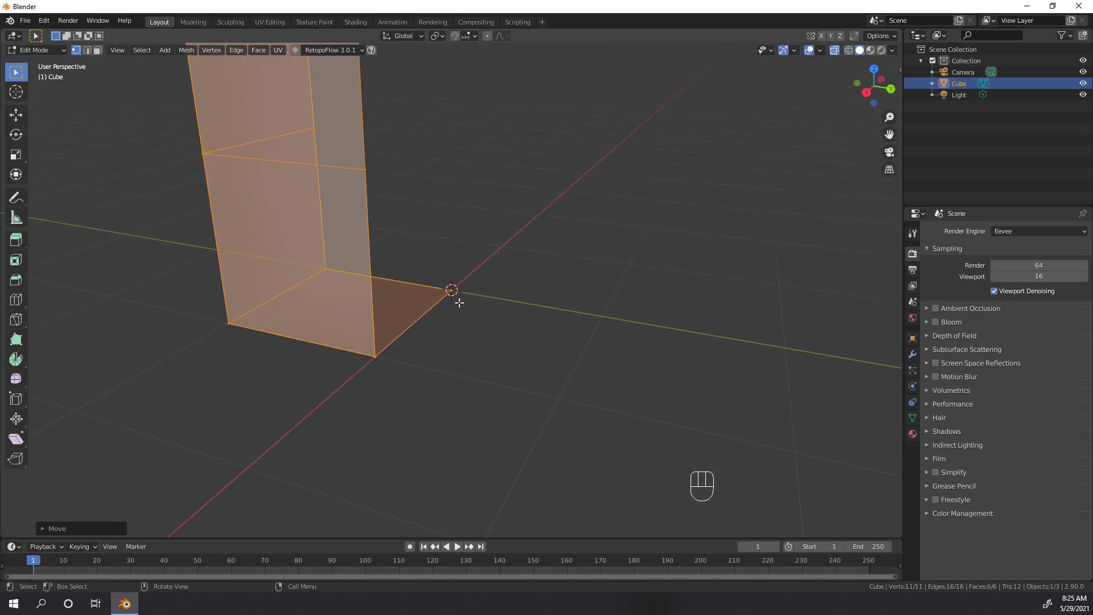
Add a Mirror modifier to the quarter in Object Mode and inspect the mirrored box
{"action": "key", "text": "g"}
{"action": "key", "text": "ctrl+z"}
{"action": "left_click_drag", "start_coordinate": [480, 318], "coordinate": [489, 353]}
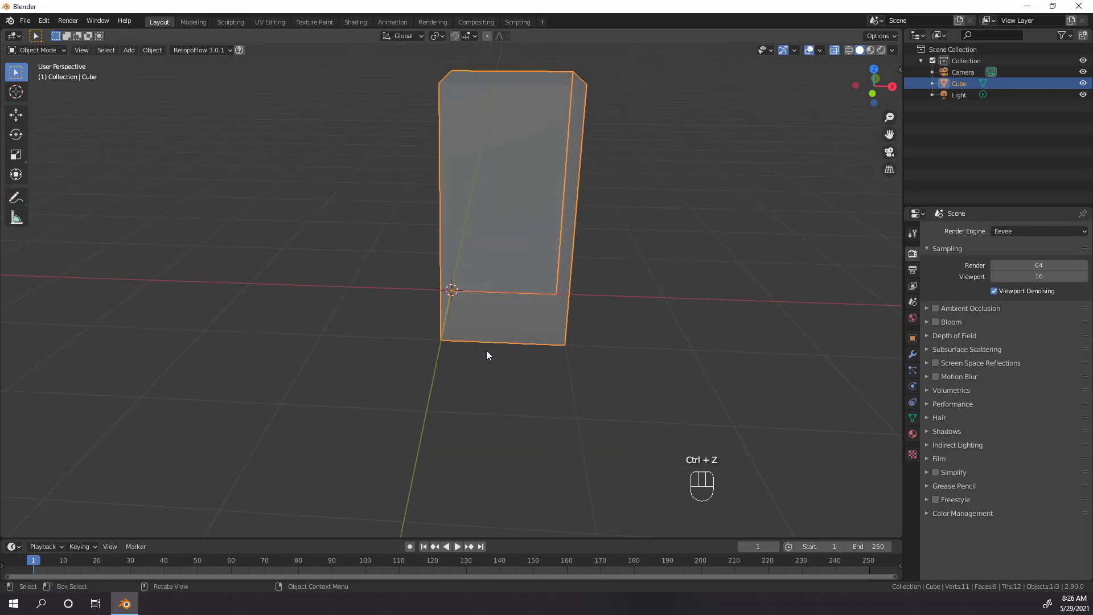
{"action": "middle_click", "coordinate": [490, 357]}
{"action": "left_click", "coordinate": [916, 363]}
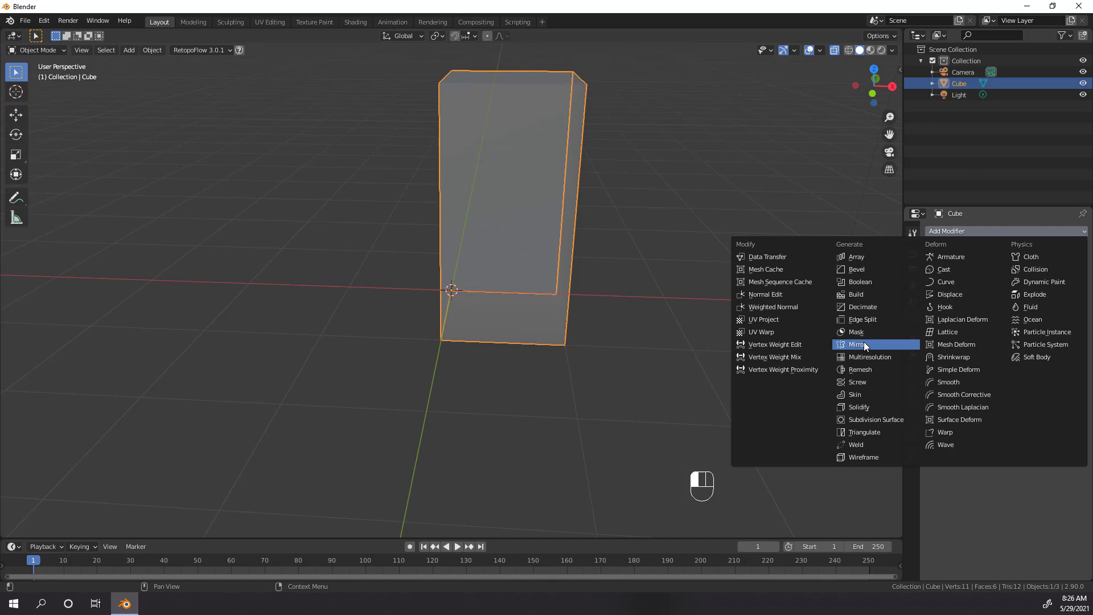
{"action": "left_click_drag", "start_coordinate": [561, 308], "coordinate": [479, 330]}
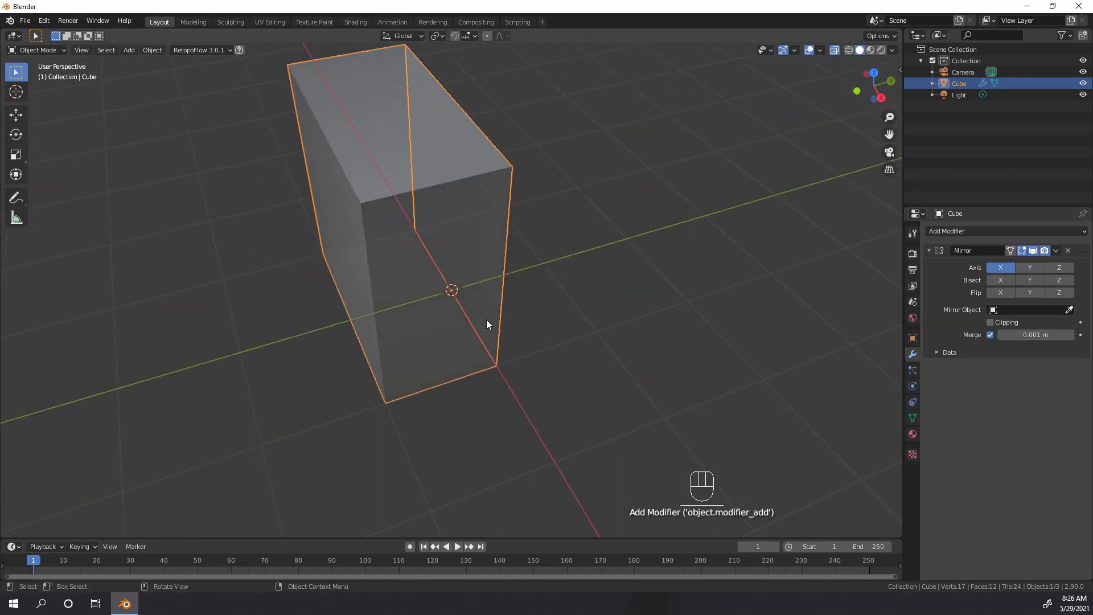
{"action": "left_click_drag", "start_coordinate": [511, 272], "coordinate": [470, 235]}
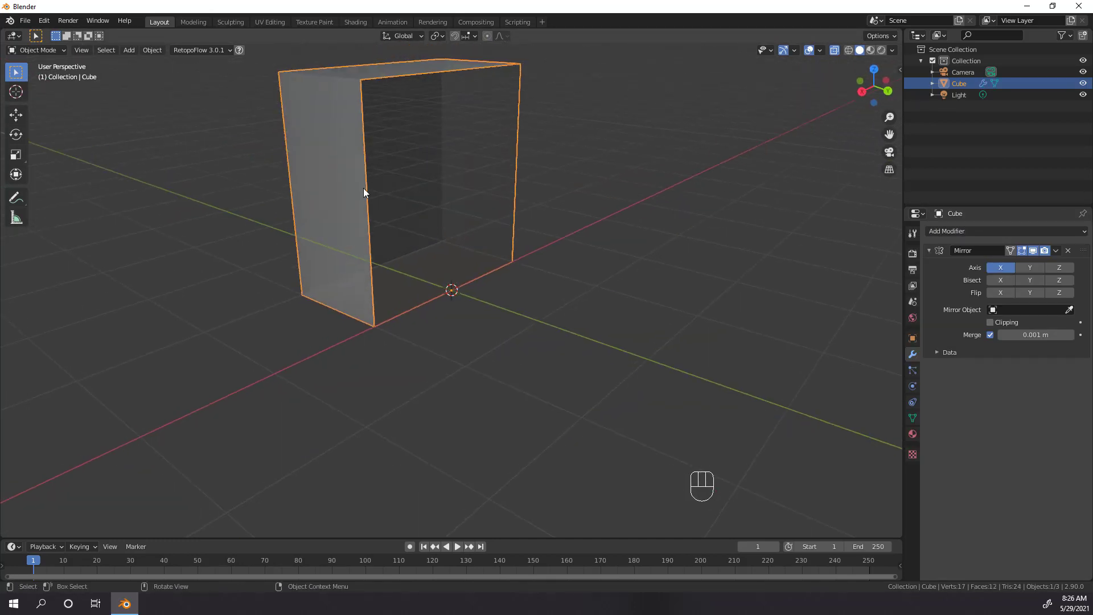
{"action": "middle_click", "coordinate": [467, 214]}
{"action": "left_click_drag", "start_coordinate": [424, 249], "coordinate": [487, 251]}
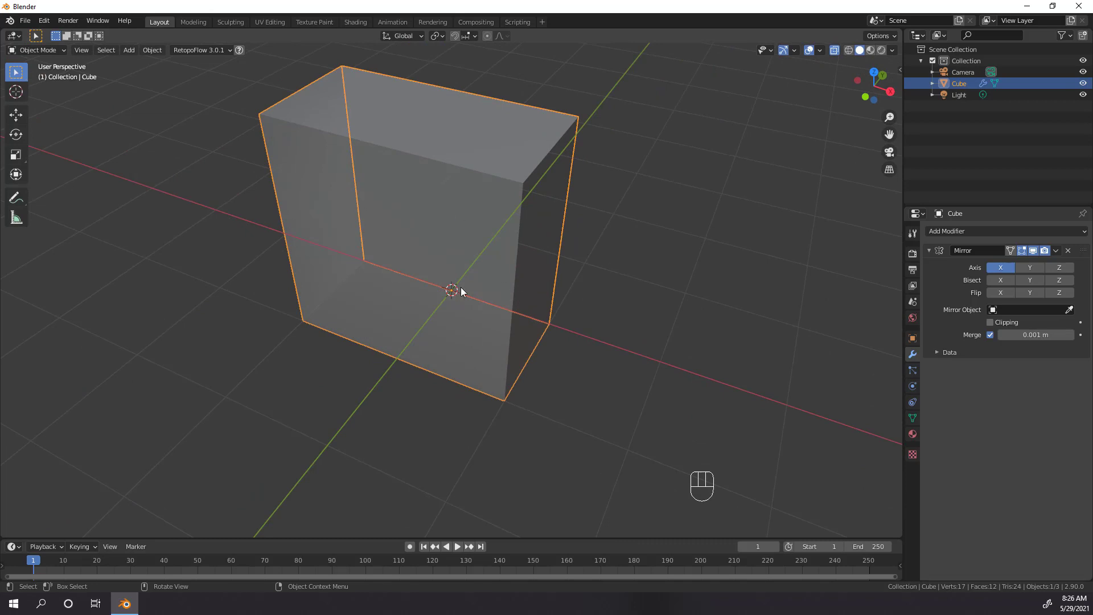
Compare original and mirrored quarters, try mirroring on Z as well, then leave only X and Y
{"action": "key", "text": "Tab"}
{"action": "left_click_drag", "start_coordinate": [534, 277], "coordinate": [565, 282]}
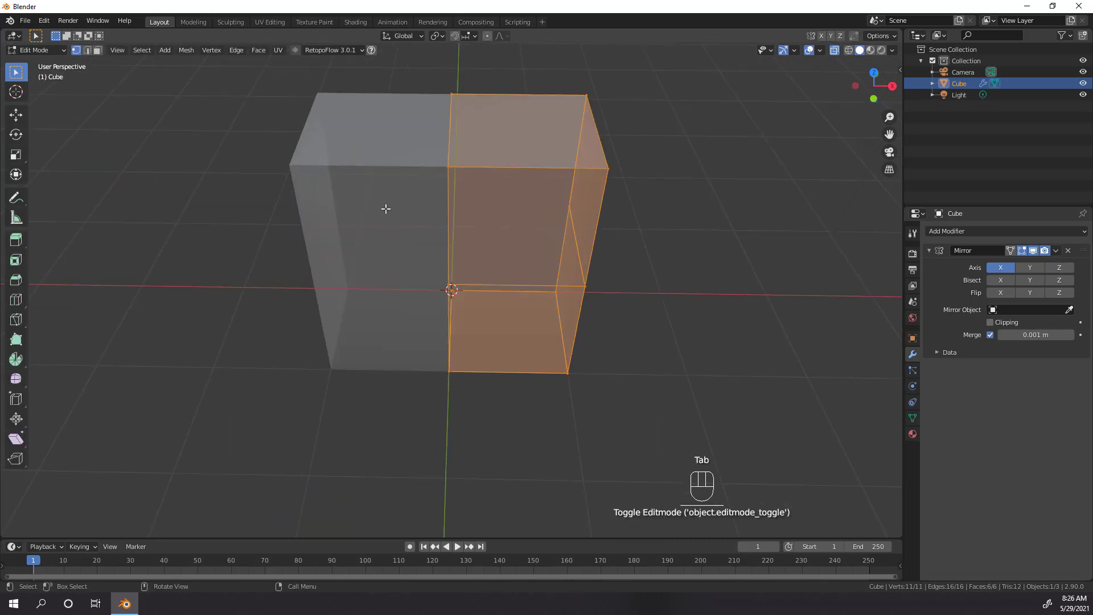
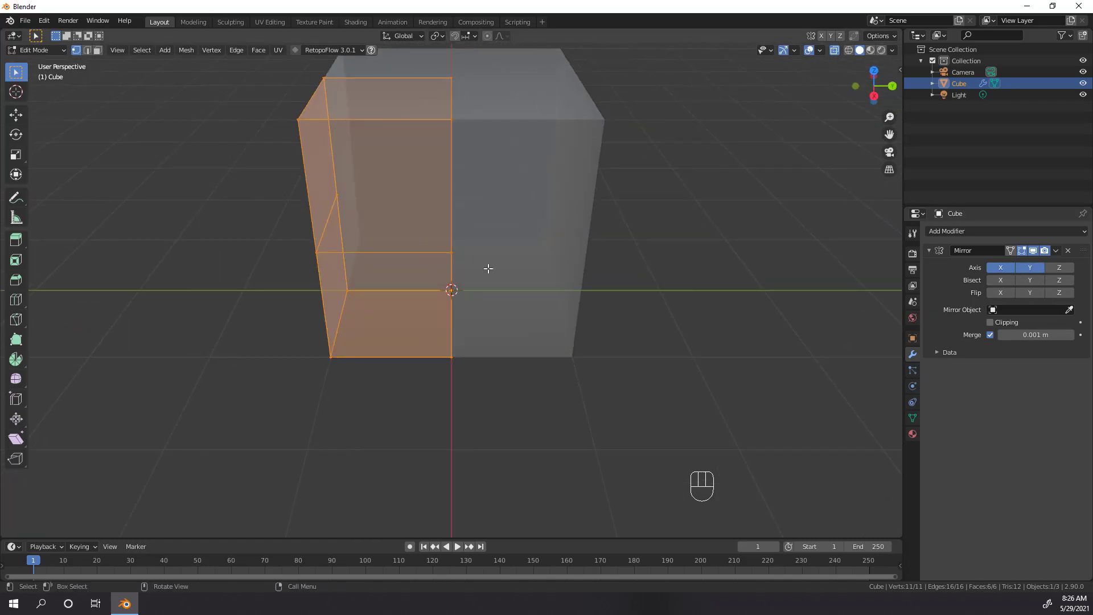
{"action": "left_click_drag", "start_coordinate": [450, 375], "coordinate": [519, 324]}
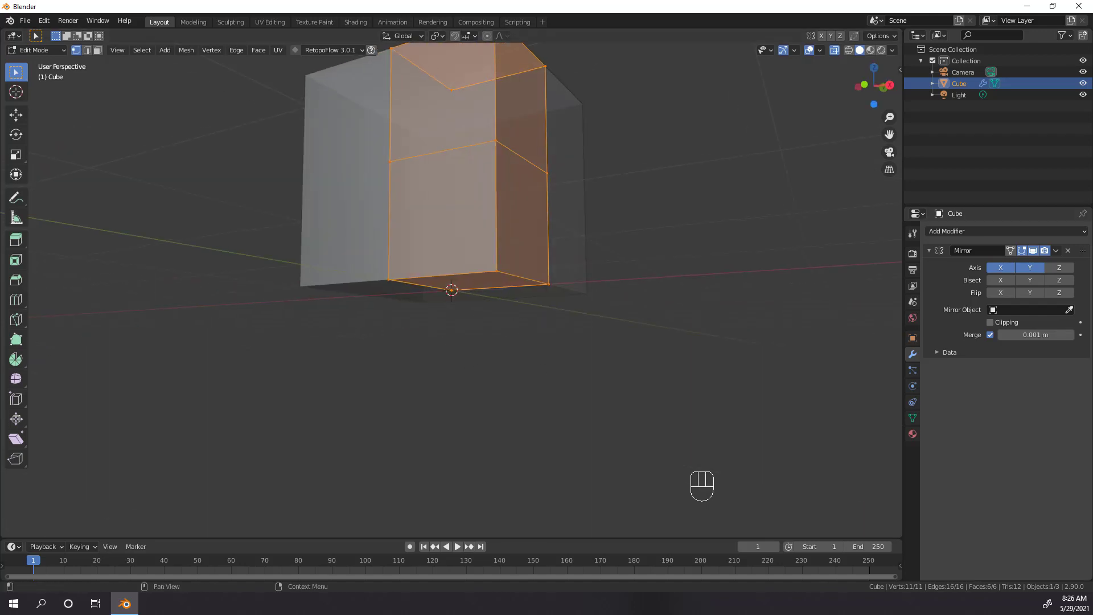
{"action": "left_click", "coordinate": [1067, 267]}
{"action": "left_click_drag", "start_coordinate": [453, 295], "coordinate": [466, 307]}
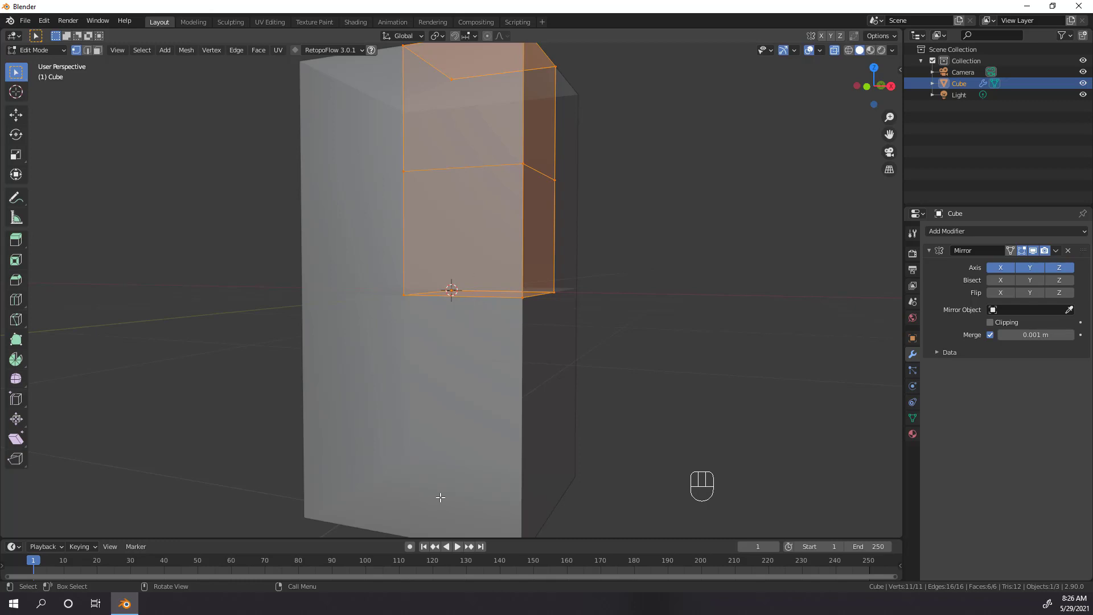
{"action": "middle_click", "coordinate": [512, 420]}
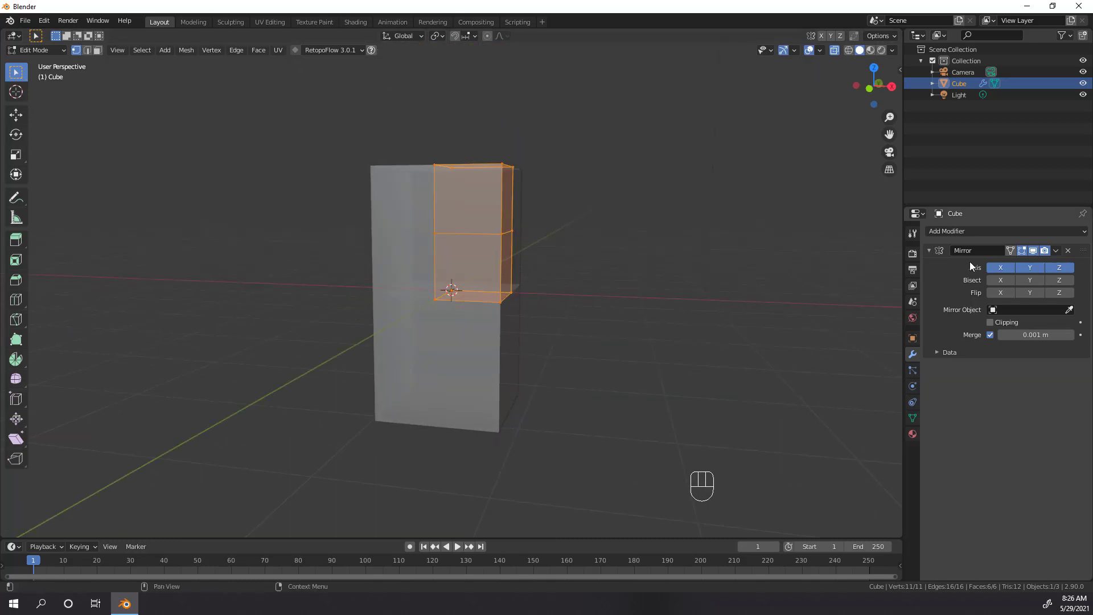
{"action": "left_click", "coordinate": [1069, 269]}
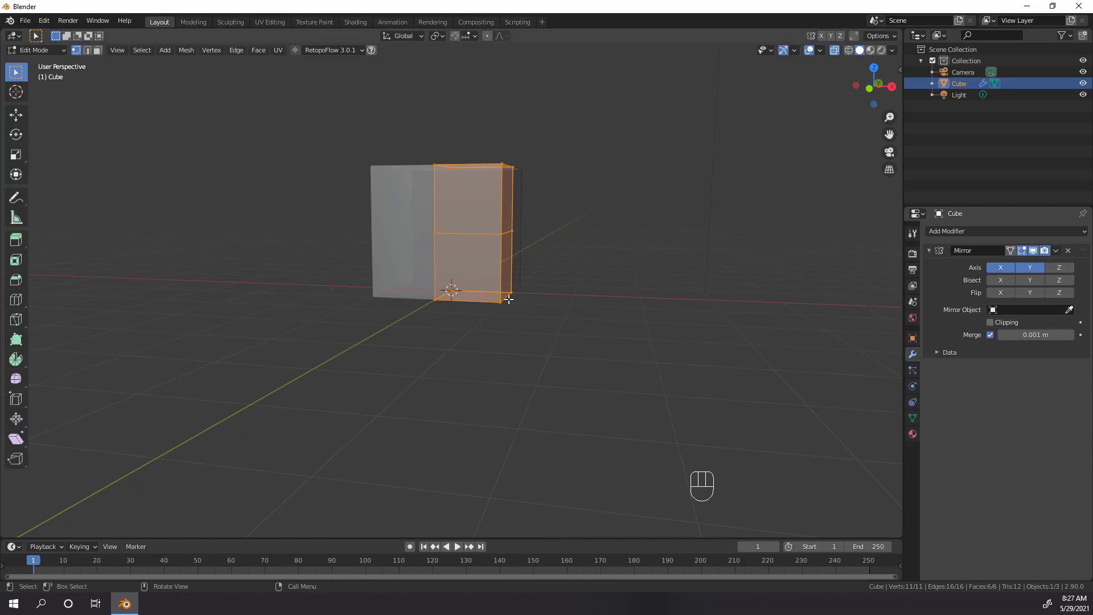
Enable Clipping on the Mirror modifier and move a seam vertex along X to test it
{"action": "left_click_drag", "start_coordinate": [544, 300], "coordinate": [508, 324]}
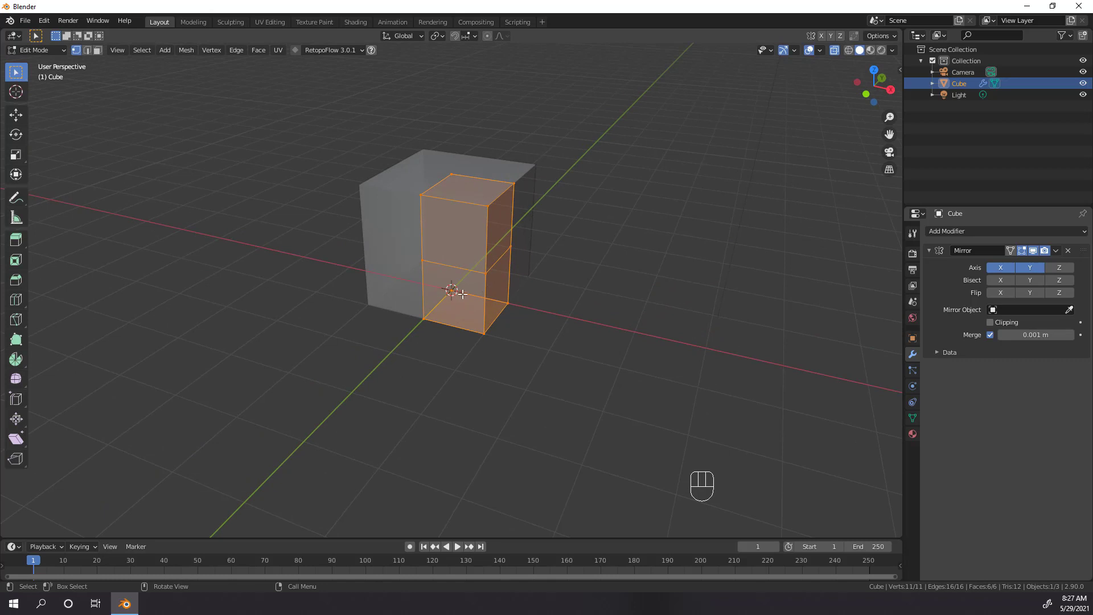
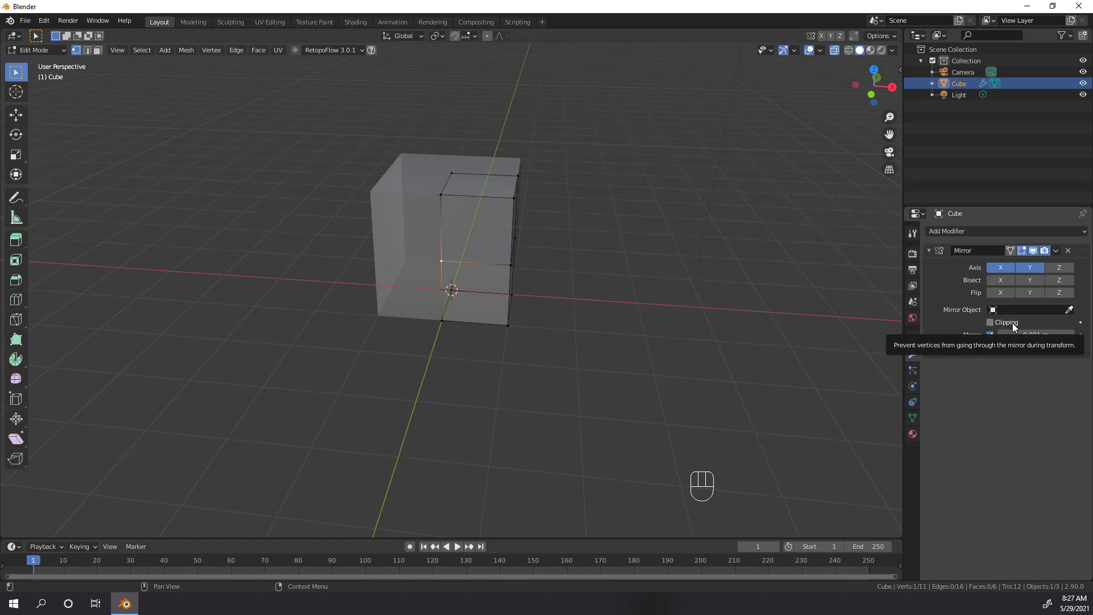
{"action": "middle_click", "coordinate": [450, 252]}
{"action": "middle_click", "coordinate": [480, 319]}
{"action": "middle_click", "coordinate": [487, 293]}
{"action": "key", "text": "g"}
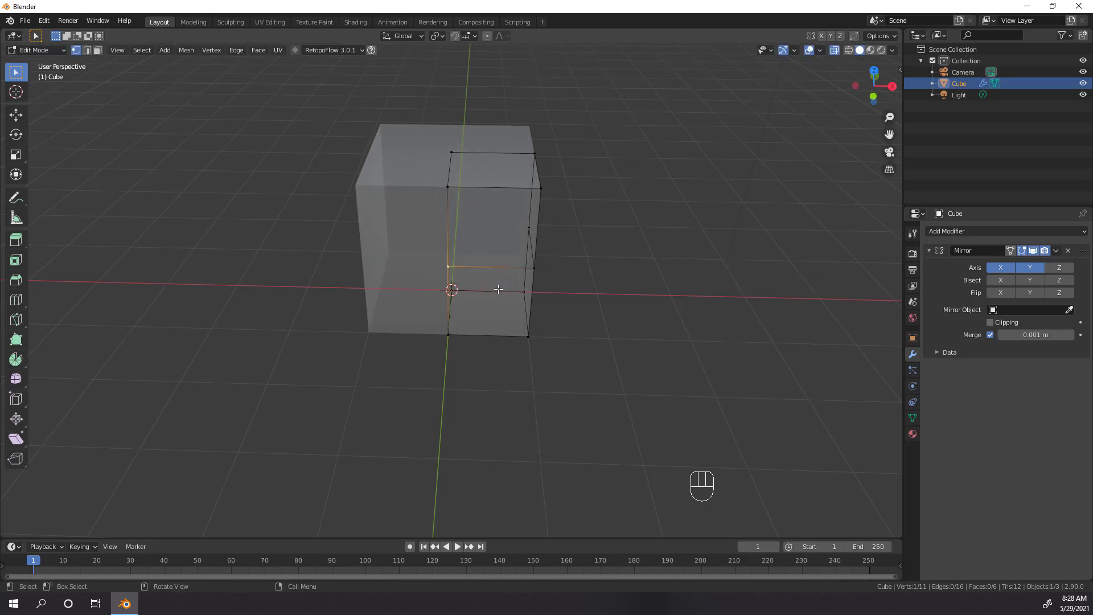
{"action": "key", "text": "g"}
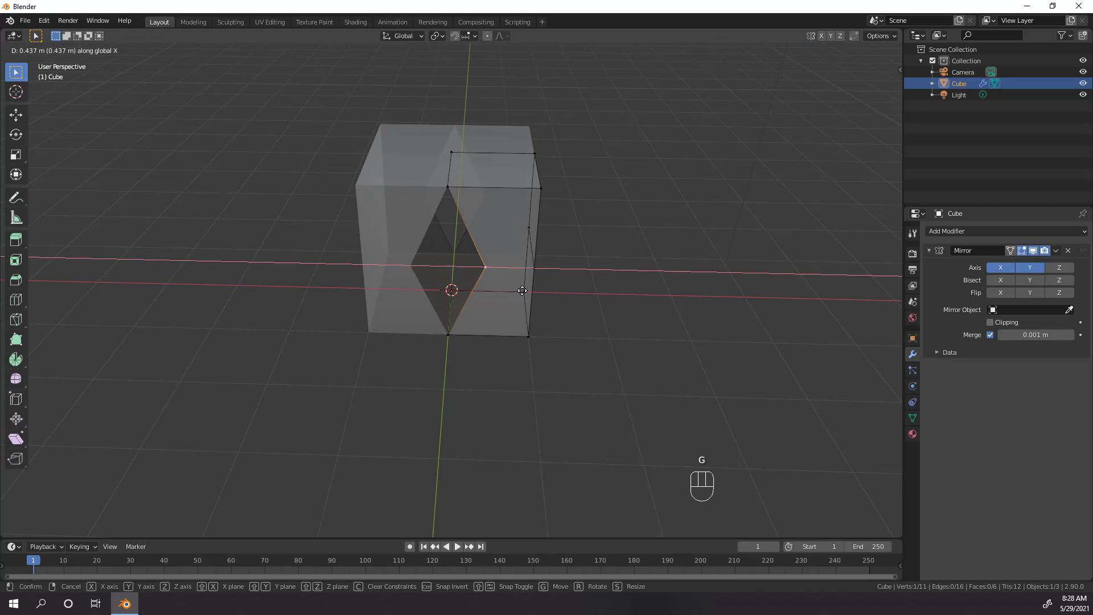
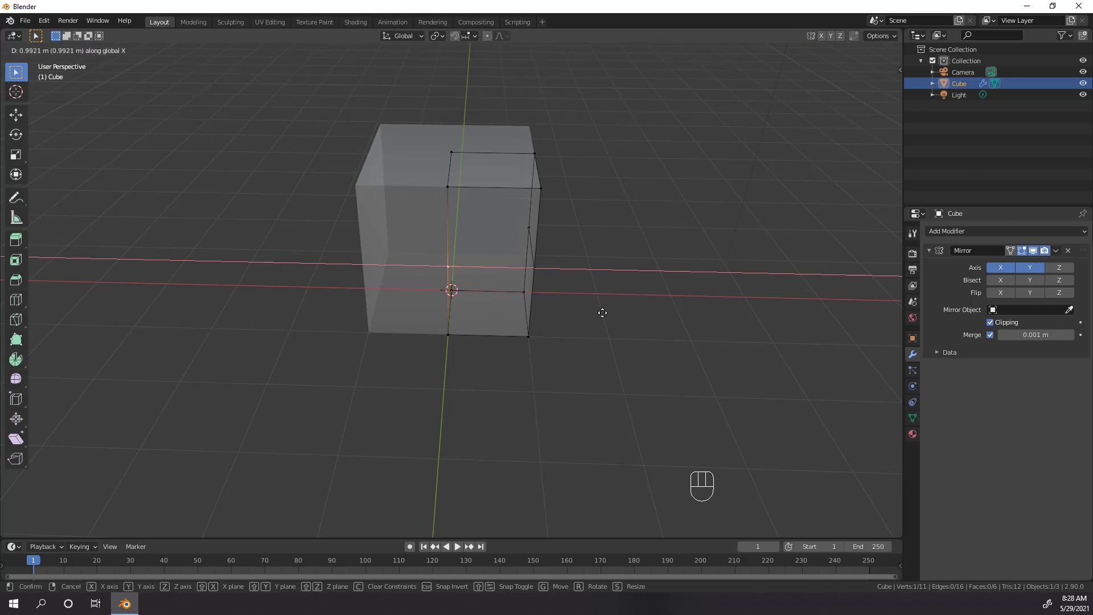
{"action": "left_click_drag", "start_coordinate": [538, 323], "coordinate": [453, 325]}
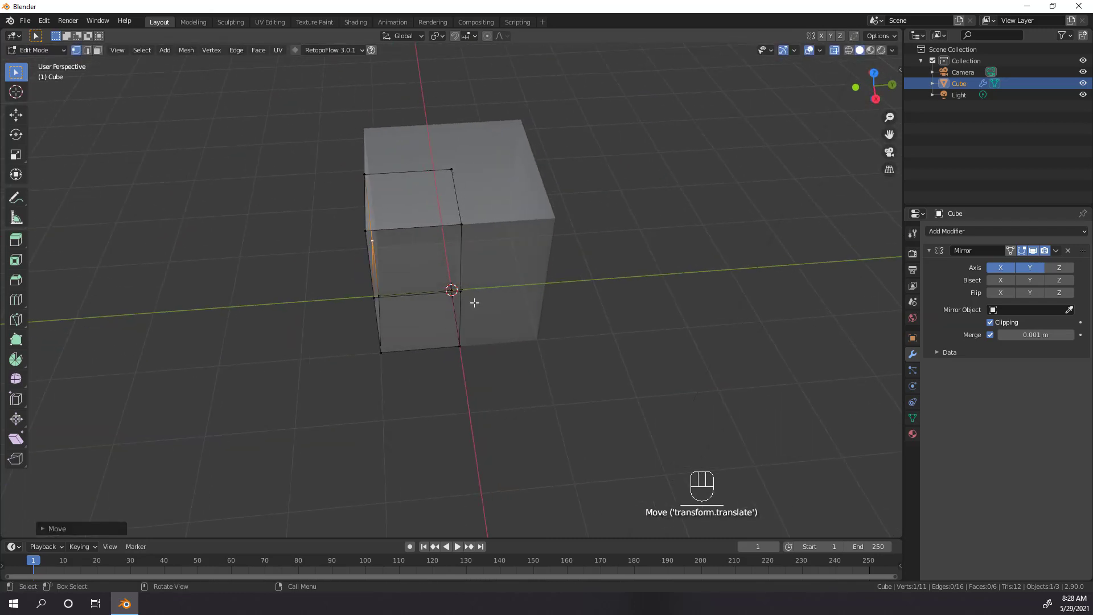
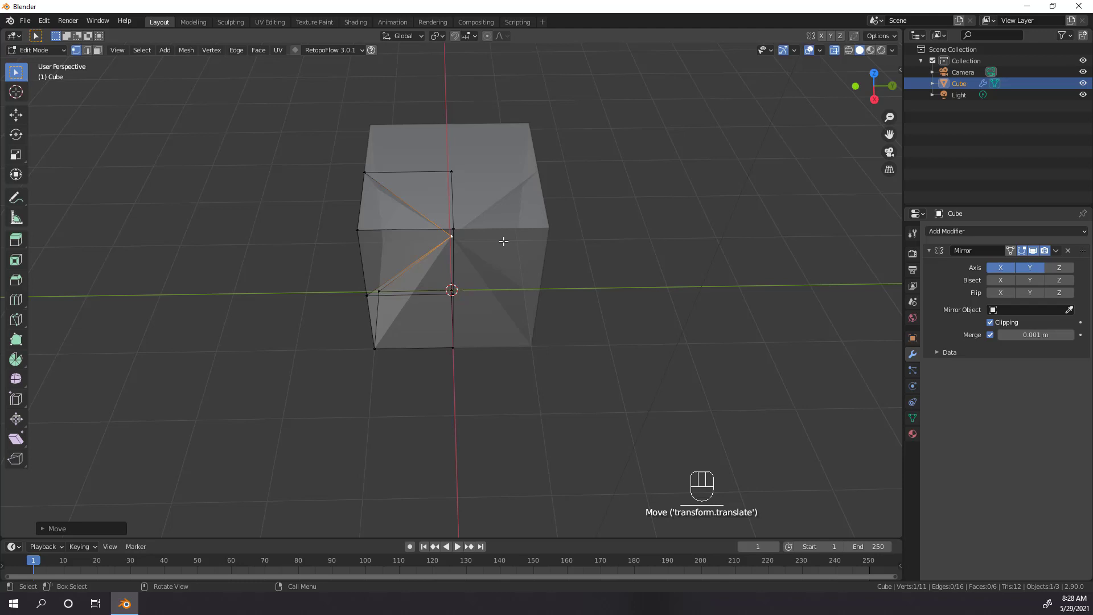
{"action": "key", "text": "g"}
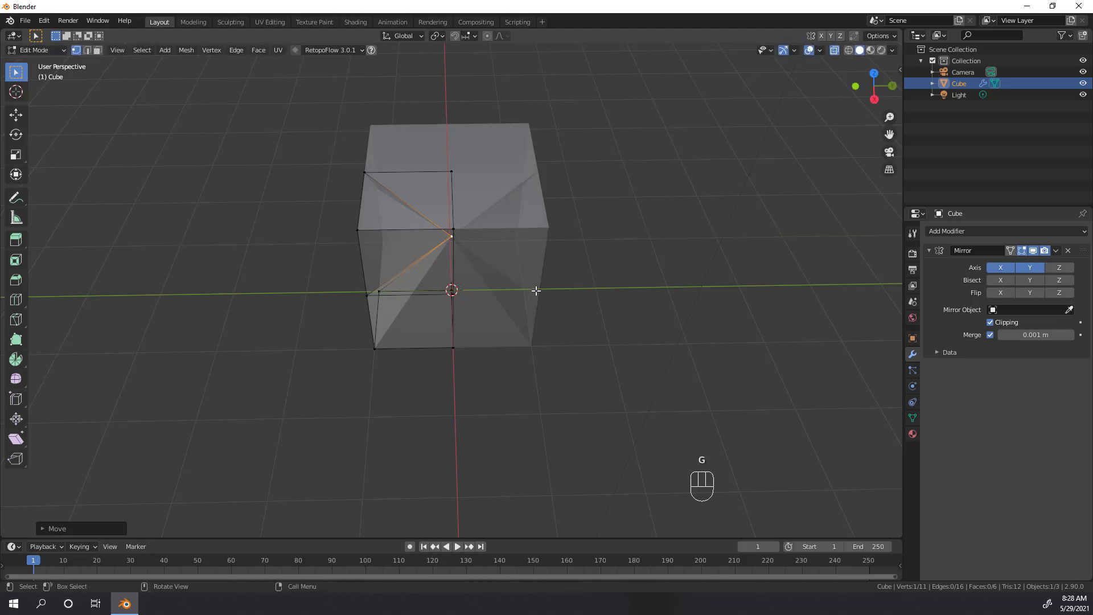
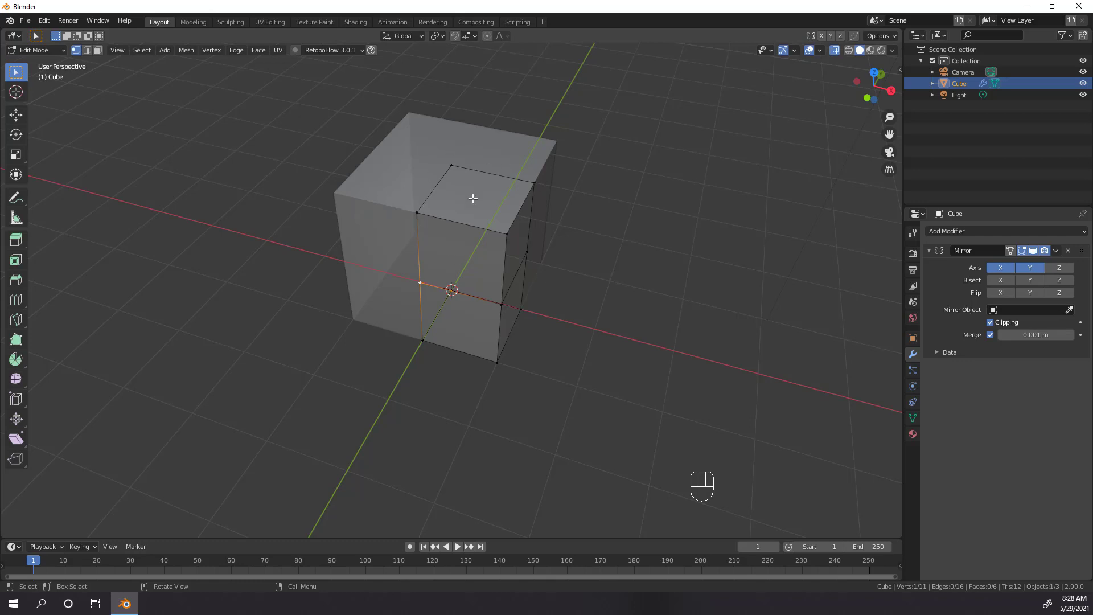
Add multiple loop cuts in both directions across the quarter and switch to face select
{"action": "key", "text": "ctrl+r"}
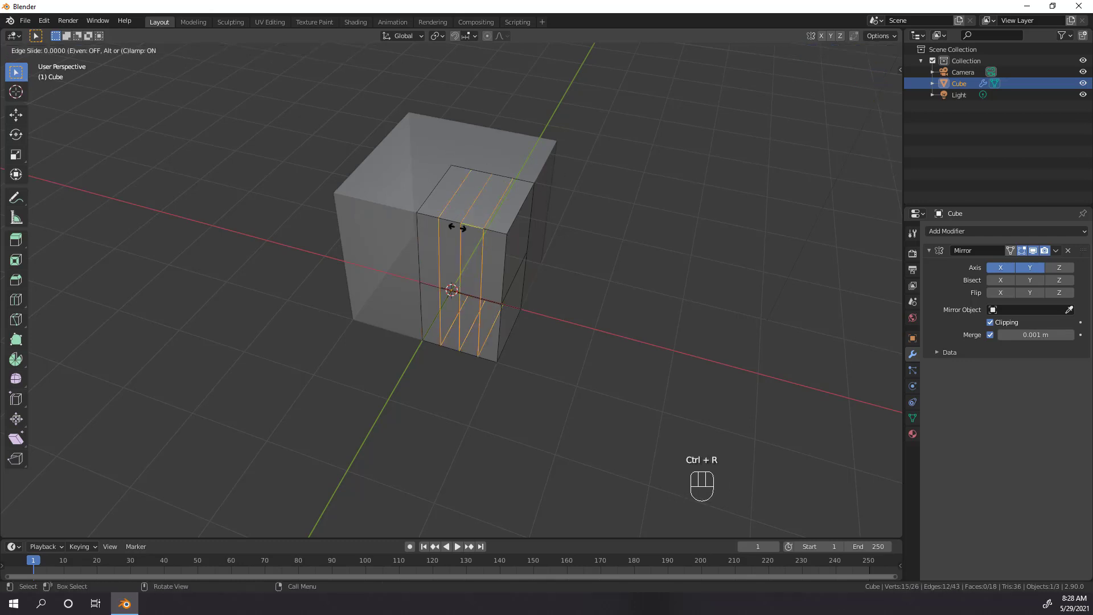
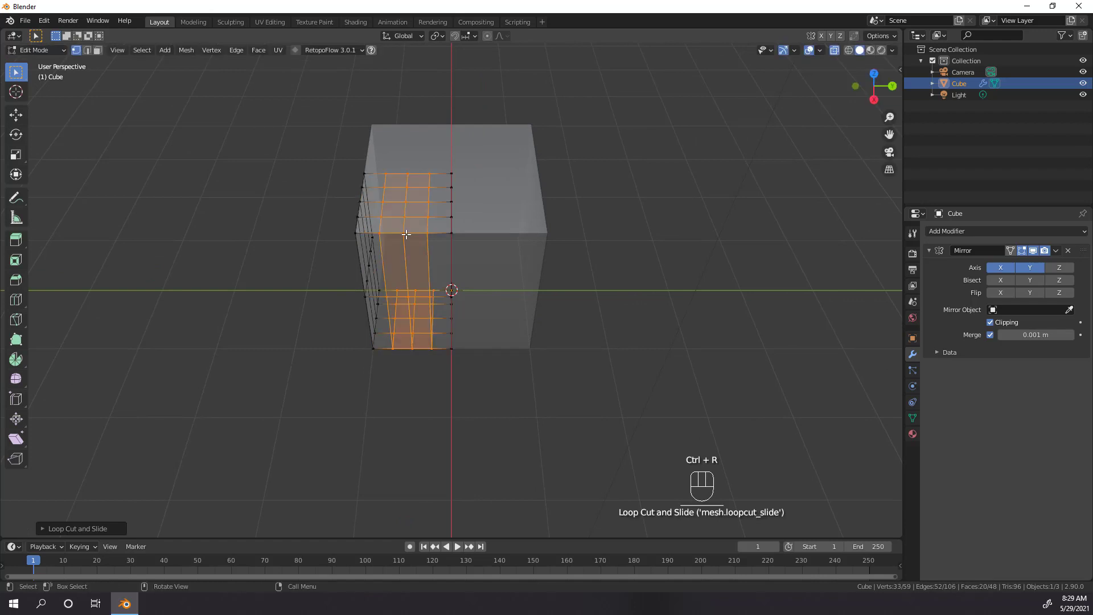
{"action": "key", "text": "3"}
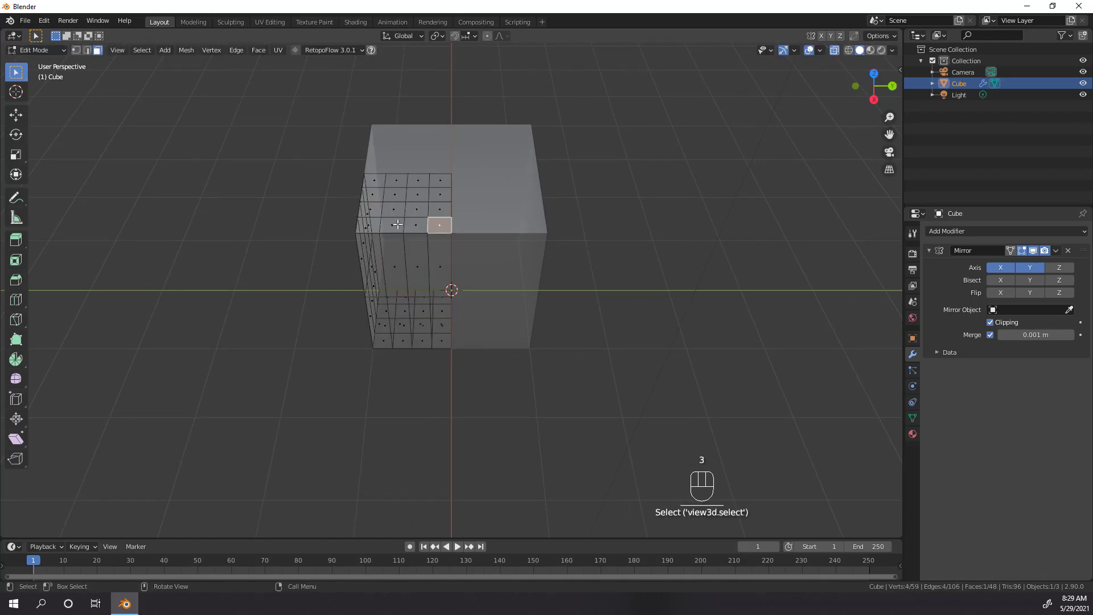
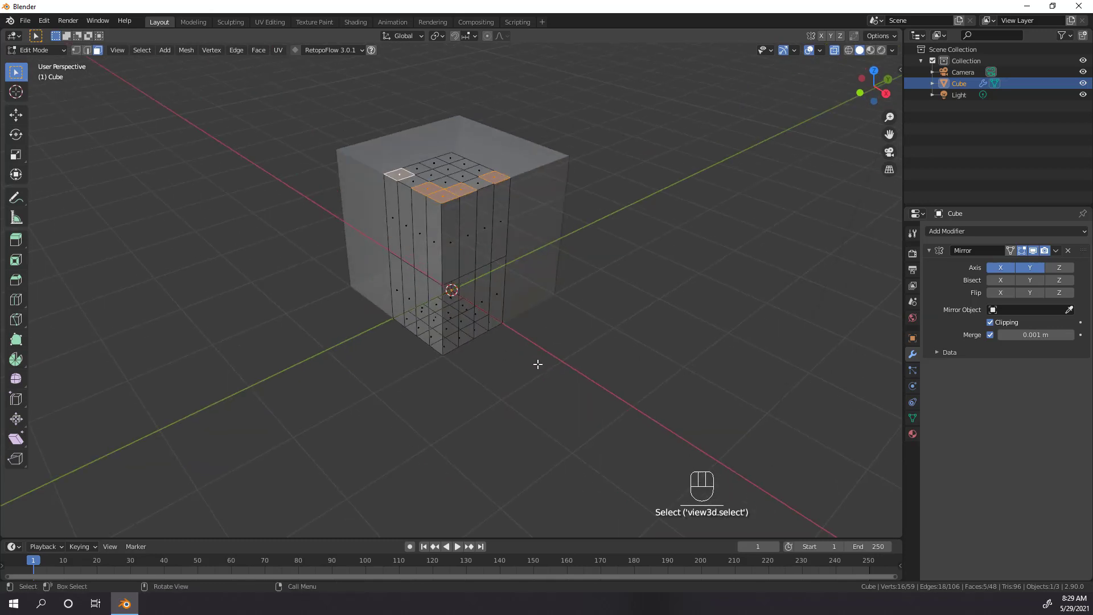
Extrude alternating top faces upward into battlements and inspect the tower in Object Mode
{"action": "key", "text": "e"}
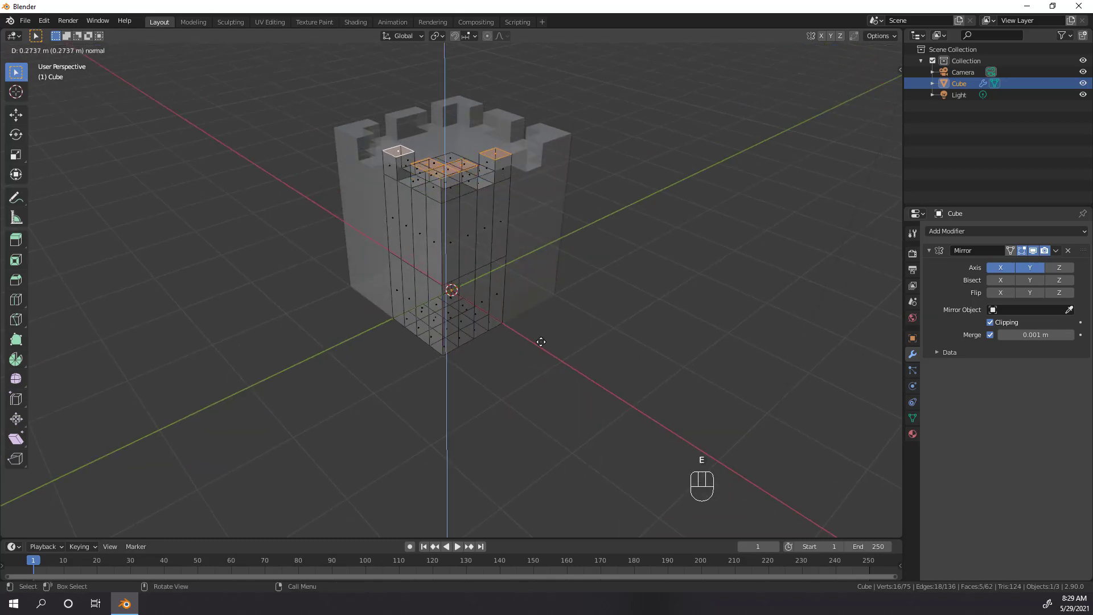
{"action": "left_click_drag", "start_coordinate": [565, 351], "coordinate": [589, 355]}
{"action": "key", "text": "Tab"}
{"action": "middle_click", "coordinate": [549, 286]}
{"action": "left_click", "coordinate": [836, 54]}
{"action": "left_click_drag", "start_coordinate": [446, 269], "coordinate": [408, 297]}
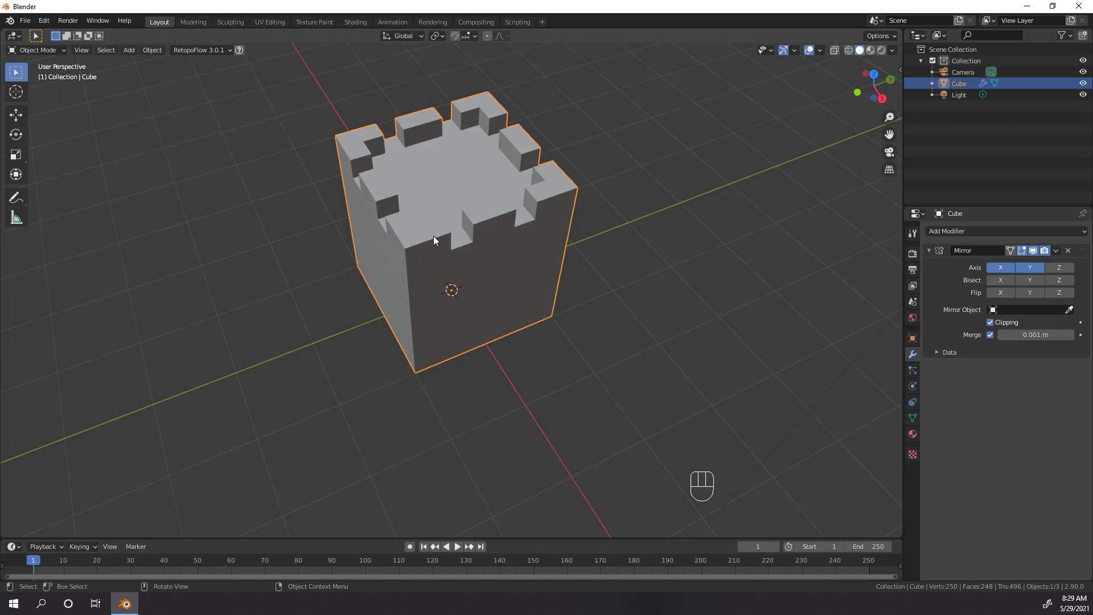
{"action": "middle_click", "coordinate": [561, 245]}
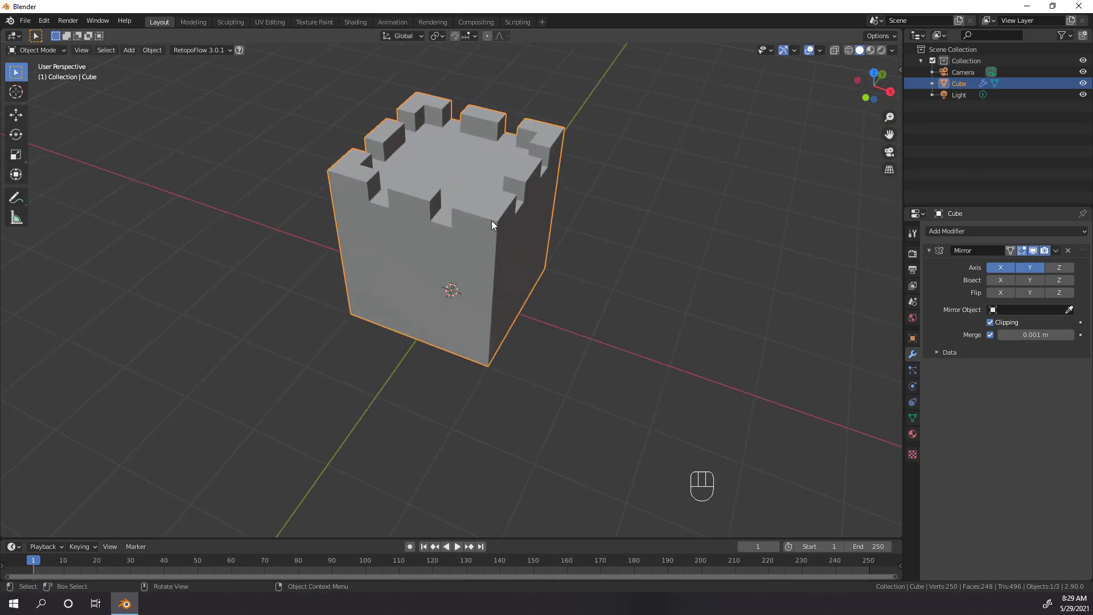
{"action": "key", "text": "Tab"}
{"action": "key", "text": "Tab"}
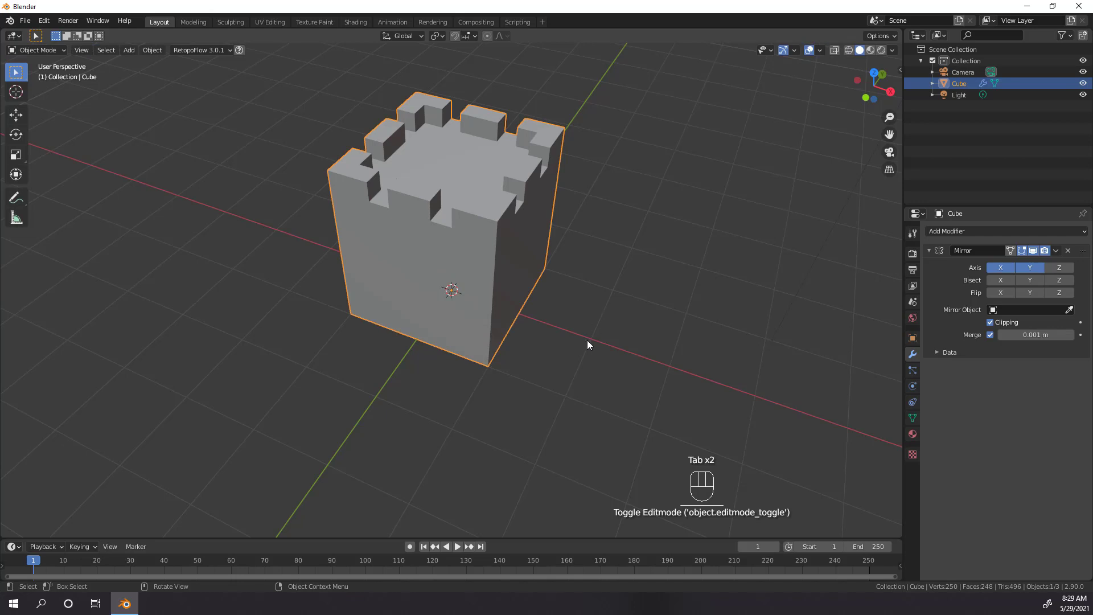
Scale the tower taller along Z, apply the scale and deselect it
{"action": "key", "text": "s"}
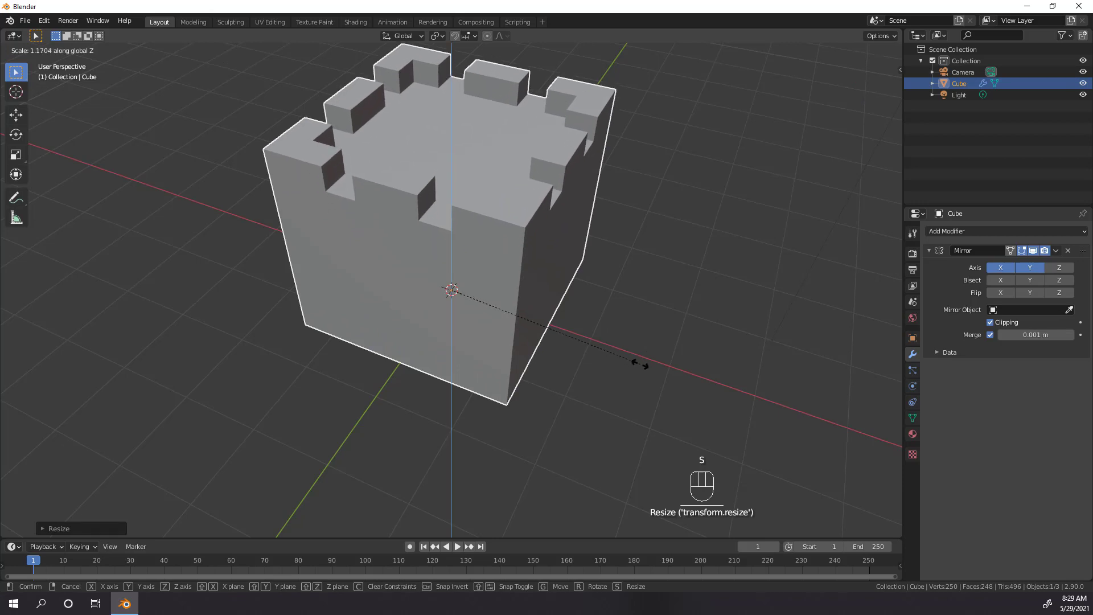
{"action": "left_click_drag", "start_coordinate": [590, 342], "coordinate": [537, 323]}
{"action": "left_click_drag", "start_coordinate": [570, 330], "coordinate": [537, 323]}
{"action": "left_click_drag", "start_coordinate": [516, 325], "coordinate": [596, 337]}
{"action": "left_click_drag", "start_coordinate": [516, 325], "coordinate": [574, 351]}
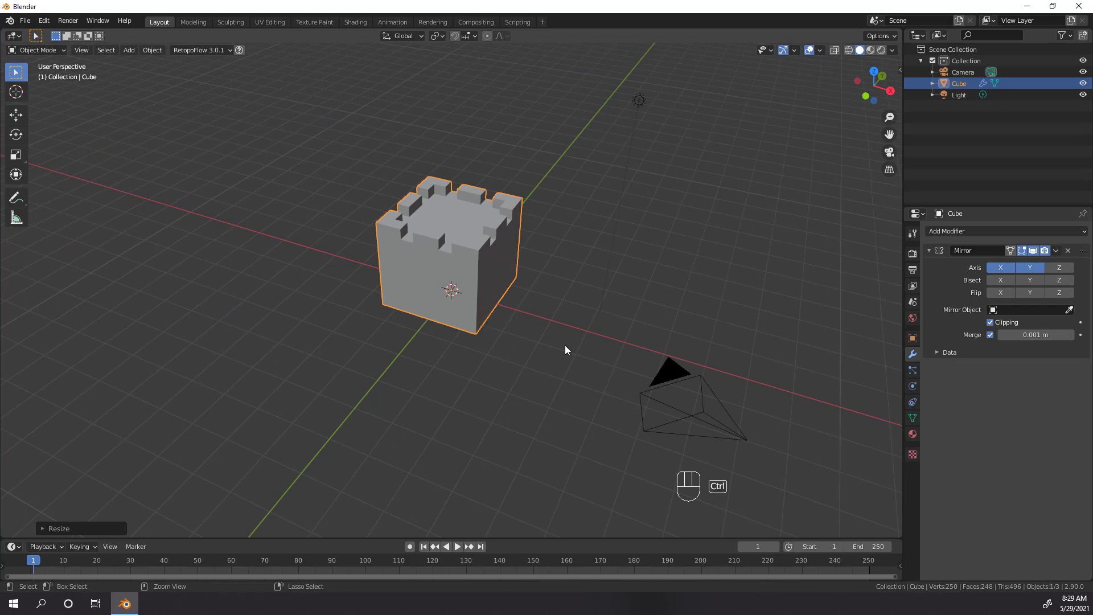
{"action": "key", "text": "ctrl+a"}
{"action": "left_click", "coordinate": [476, 401]}
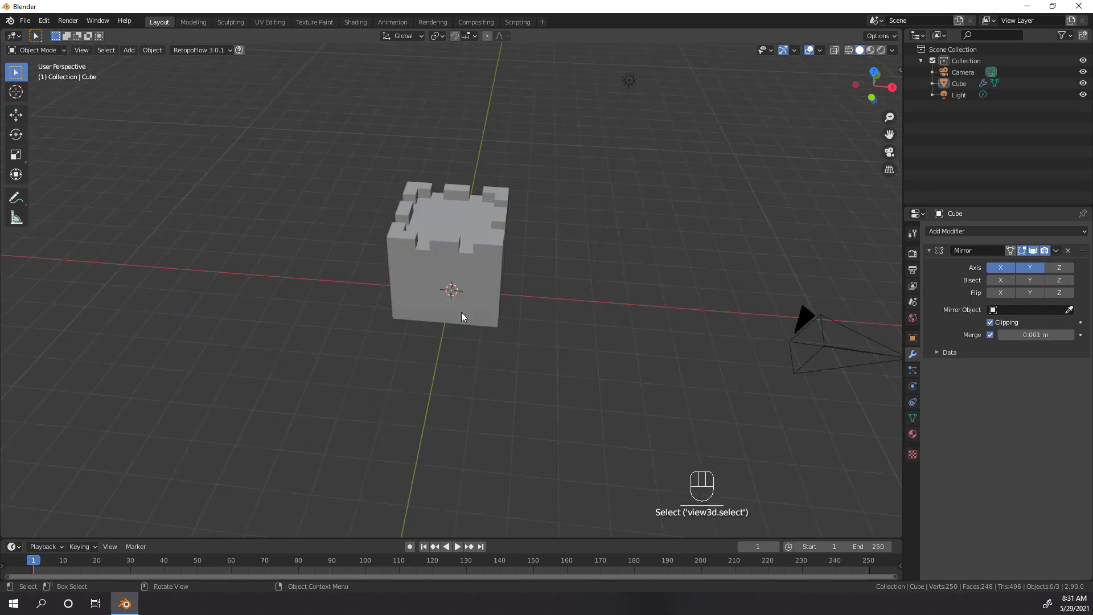
{"action": "left_click_drag", "start_coordinate": [465, 316], "coordinate": [592, 332]}
{"action": "left_click_drag", "start_coordinate": [597, 339], "coordinate": [535, 315]}
{"action": "key", "text": "shift+a"}
Add a cylinder, raise it onto the ground and move it out to a corner in top view
{"action": "key", "text": "shift+a"}
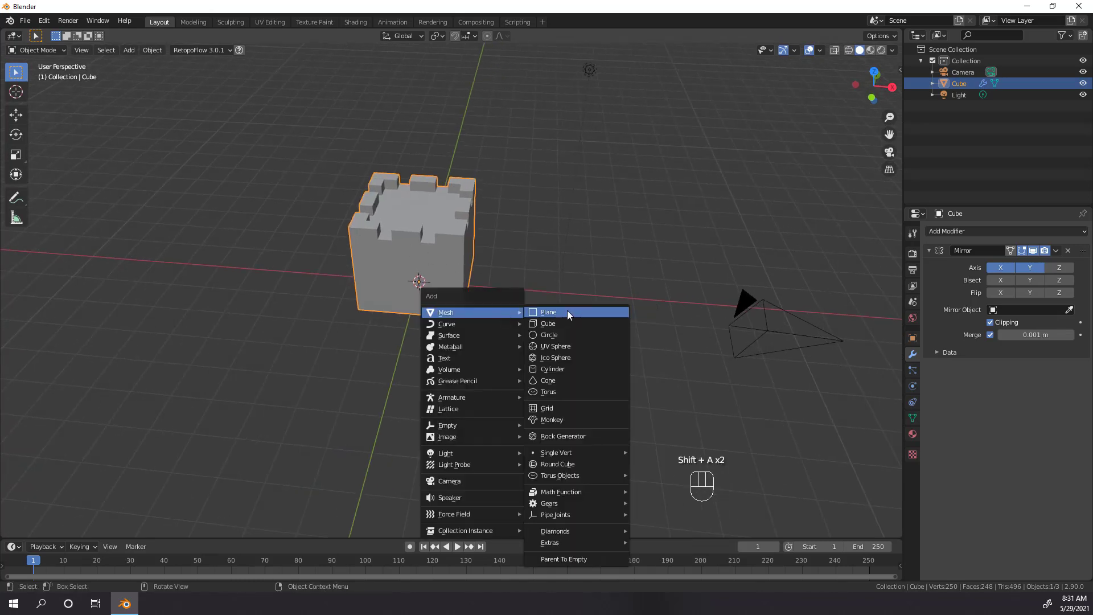
{"action": "middle_click", "coordinate": [510, 348]}
{"action": "key", "text": "Tab"}
{"action": "key", "text": "g"}
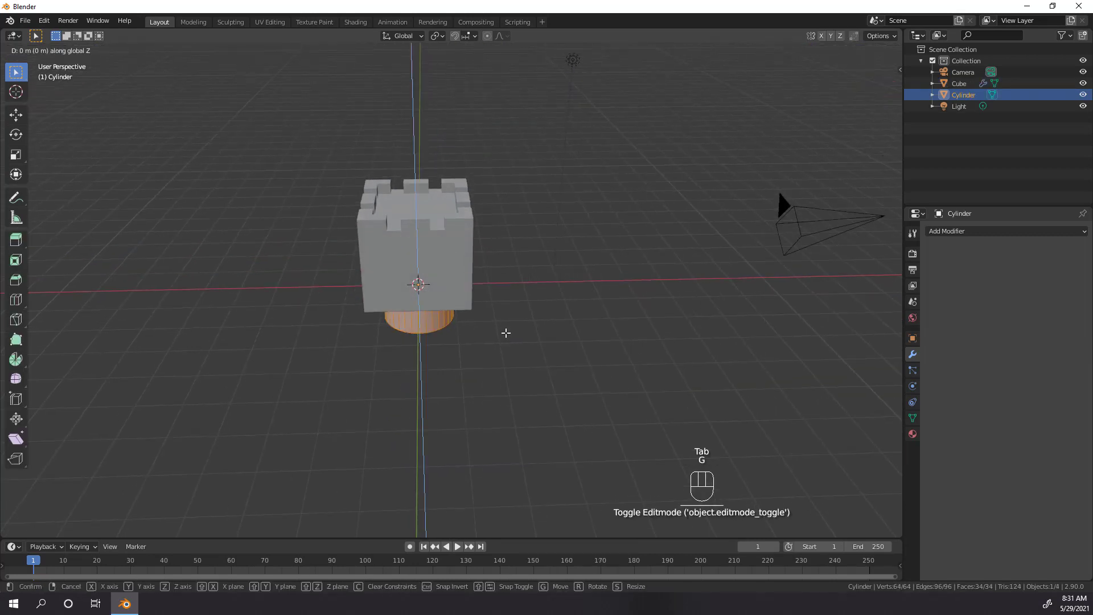
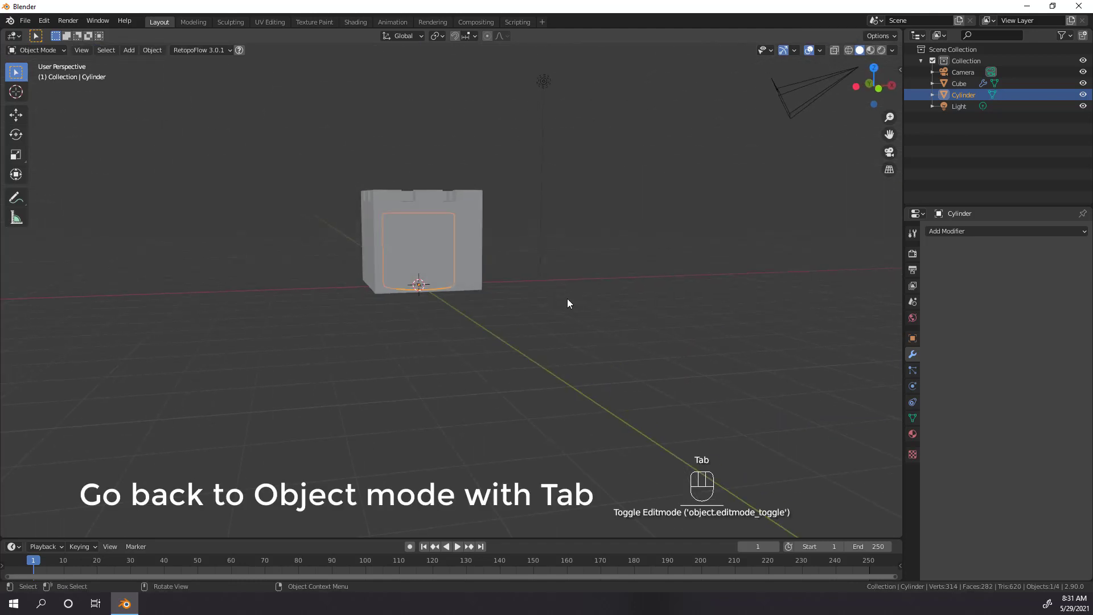
{"action": "key", "text": "KP_7"}
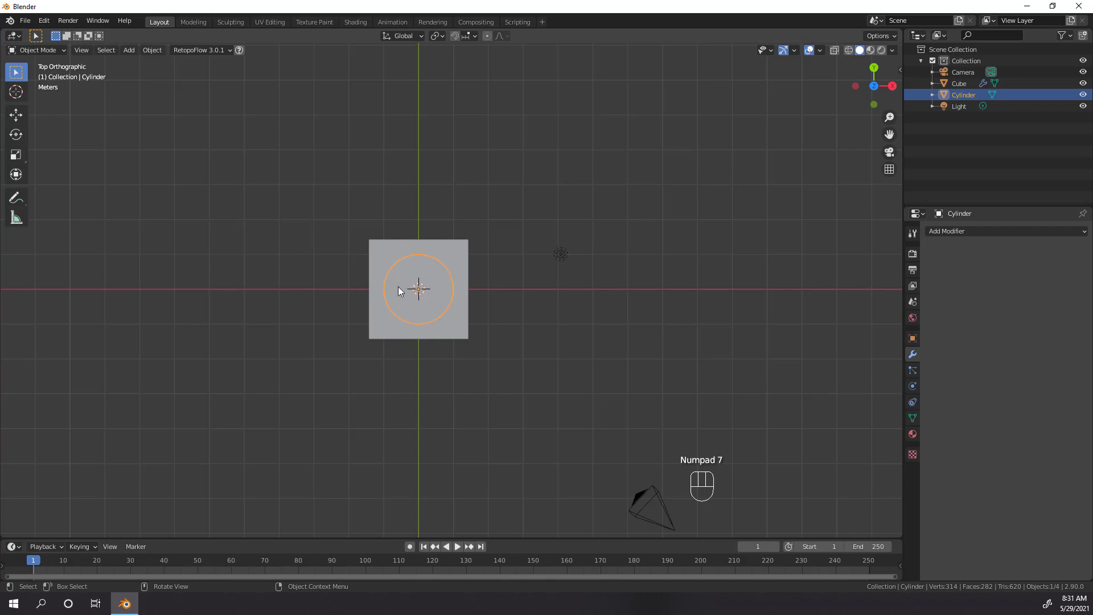
{"action": "key", "text": "g"}
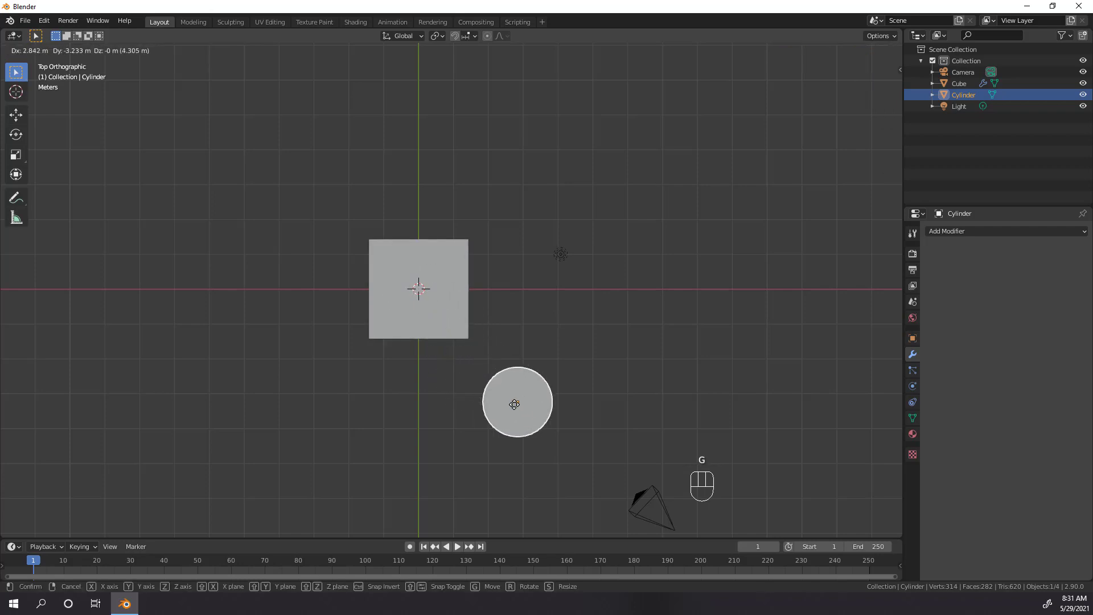
{"action": "middle_click", "coordinate": [562, 345]}
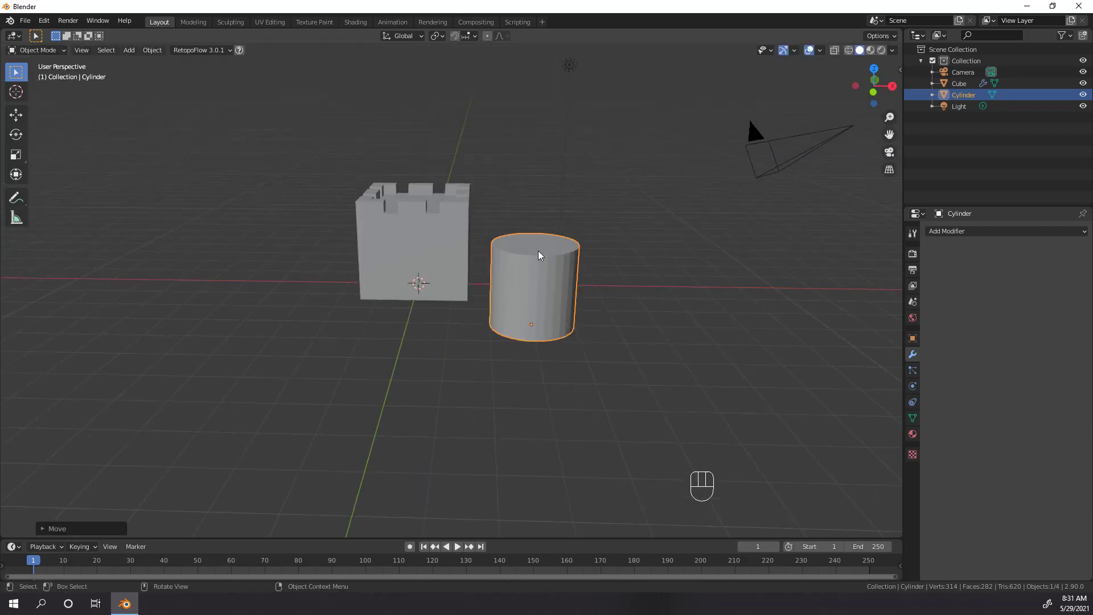
Give the cylinder a Mirror modifier on X and Y with the Cube as mirror object, making four towers
{"action": "left_click_drag", "start_coordinate": [962, 238], "coordinate": [872, 353]}
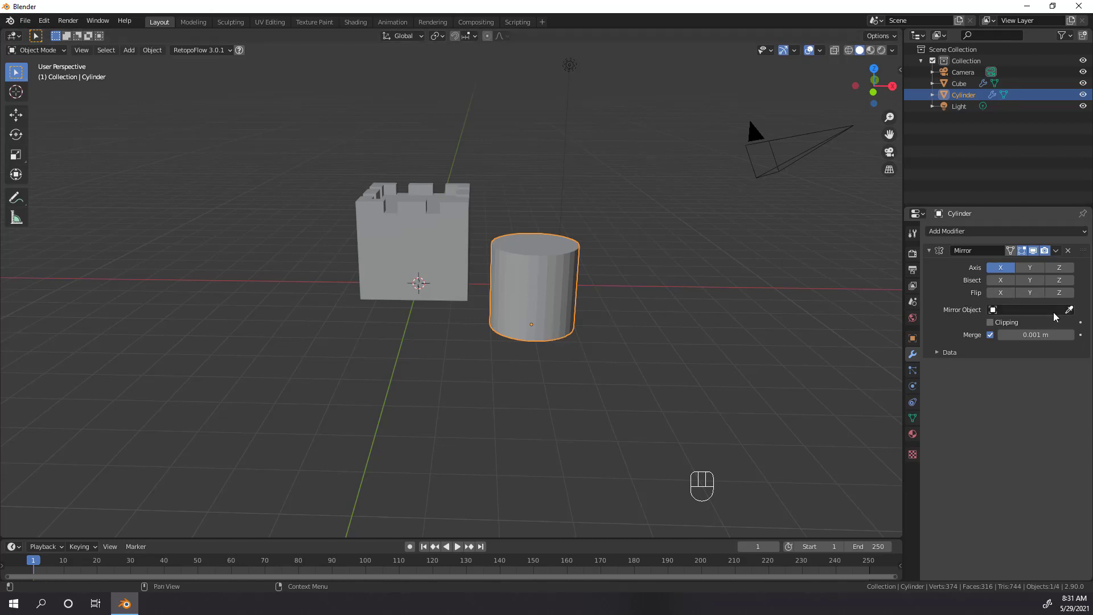
{"action": "left_click", "coordinate": [1069, 313]}
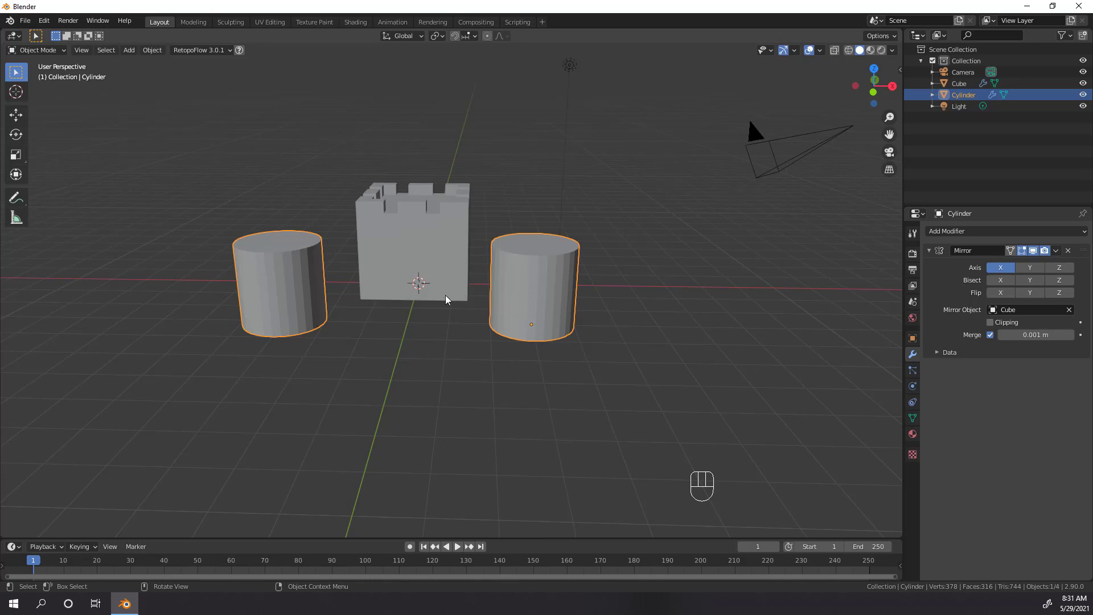
{"action": "left_click_drag", "start_coordinate": [441, 263], "coordinate": [441, 308]}
{"action": "left_click_drag", "start_coordinate": [441, 308], "coordinate": [443, 329]}
{"action": "left_click", "coordinate": [526, 311]}
{"action": "left_click", "coordinate": [1028, 267]}
Extrude the cylinder's top face, scale it wider and extrude again into an overhanging cap
{"action": "left_click_drag", "start_coordinate": [597, 398], "coordinate": [492, 325]}
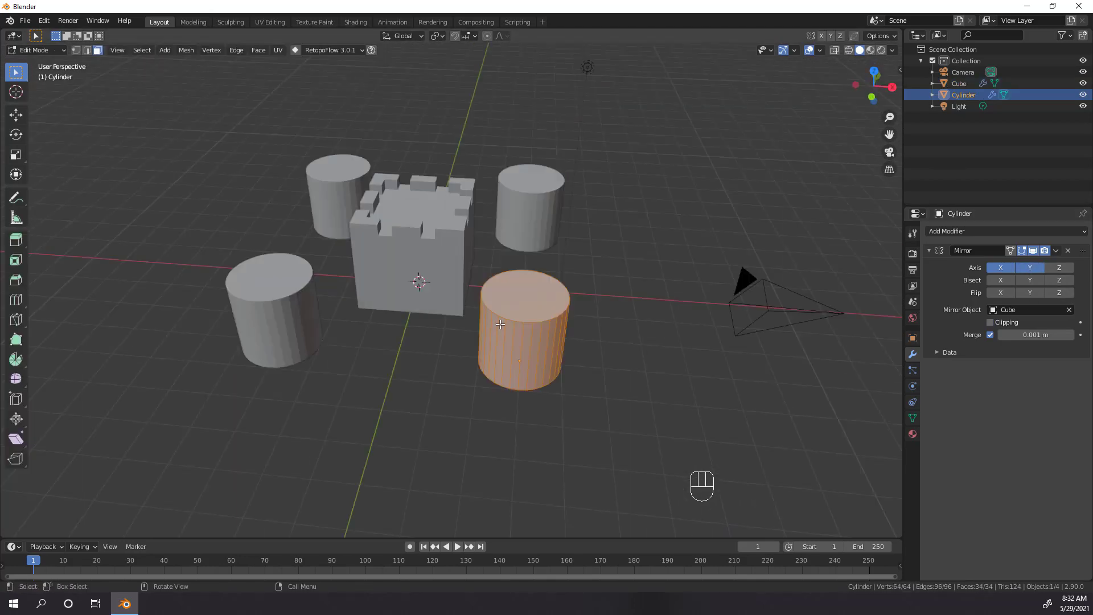
{"action": "left_click", "coordinate": [515, 311]}
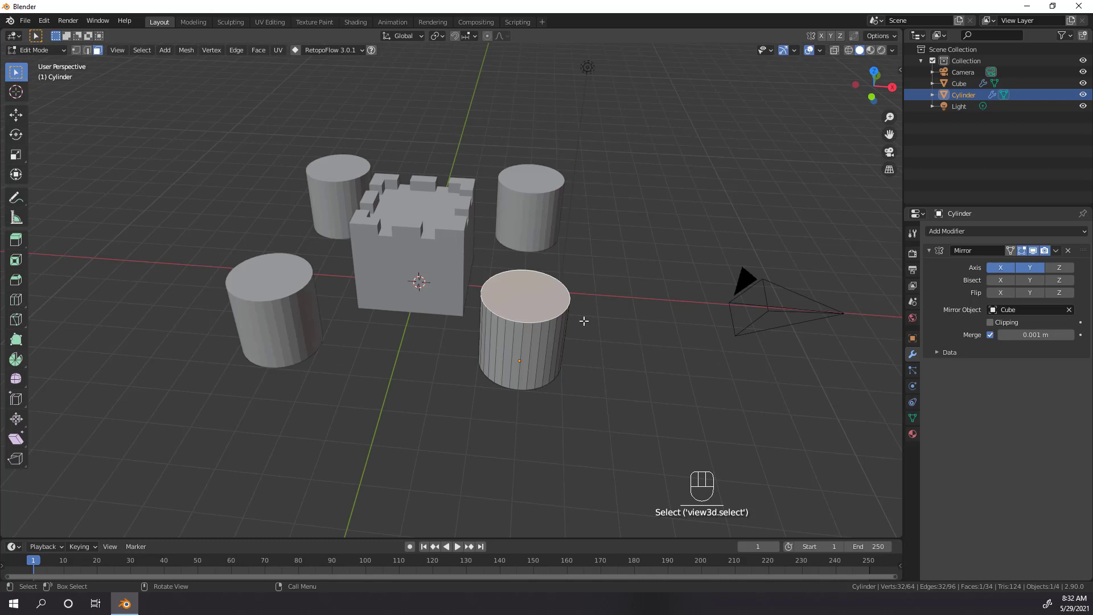
{"action": "key", "text": "e"}
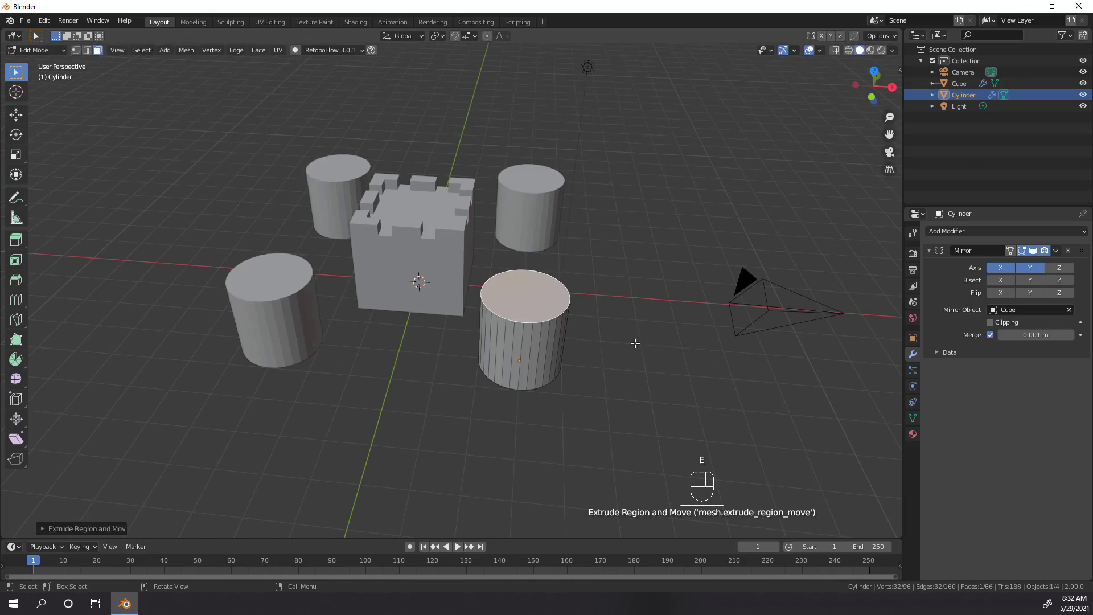
{"action": "key", "text": "s"}
{"action": "key", "text": "e"}
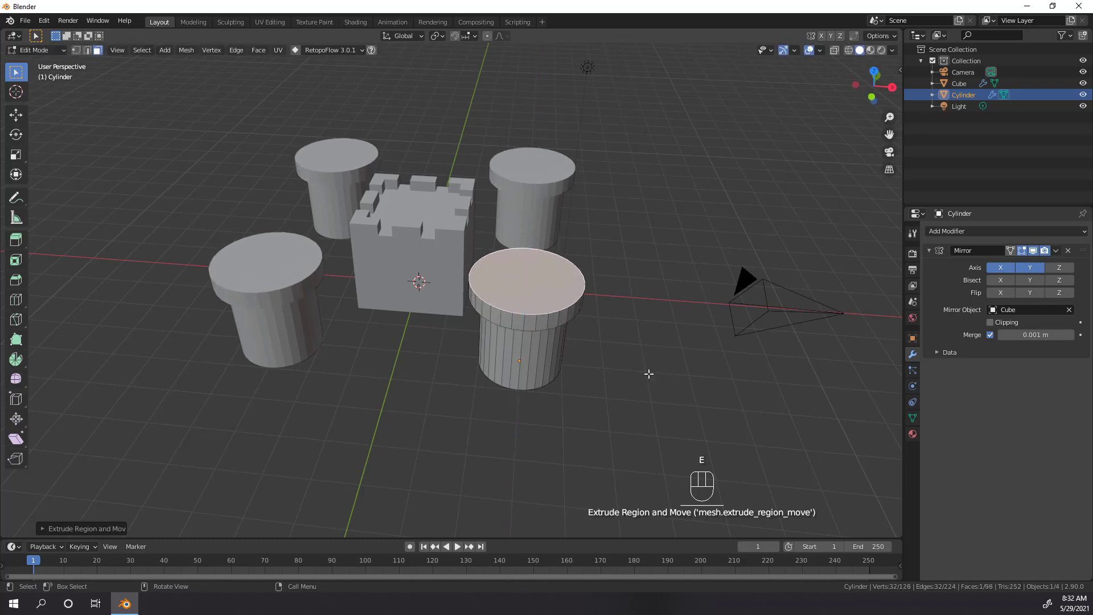
Inset the cap's top and enlarge the inner face to leave a thin rim for battlements
{"action": "key", "text": "i"}
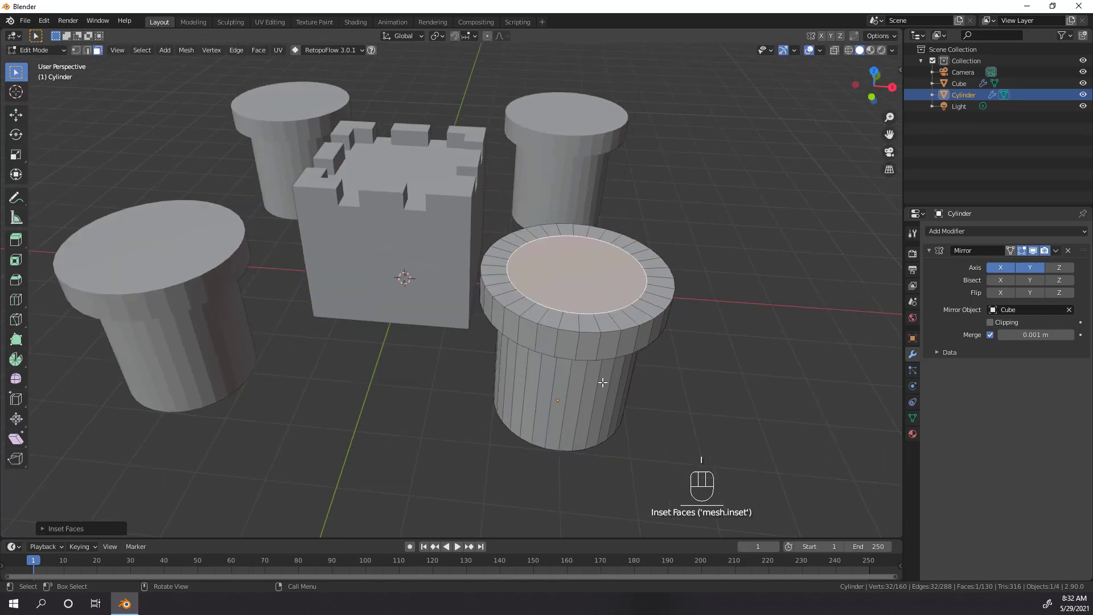
{"action": "left_click_drag", "start_coordinate": [595, 388], "coordinate": [588, 395]}
{"action": "key", "text": "s"}
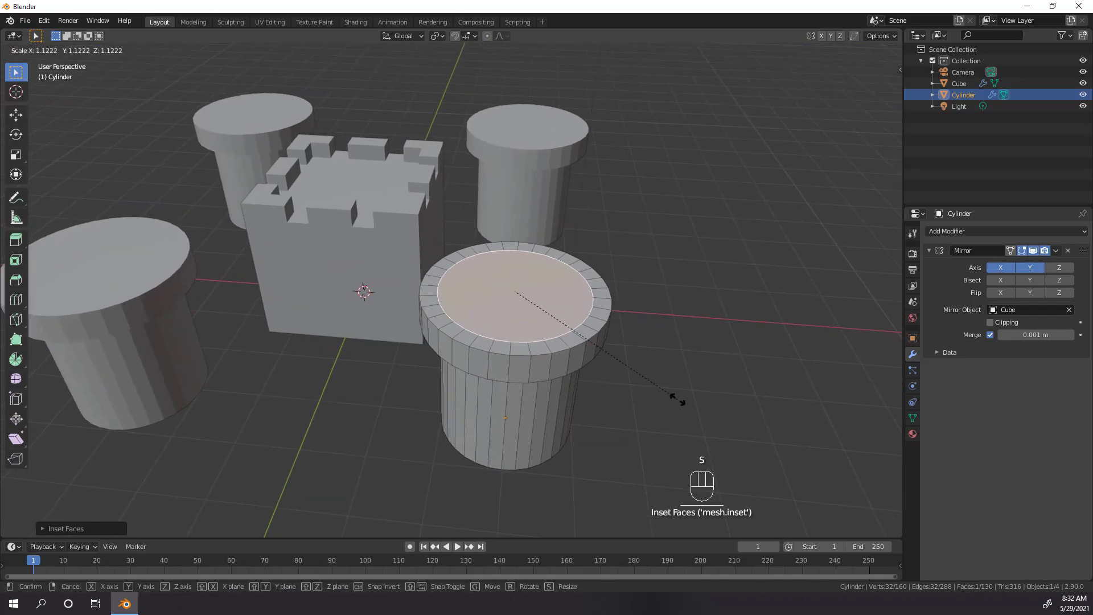
{"action": "key", "text": "3"}
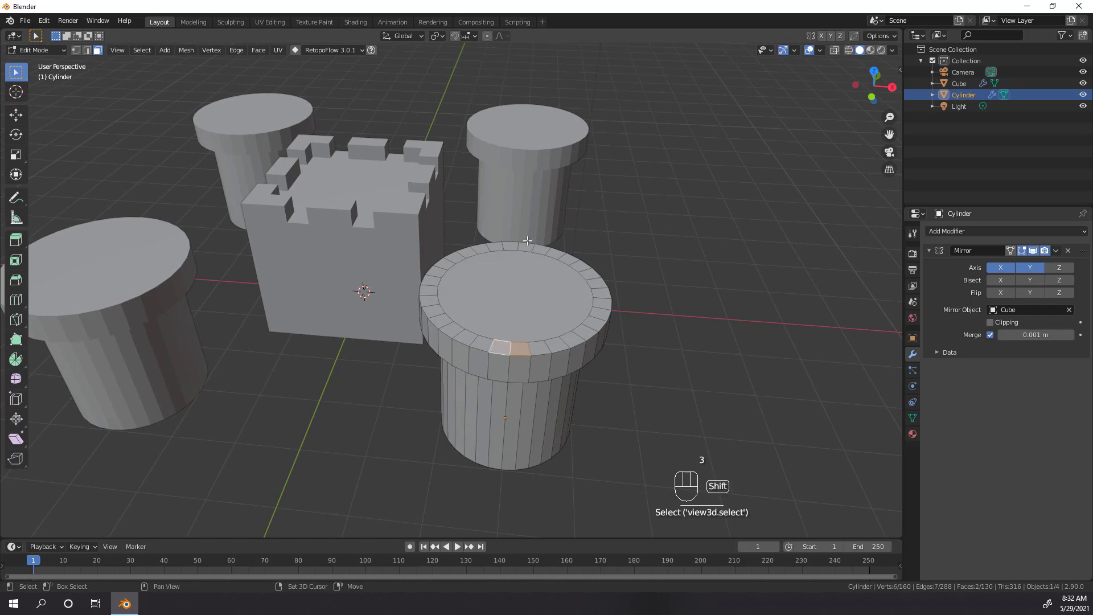
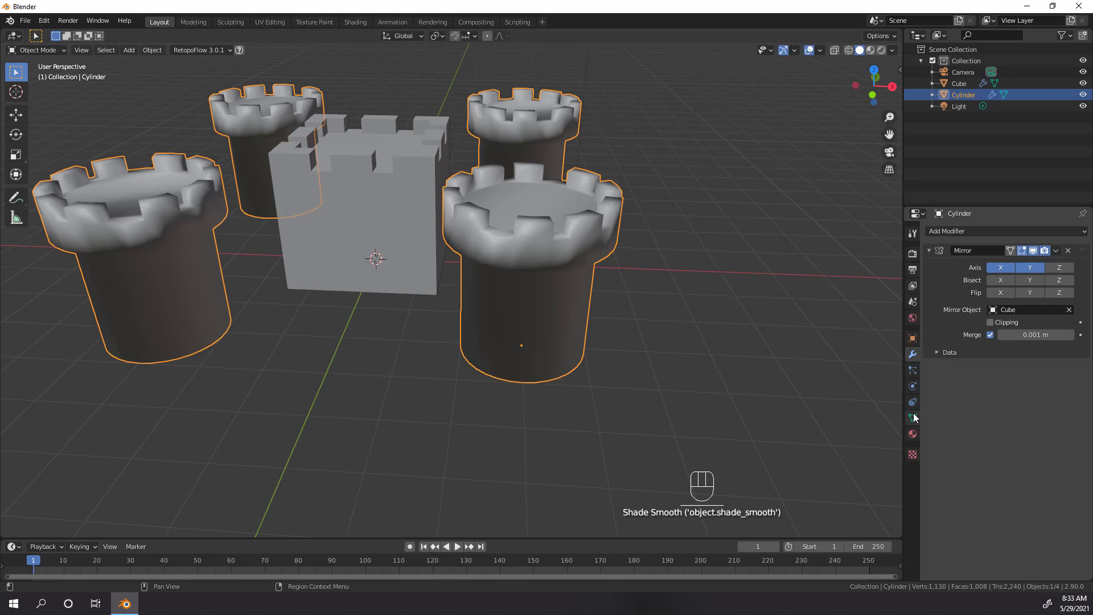
Finish the round towers' mesh settings and select the central battlemented tower
{"action": "left_click", "coordinate": [916, 415]}
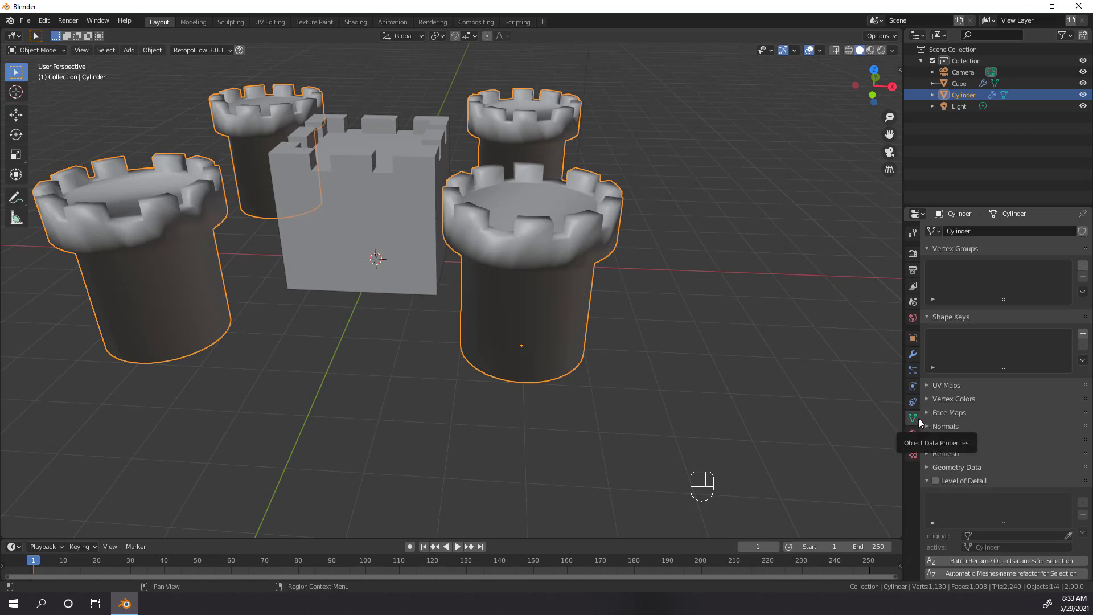
{"action": "left_click", "coordinate": [933, 431]}
{"action": "left_click", "coordinate": [991, 445]}
{"action": "left_click_drag", "start_coordinate": [544, 320], "coordinate": [489, 233]}
{"action": "left_click", "coordinate": [464, 201]}
Stretch the central tower taller and apply its scale with Ctrl+A
{"action": "left_click_drag", "start_coordinate": [513, 288], "coordinate": [583, 293]}
{"action": "key", "text": "s"}
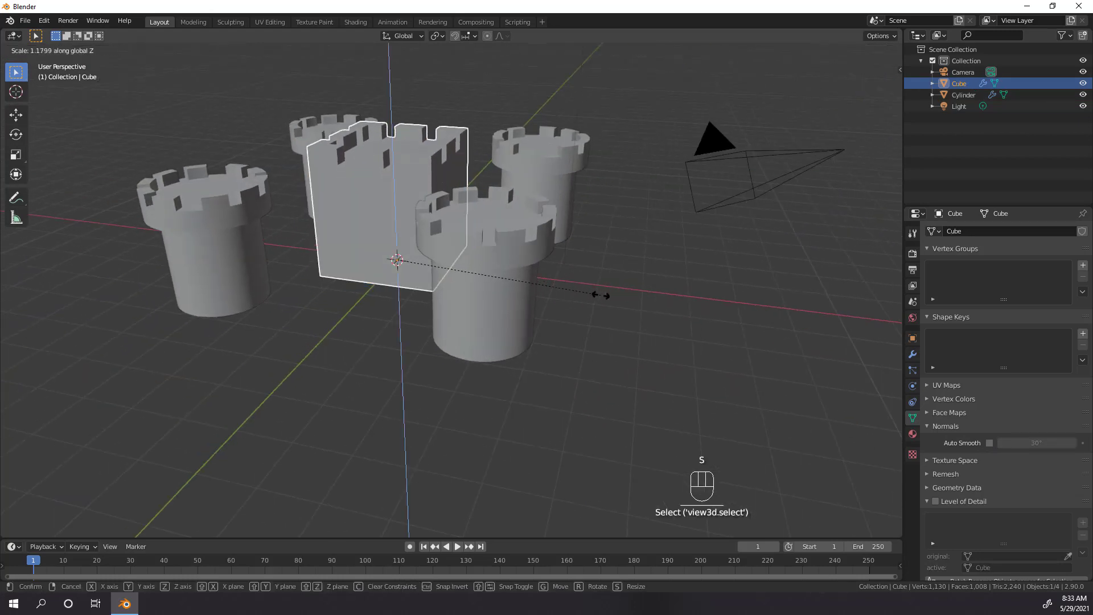
{"action": "left_click_drag", "start_coordinate": [641, 309], "coordinate": [677, 287]}
{"action": "left_click_drag", "start_coordinate": [677, 287], "coordinate": [532, 328]}
{"action": "left_click", "coordinate": [448, 262]}
{"action": "key", "text": "s"}
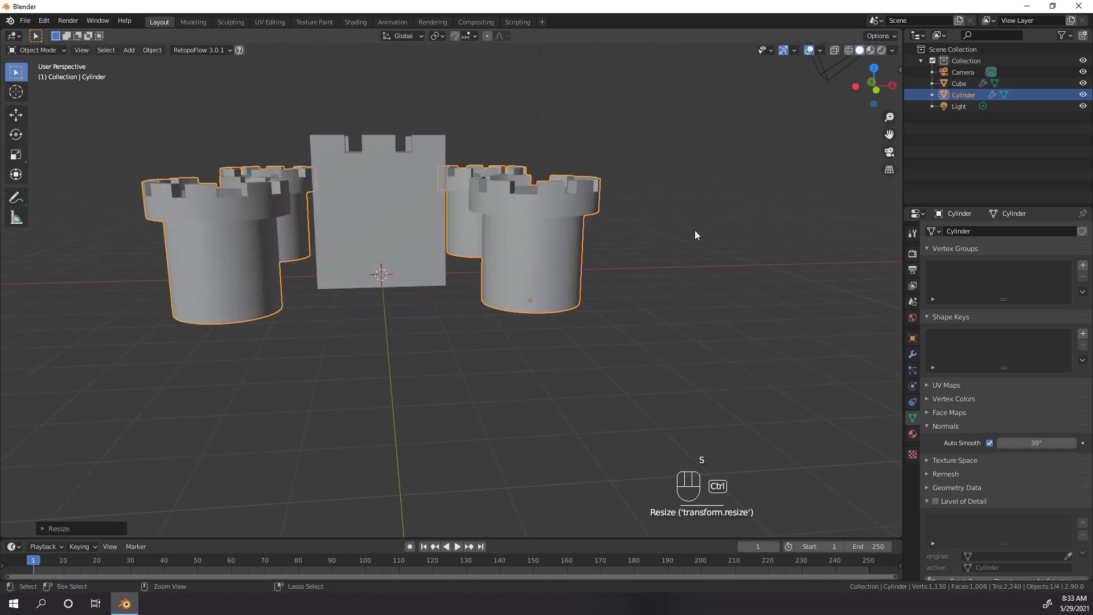
{"action": "key", "text": "ctrl+a"}
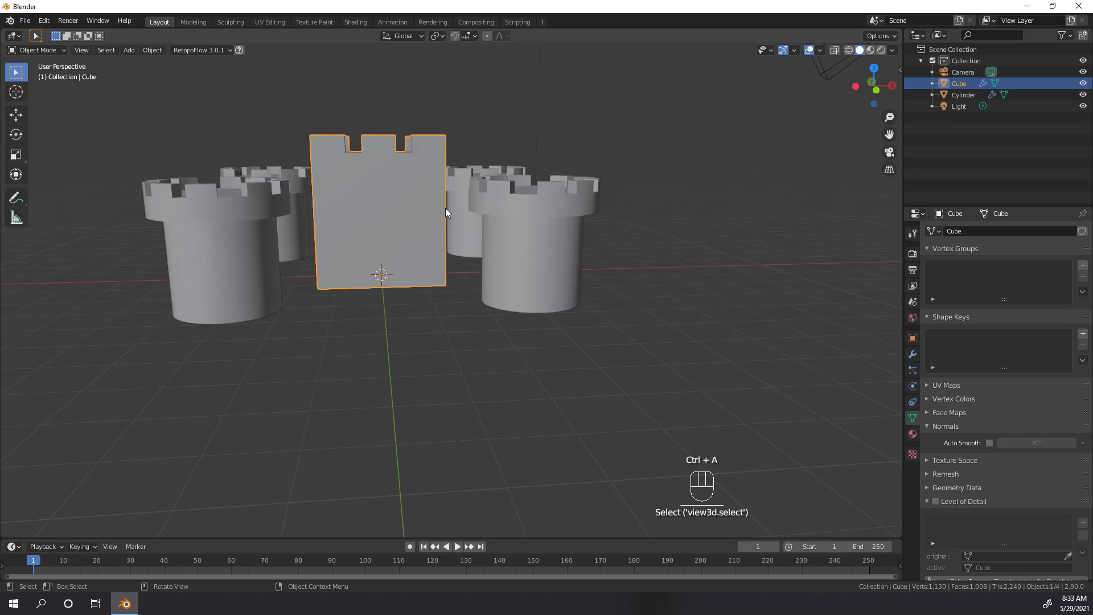
{"action": "key", "text": "ctrl+a"}
Add a new cube and move it along Y to sit between the two front towers
{"action": "left_click_drag", "start_coordinate": [613, 291], "coordinate": [587, 311]}
{"action": "left_click_drag", "start_coordinate": [506, 335], "coordinate": [535, 211]}
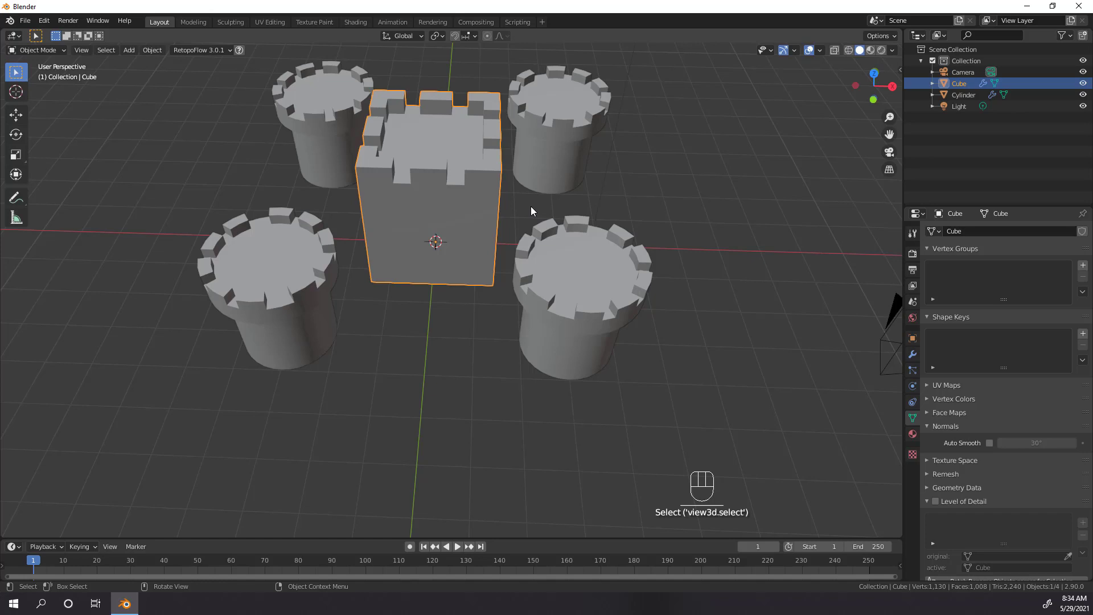
{"action": "key", "text": "shift+a"}
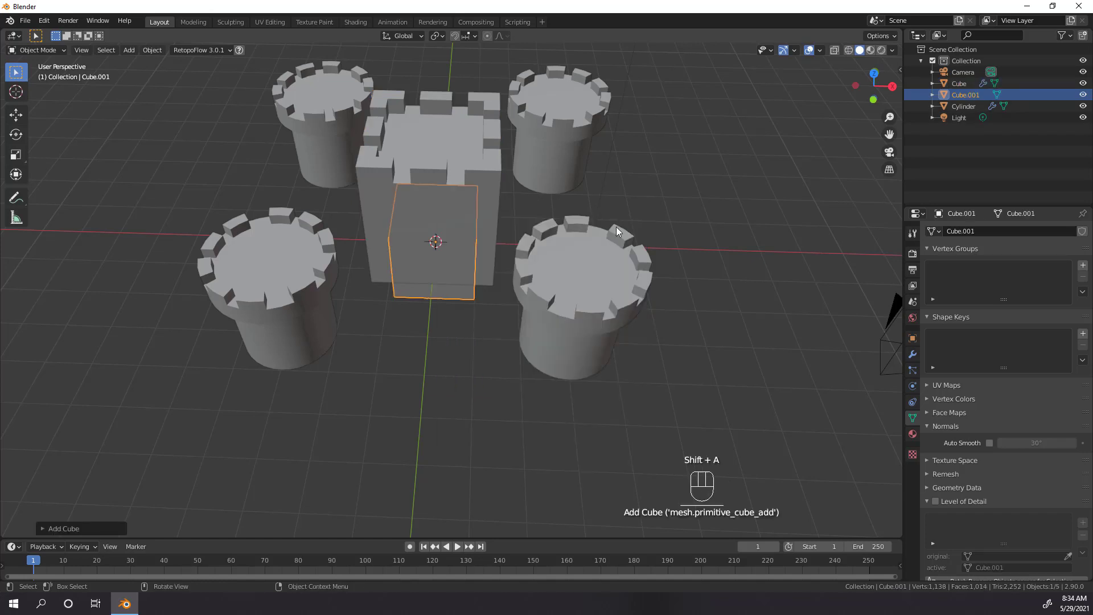
{"action": "key", "text": "g"}
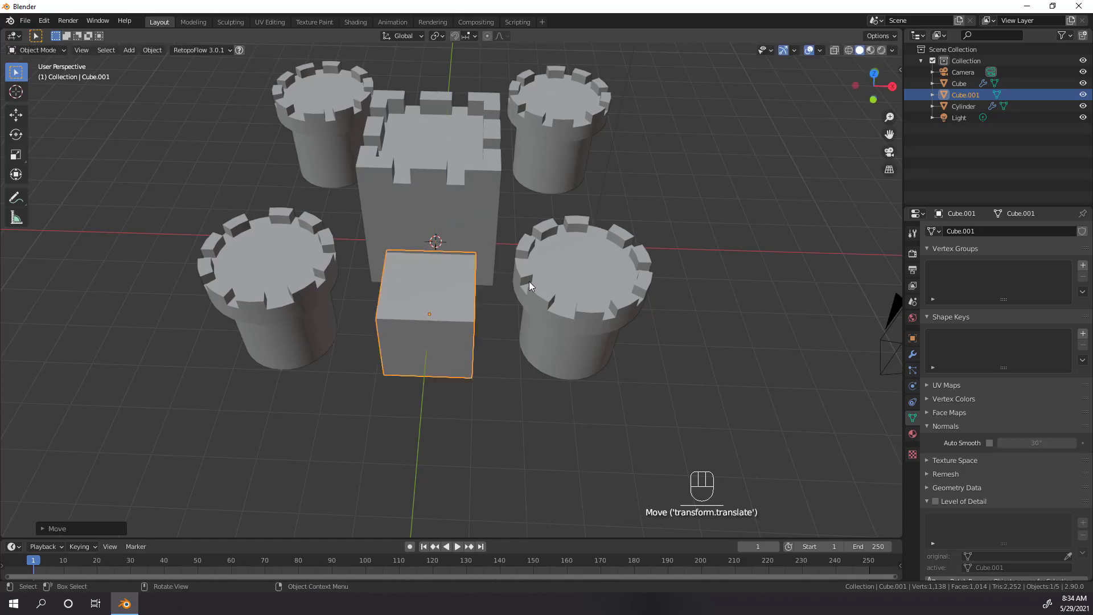
{"action": "key", "text": "KP_7"}
{"action": "left_click", "coordinate": [562, 269]}
{"action": "key", "text": "g"}
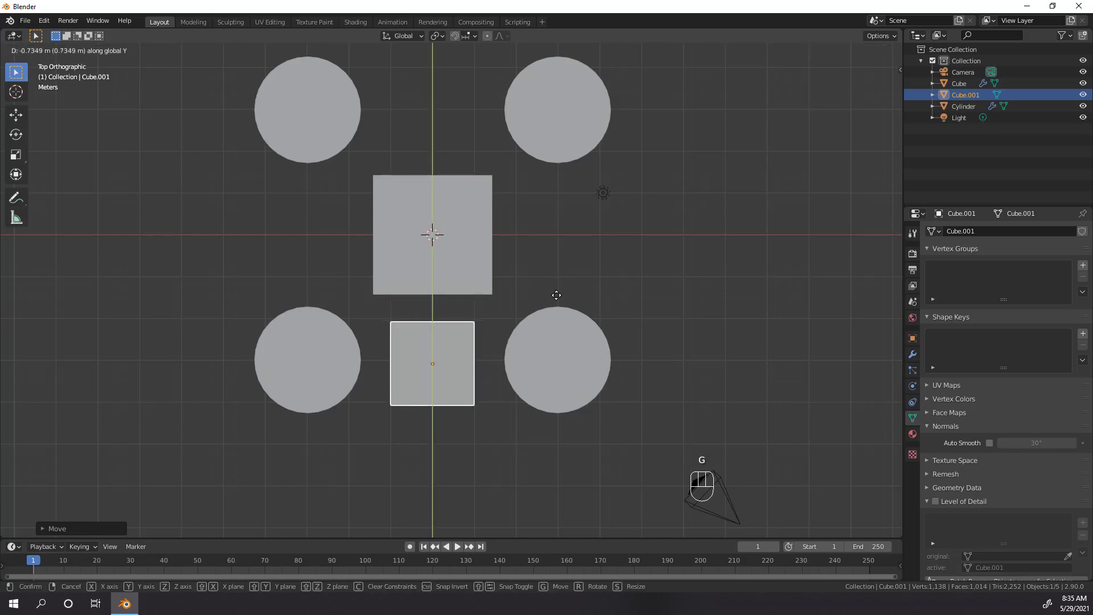
{"action": "left_click_drag", "start_coordinate": [562, 295], "coordinate": [501, 307]}
Flatten the cube along Y into a thin wall and apply its scale
{"action": "key", "text": "s"}
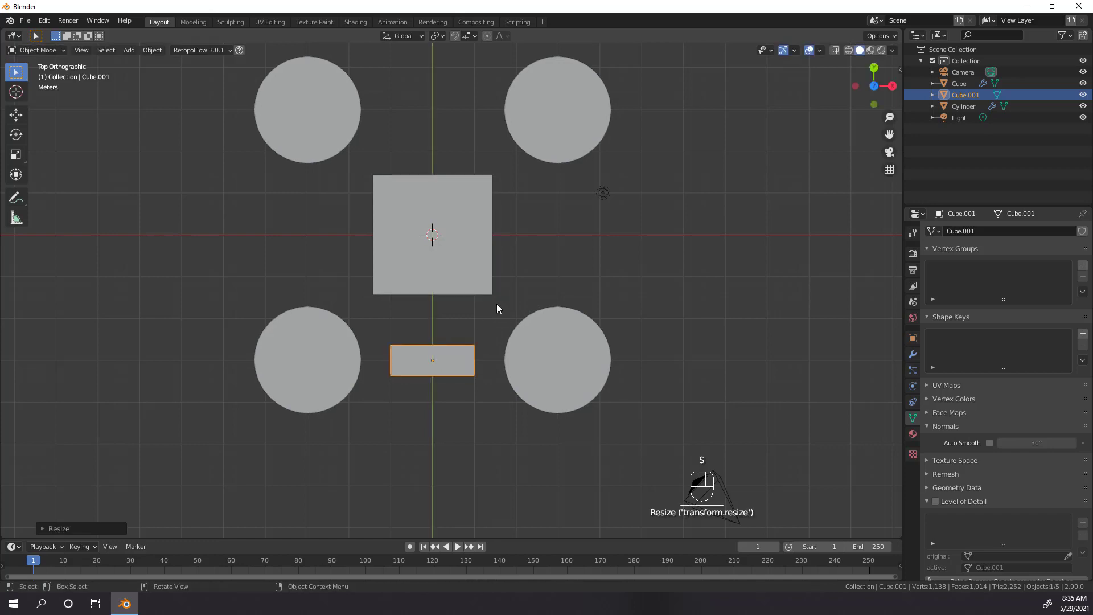
{"action": "key", "text": "Tab"}
{"action": "left_click", "coordinate": [503, 413]}
{"action": "key", "text": "Tab"}
{"action": "key", "text": "ctrl+a"}
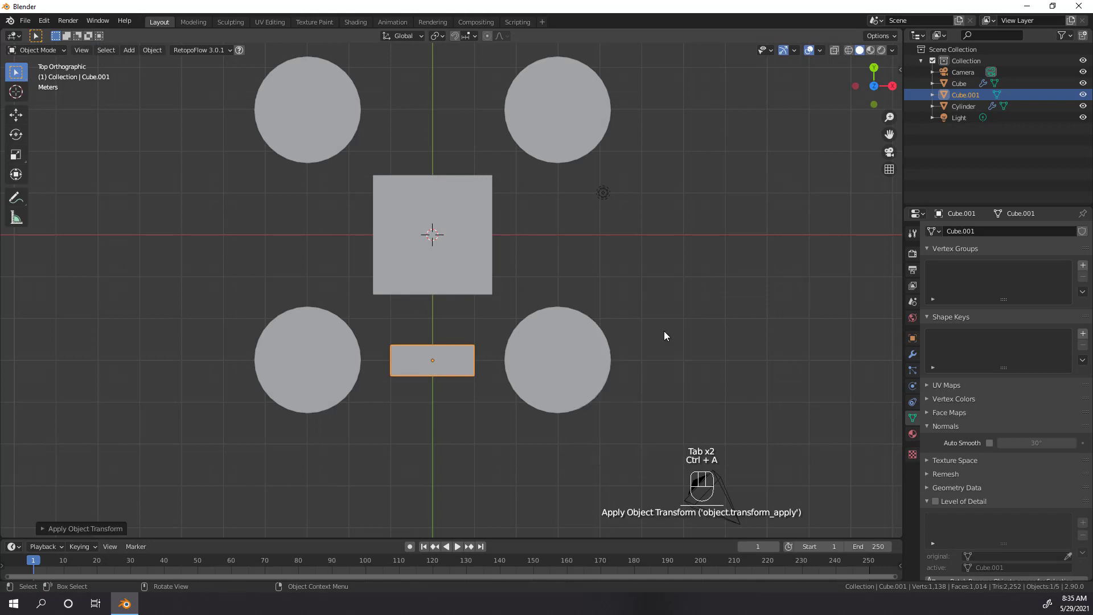
{"action": "key", "text": "KP_1"}
{"action": "left_click", "coordinate": [668, 335]}
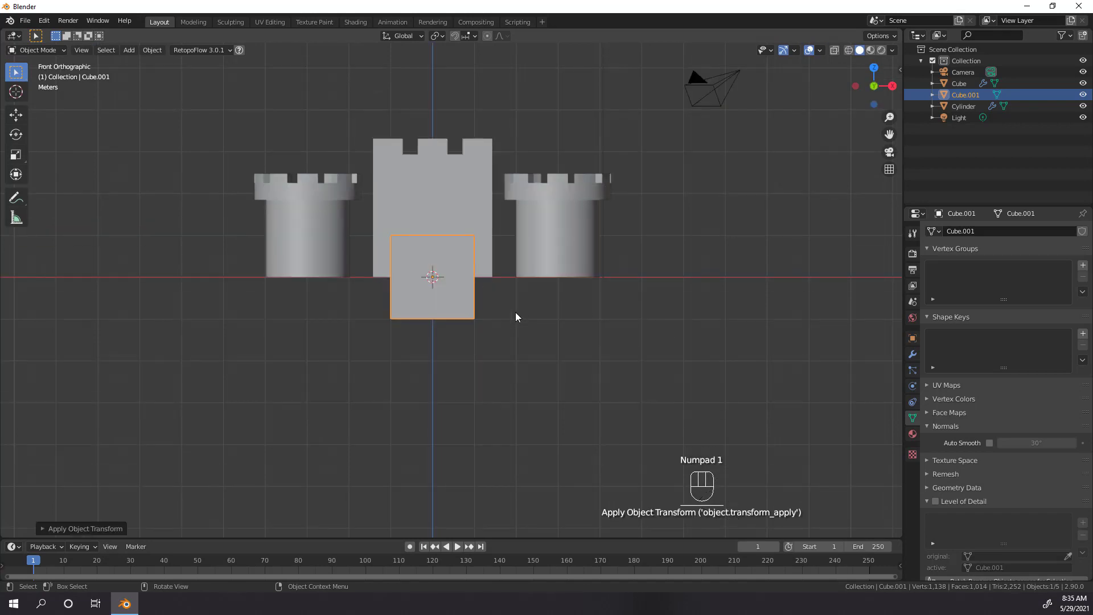
In Edit Mode raise the wall along Z to sit on the ground and lower its top
{"action": "key", "text": "Tab"}
{"action": "key", "text": "g"}
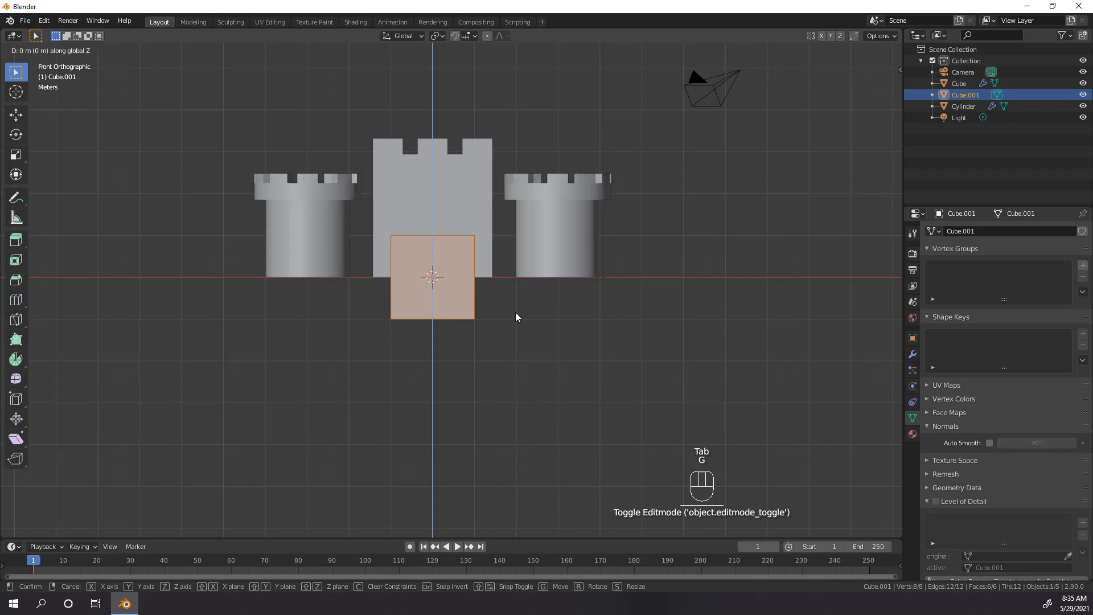
{"action": "left_click_drag", "start_coordinate": [519, 308], "coordinate": [518, 327]}
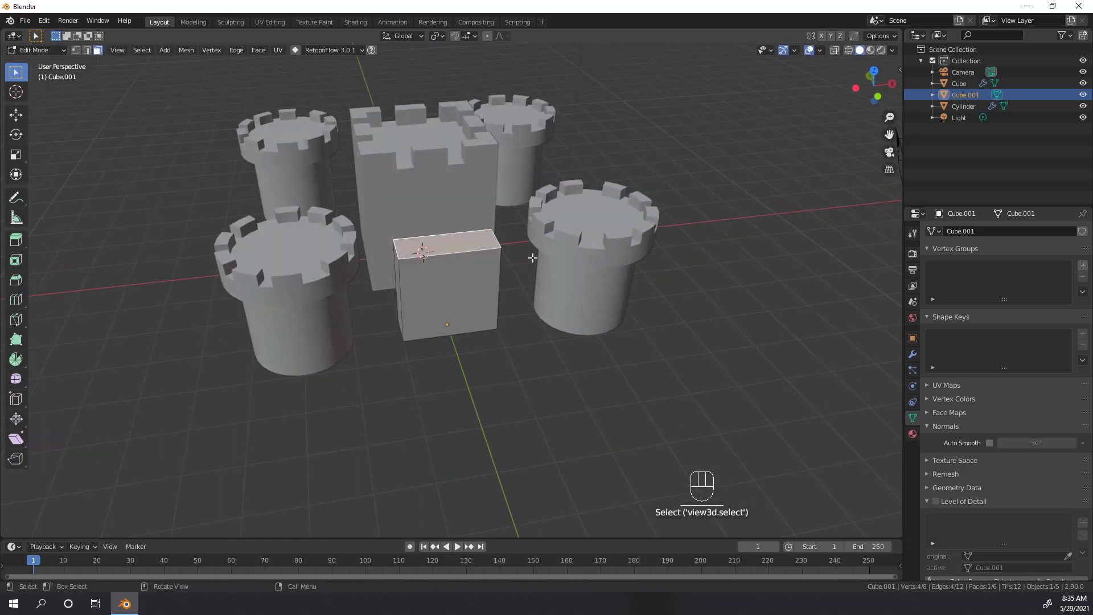
{"action": "key", "text": "g"}
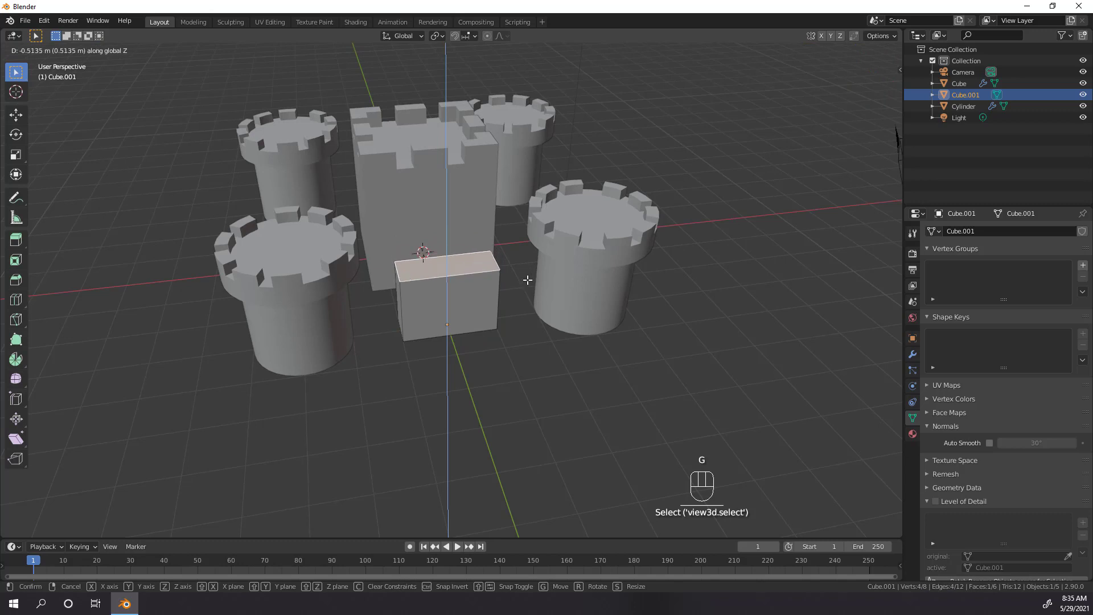
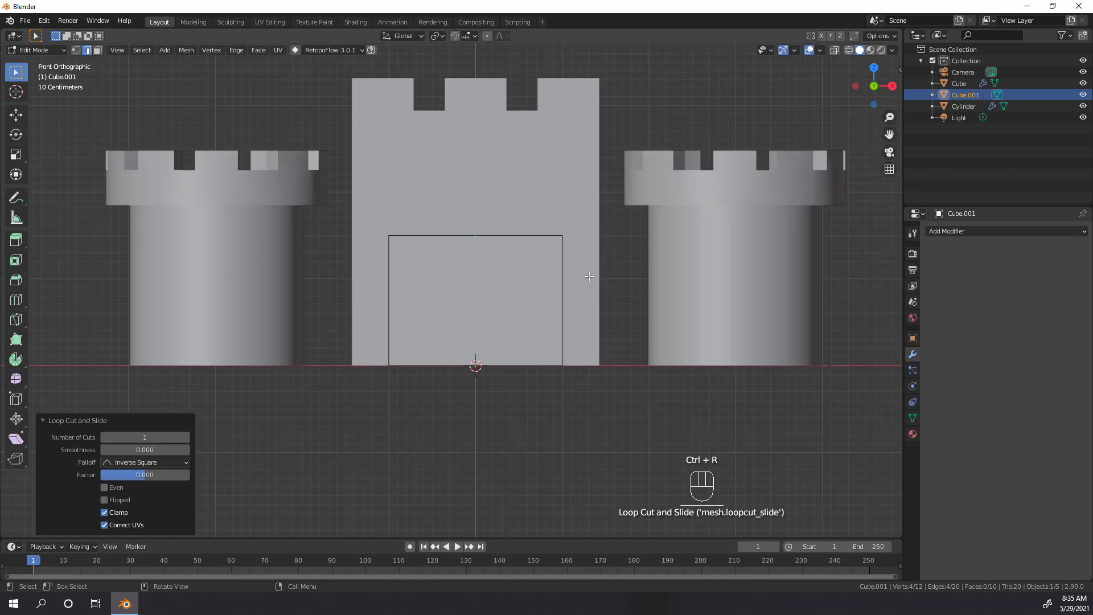
Add a Mirror modifier, remove the left half in X-ray vertex select and enable Clipping
{"action": "left_click_drag", "start_coordinate": [947, 238], "coordinate": [870, 346]}
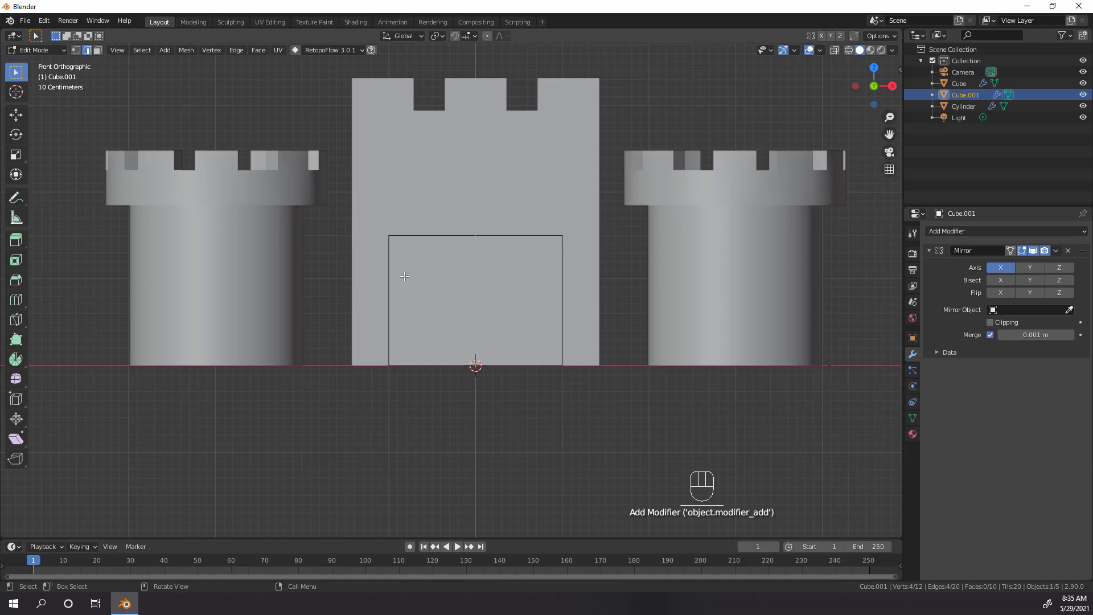
{"action": "key", "text": "1"}
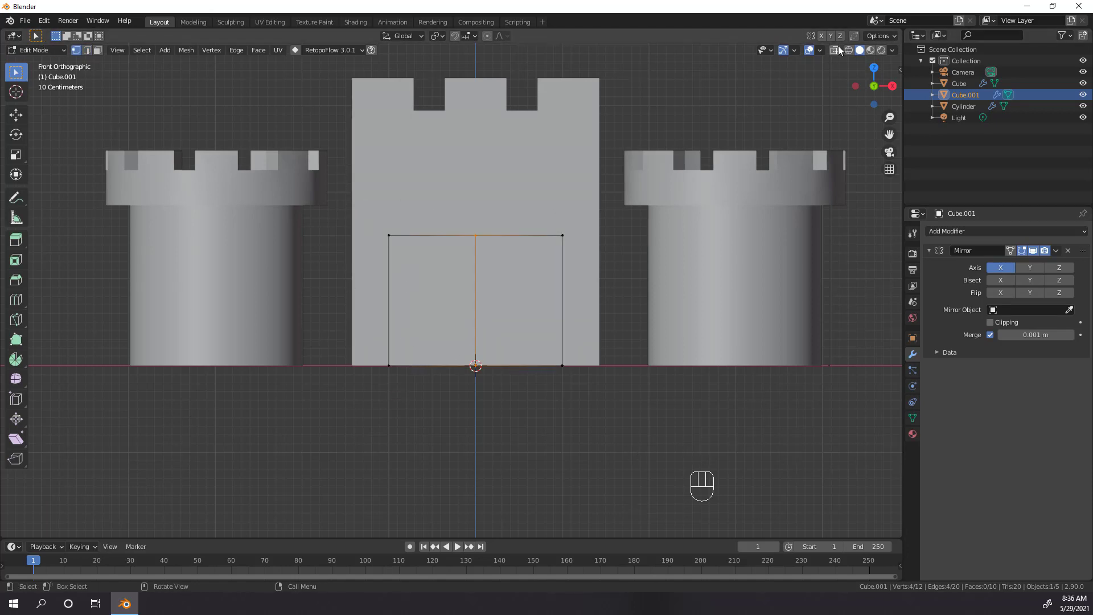
{"action": "left_click", "coordinate": [841, 48]}
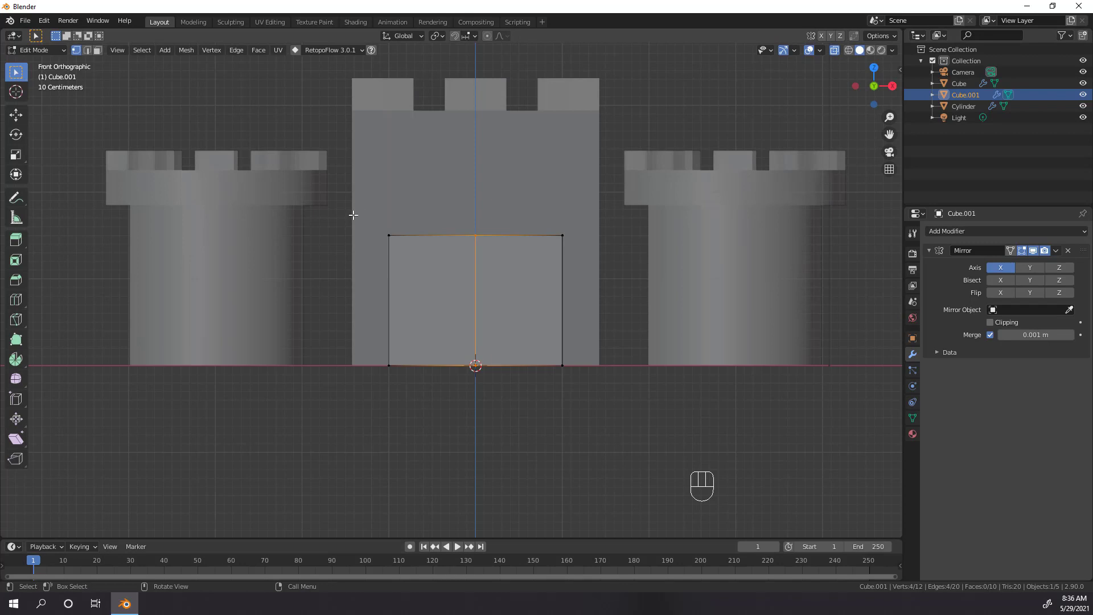
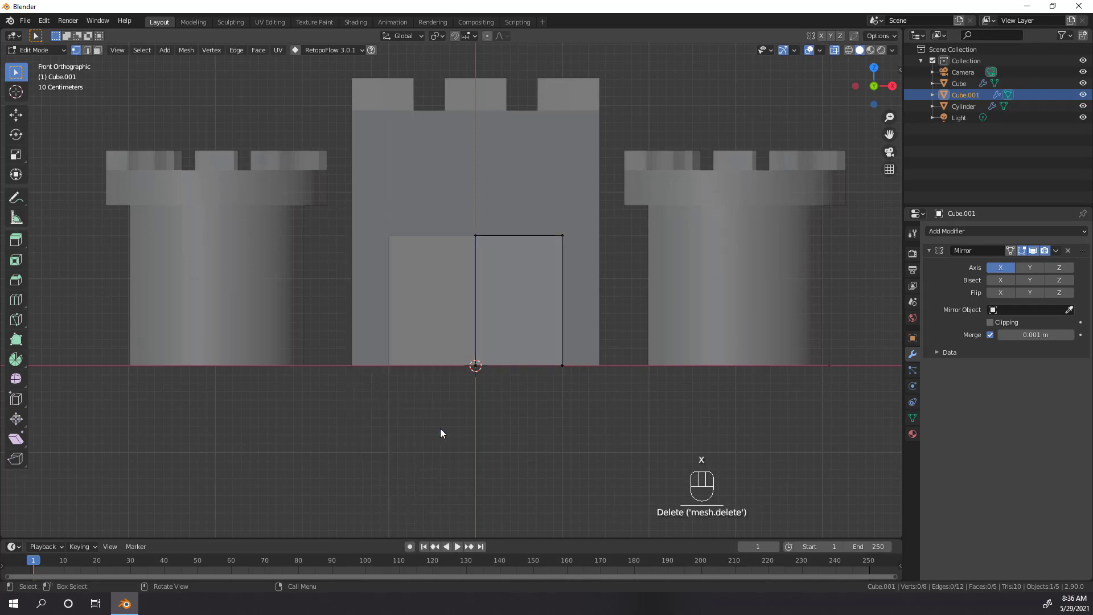
{"action": "left_click", "coordinate": [990, 324]}
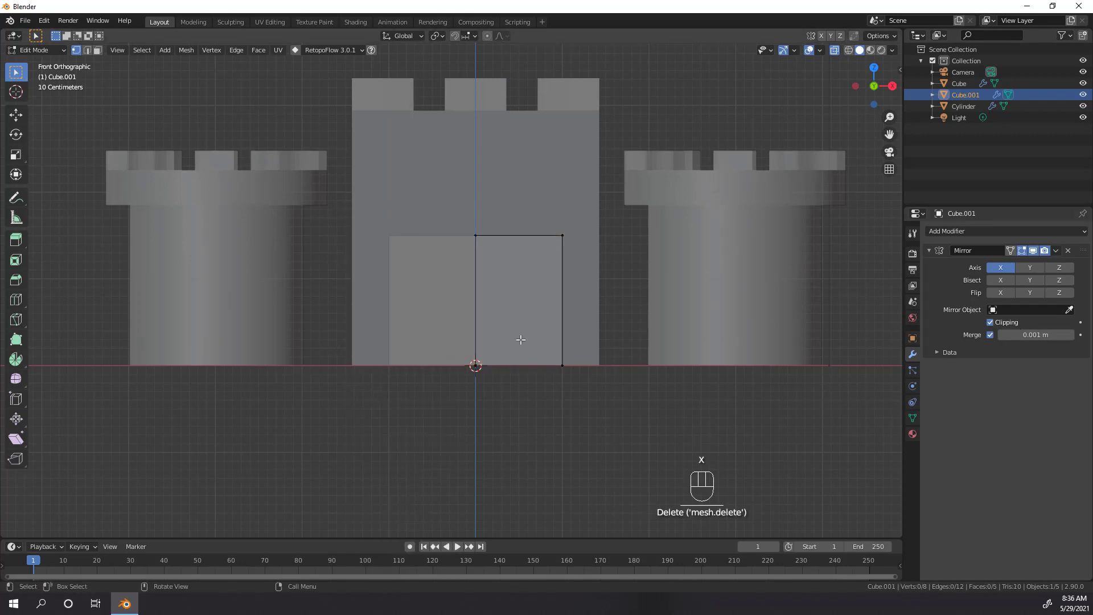
{"action": "key", "text": "Tab"}
Widen the wall along X to reach both front towers, apply scale and add nine loop cuts
{"action": "key", "text": "s"}
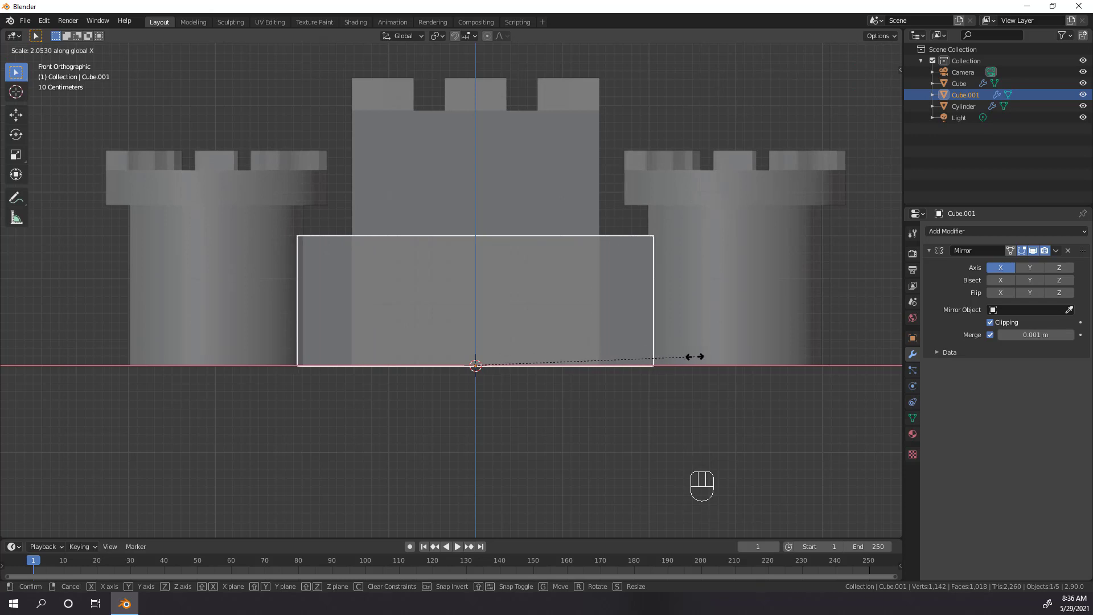
{"action": "left_click_drag", "start_coordinate": [682, 384], "coordinate": [675, 379]}
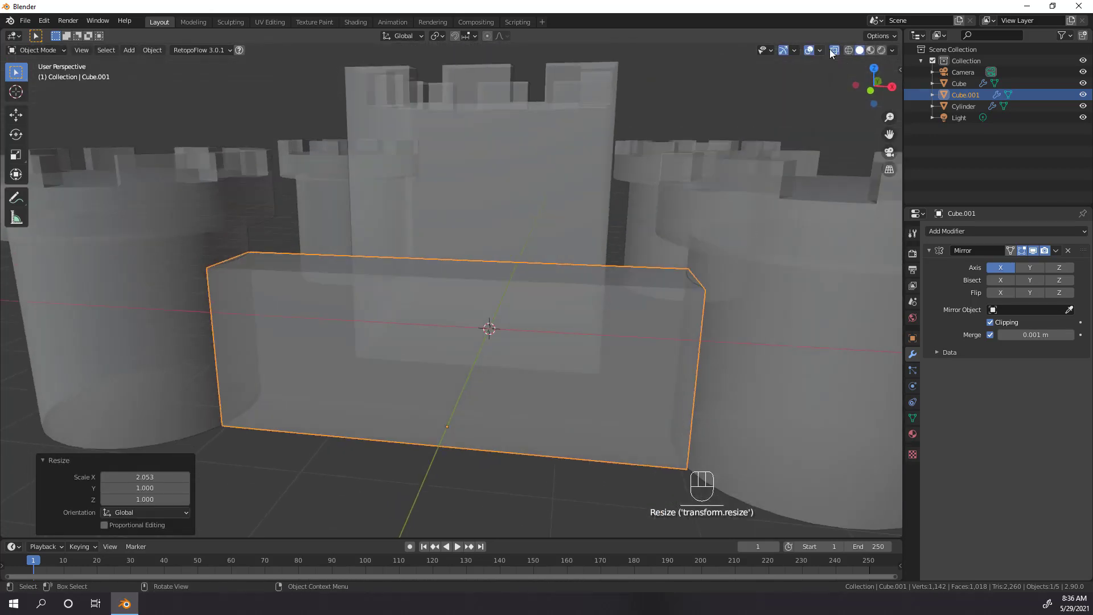
{"action": "left_click", "coordinate": [838, 59]}
{"action": "key", "text": "ctrl+a"}
{"action": "key", "text": "Tab"}
{"action": "key", "text": "ctrl+r"}
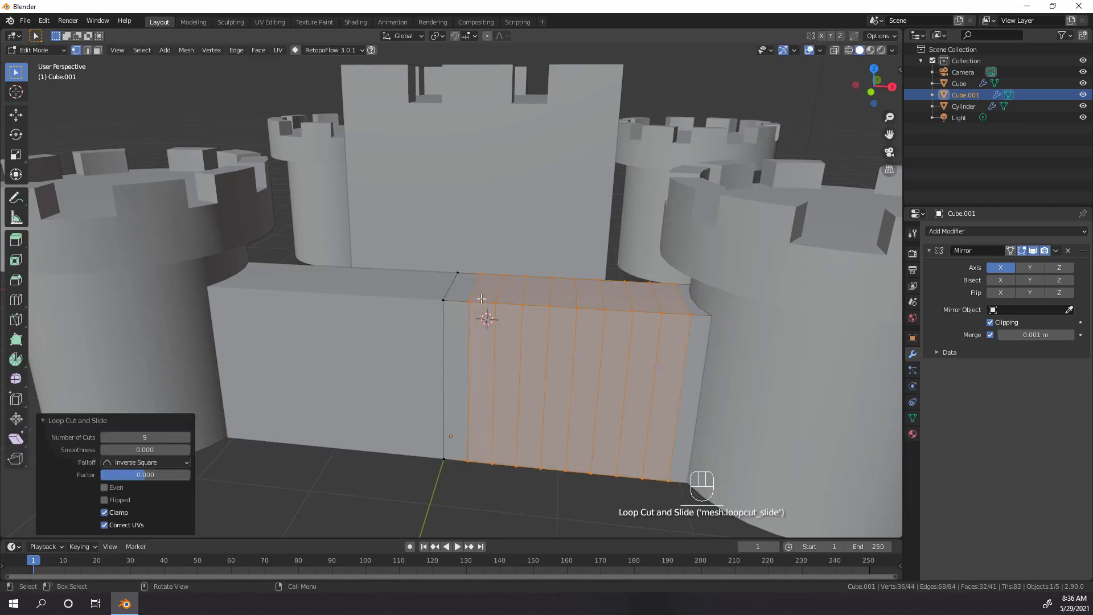
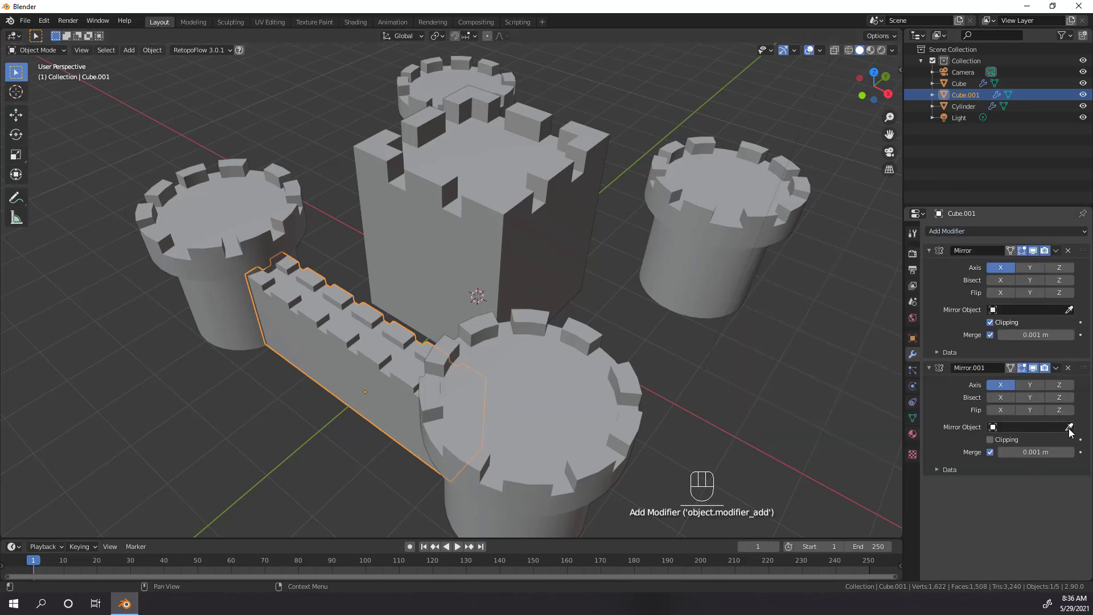
Set the second Mirror's object to the central Cube on Axis Y so the wall repeats at the back
{"action": "left_click_drag", "start_coordinate": [631, 304], "coordinate": [606, 304]}
{"action": "left_click_drag", "start_coordinate": [1020, 390], "coordinate": [825, 471]}
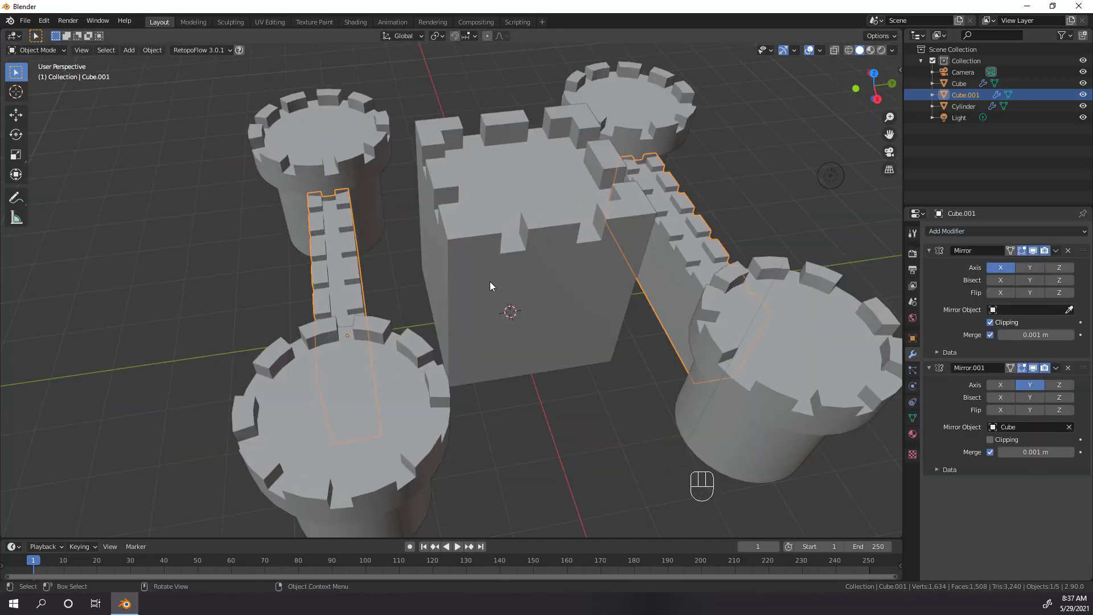
{"action": "left_click_drag", "start_coordinate": [513, 287], "coordinate": [622, 329]}
{"action": "left_click", "coordinate": [623, 329]}
{"action": "middle_click", "coordinate": [498, 368]}
{"action": "left_click_drag", "start_coordinate": [481, 353], "coordinate": [474, 306]}
Make a linked duplicate of the wall with Alt+D and shift its mesh
{"action": "key", "text": "alt+d"}
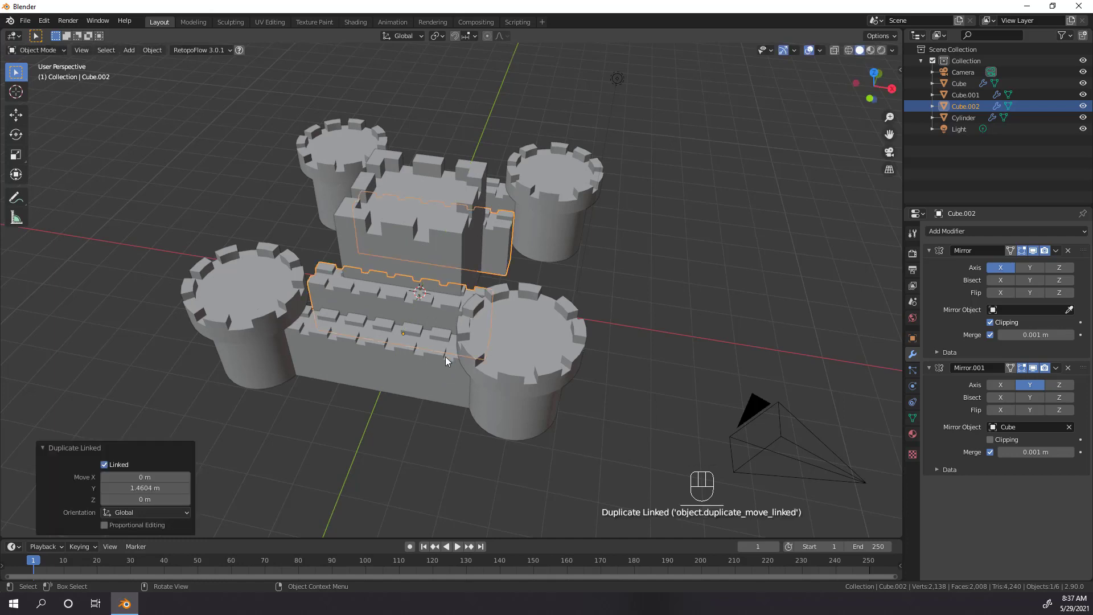
{"action": "key", "text": "Tab"}
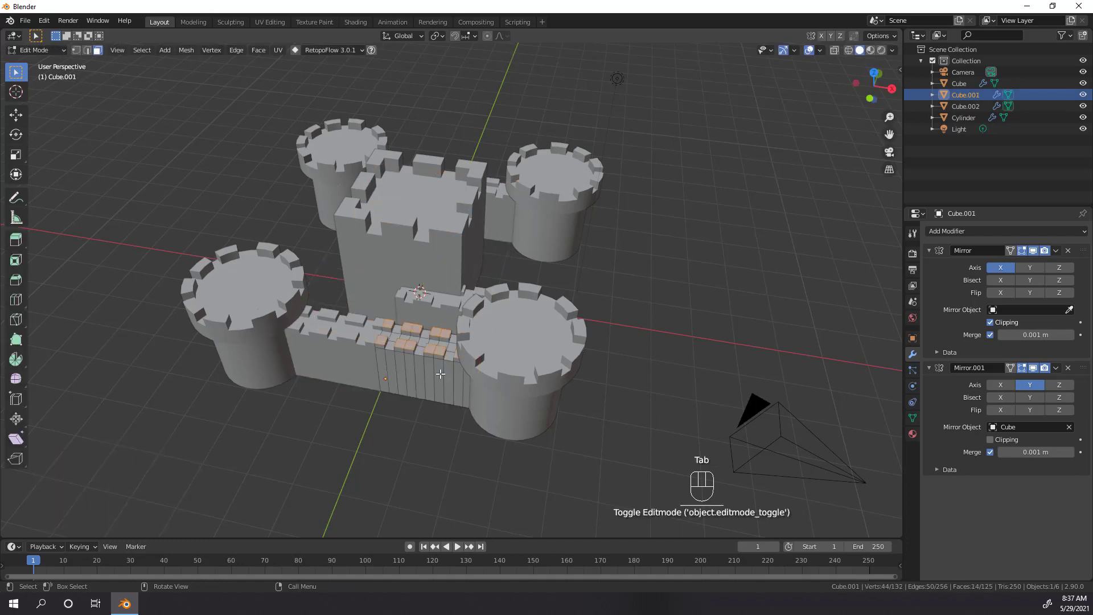
{"action": "key", "text": "g"}
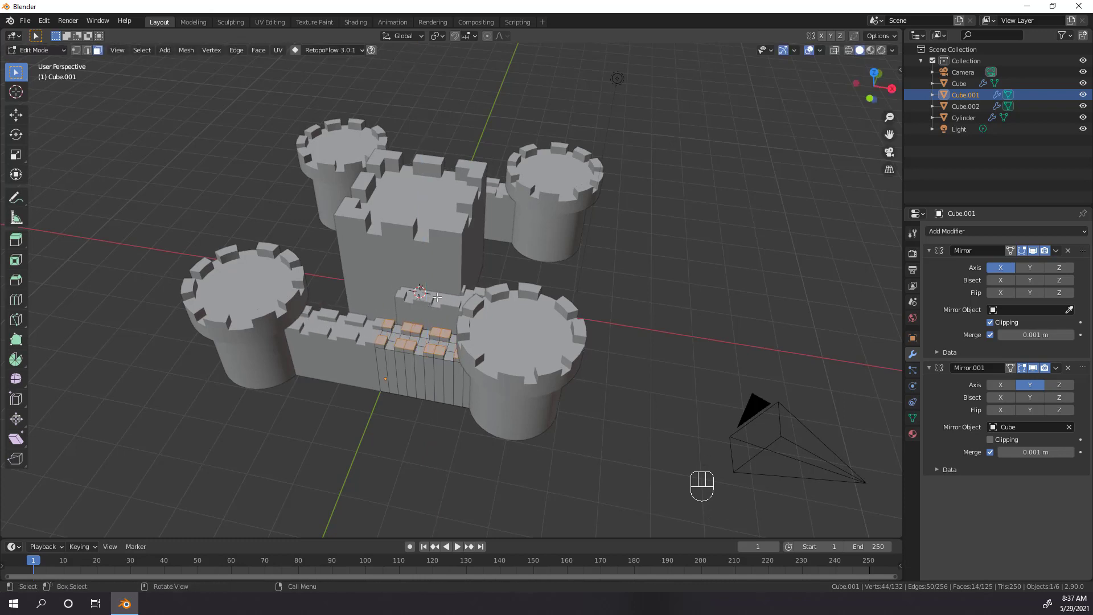
{"action": "key", "text": "Tab"}
{"action": "middle_click", "coordinate": [431, 361]}
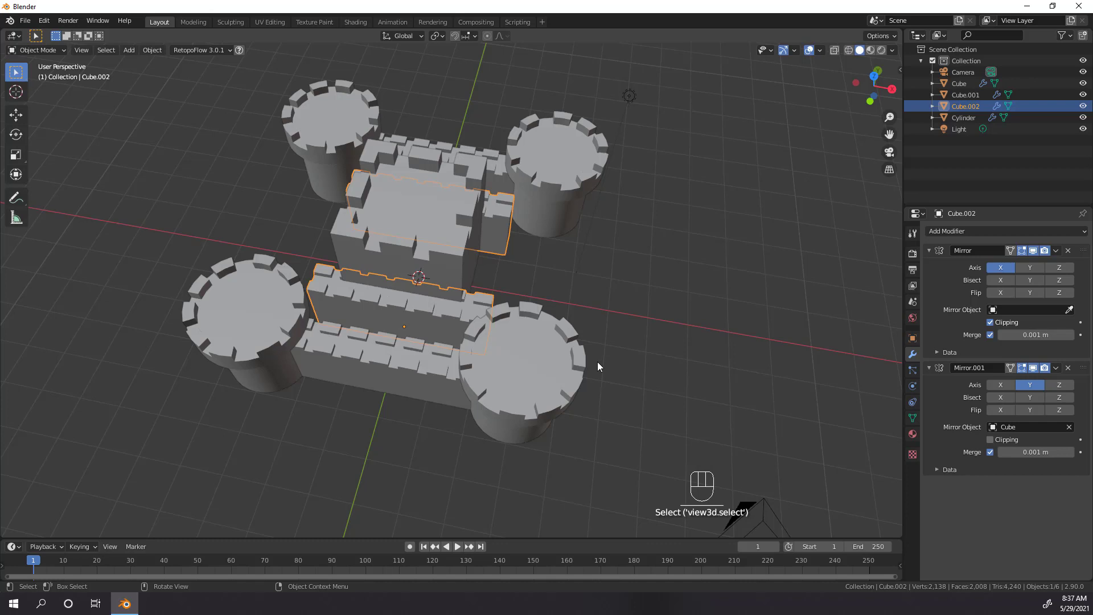
Rotate the copy 90° about Z, place it on the right side and enable X on Mirror.001
{"action": "key", "text": "r"}
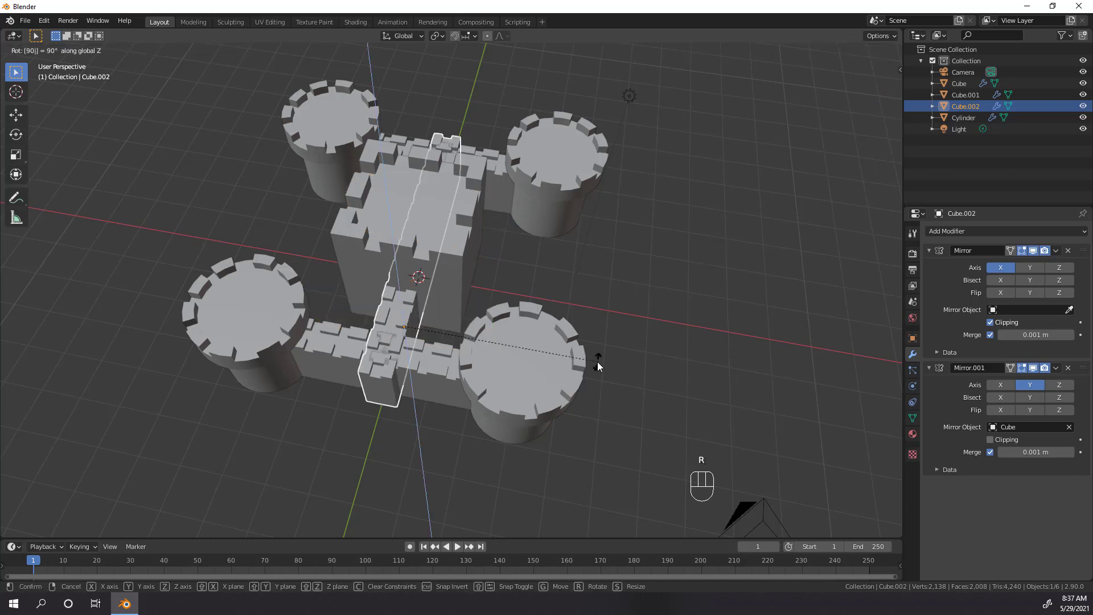
{"action": "key", "text": "KP_7"}
{"action": "key", "text": "g"}
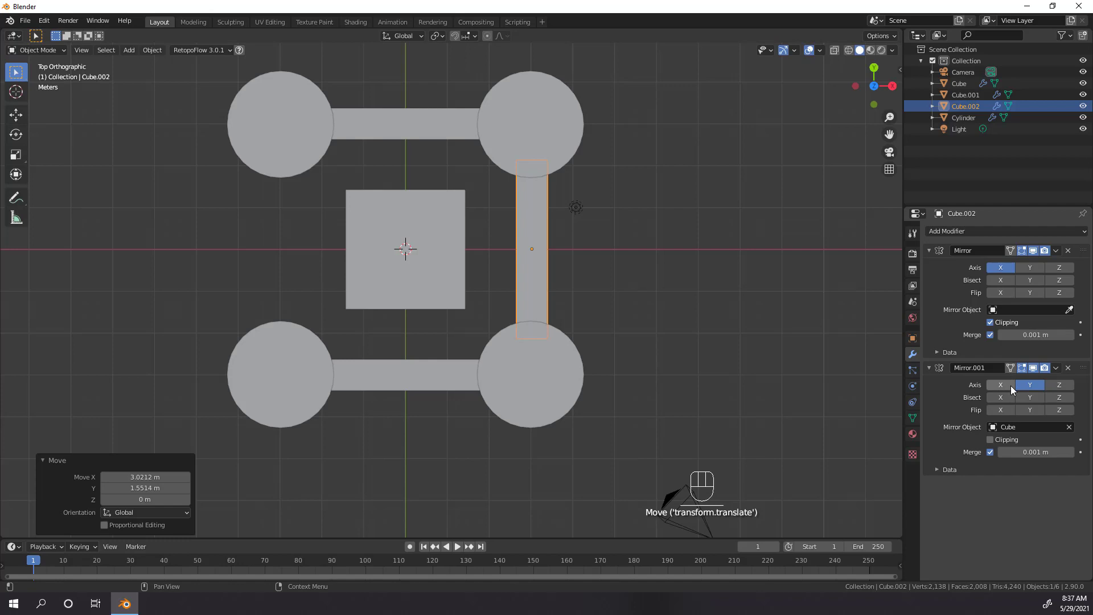
{"action": "left_click", "coordinate": [1016, 391]}
{"action": "left_click", "coordinate": [1043, 389]}
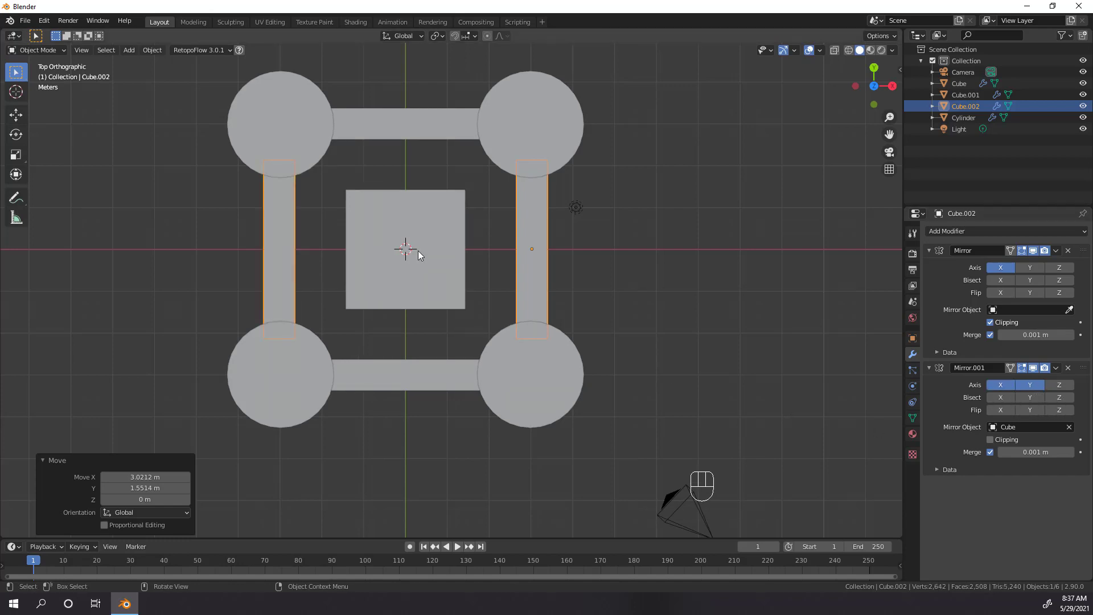
{"action": "left_click", "coordinate": [354, 280]}
Select the round tower object and frame it in the viewport
{"action": "left_click_drag", "start_coordinate": [531, 338], "coordinate": [531, 299]}
{"action": "left_click_drag", "start_coordinate": [612, 308], "coordinate": [556, 299]}
{"action": "left_click", "coordinate": [494, 253]}
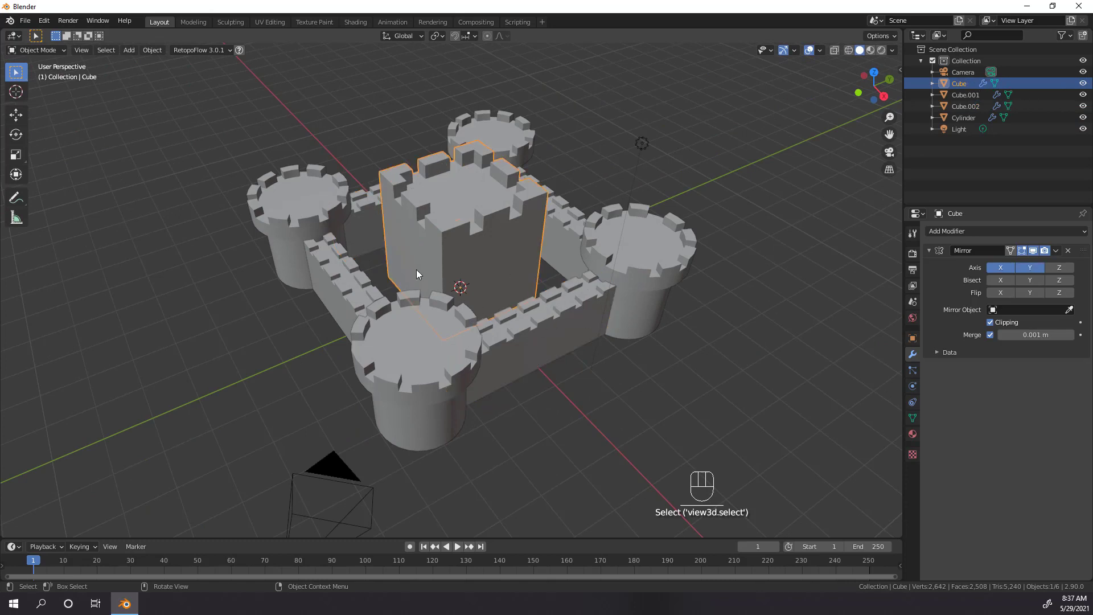
{"action": "middle_click", "coordinate": [442, 274]}
{"action": "left_click", "coordinate": [443, 272]}
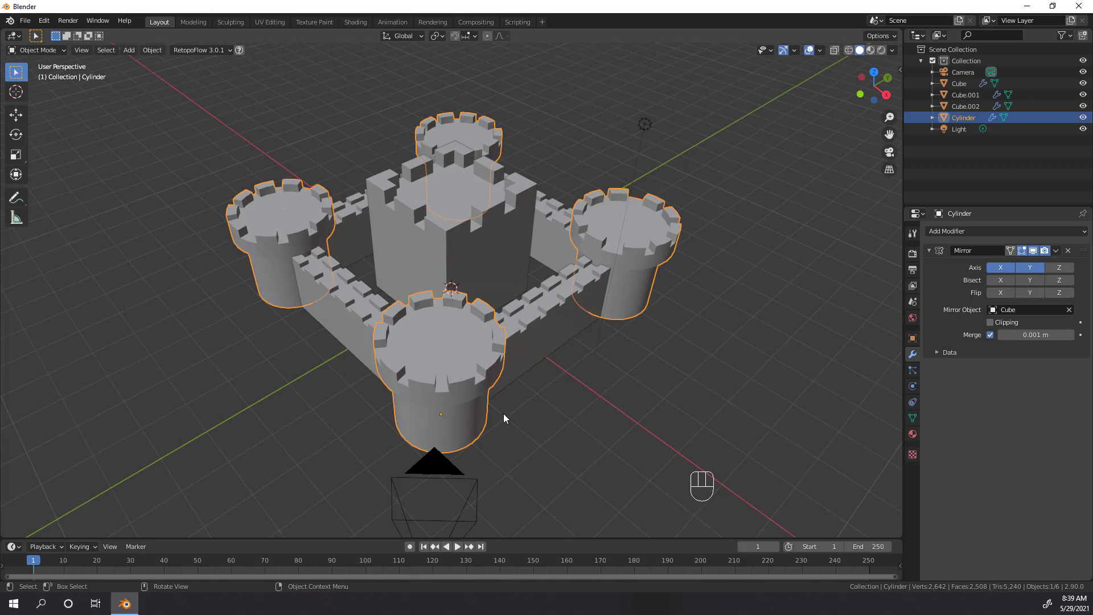
{"action": "left_click_drag", "start_coordinate": [528, 422], "coordinate": [556, 422]}
{"action": "left_click_drag", "start_coordinate": [571, 421], "coordinate": [592, 418]}
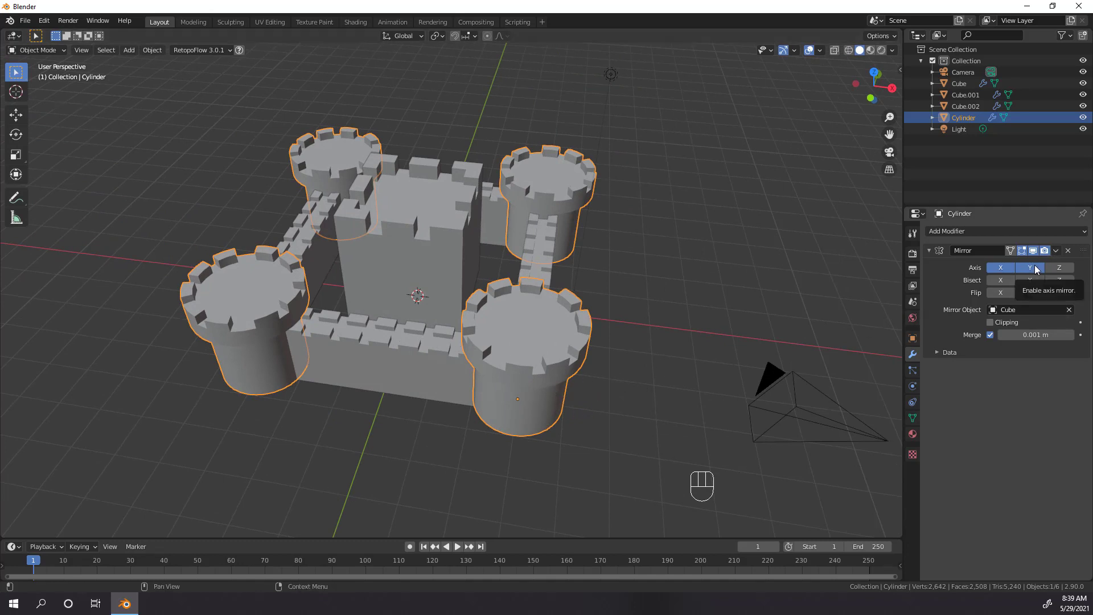
Disable Mirror Axis Y, enable Bisect X and slide the tower along X to the centre
{"action": "left_click", "coordinate": [1014, 284]}
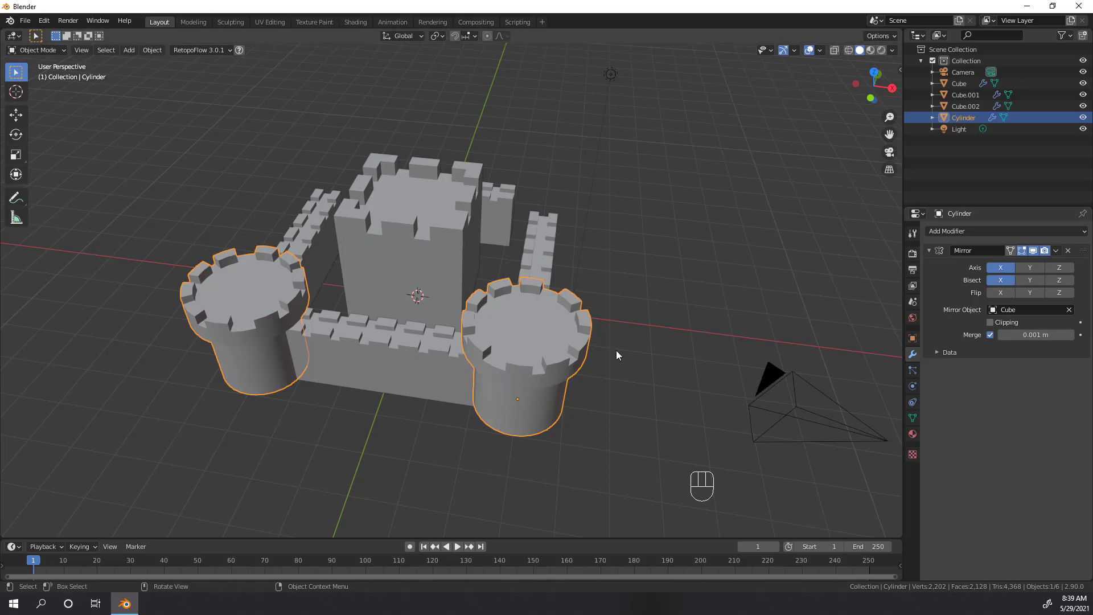
{"action": "middle_click", "coordinate": [532, 346]}
{"action": "left_click", "coordinate": [575, 383]}
{"action": "middle_click", "coordinate": [627, 399]}
{"action": "key", "text": "g"}
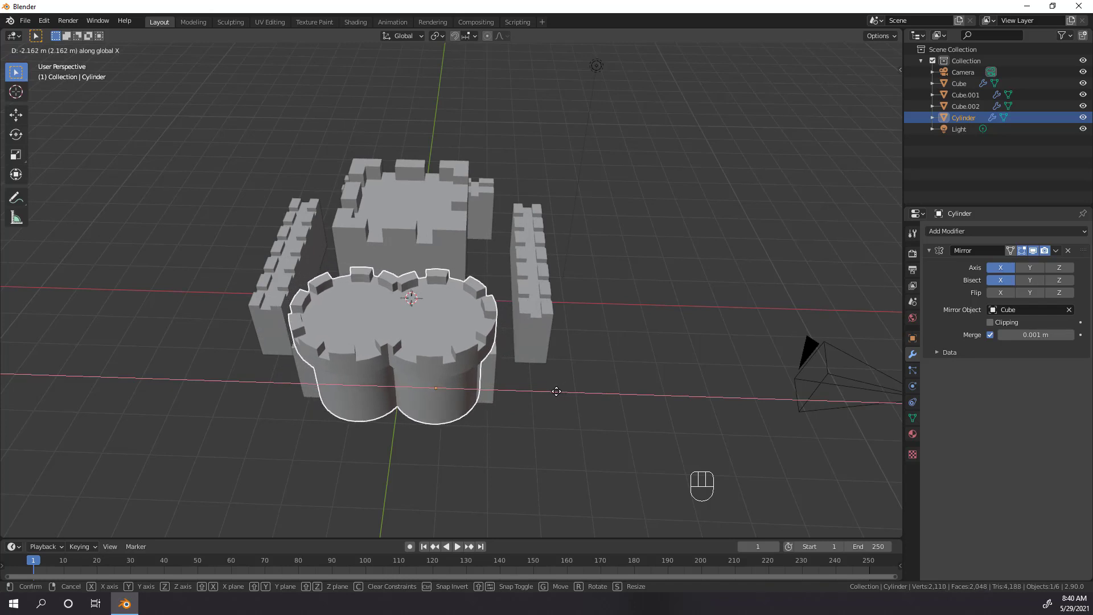
{"action": "left_click_drag", "start_coordinate": [520, 432], "coordinate": [520, 419]}
Toggle Edit Mode on the fused tower and orbit to view its underside
{"action": "key", "text": "Tab"}
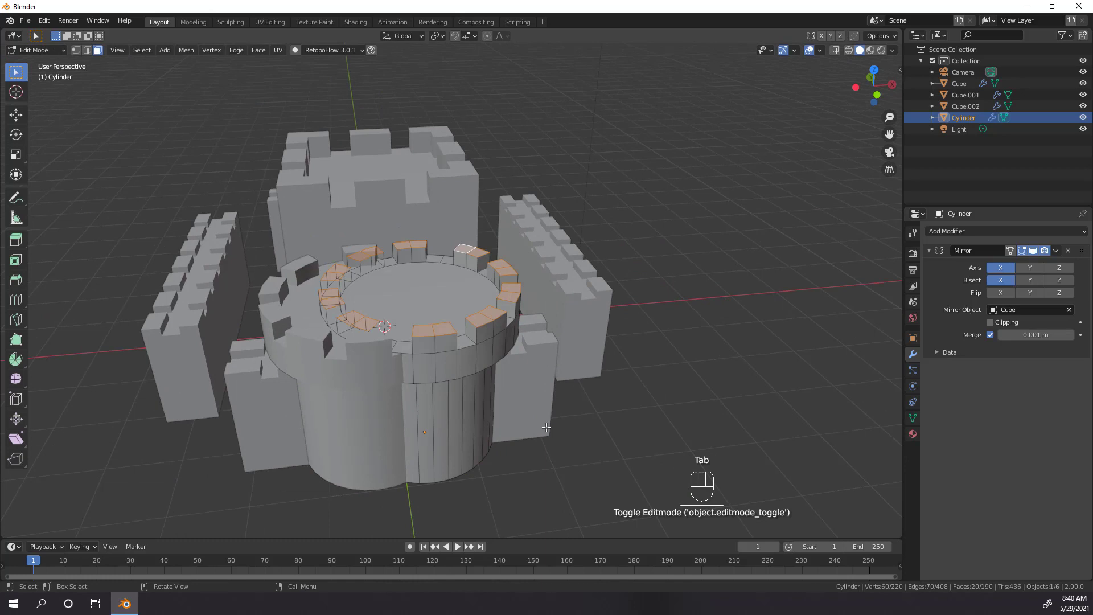
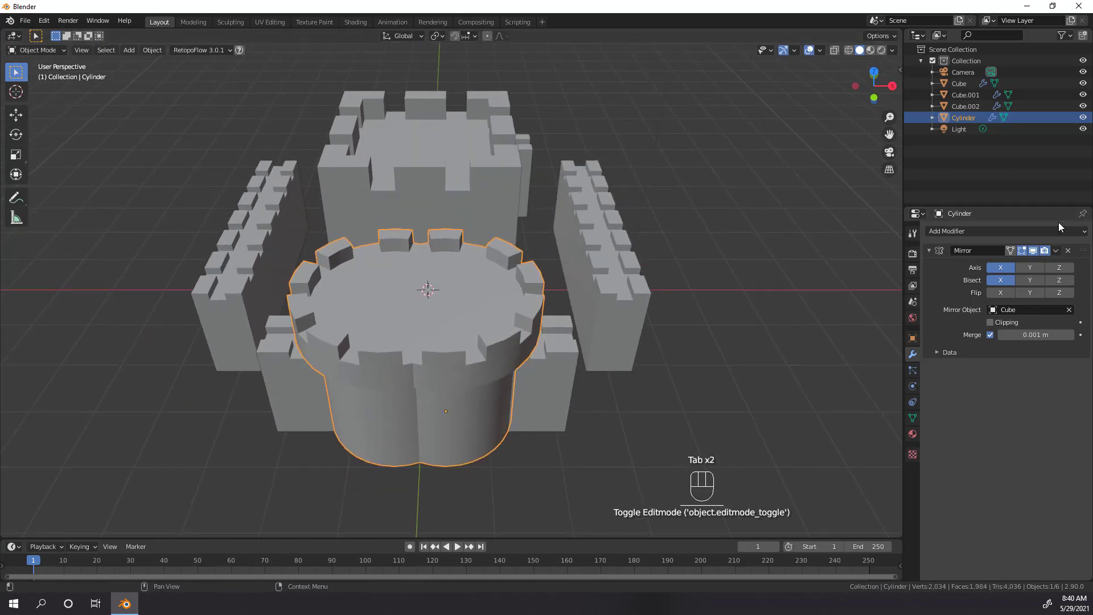
{"action": "left_click_drag", "start_coordinate": [1058, 254], "coordinate": [1031, 268]}
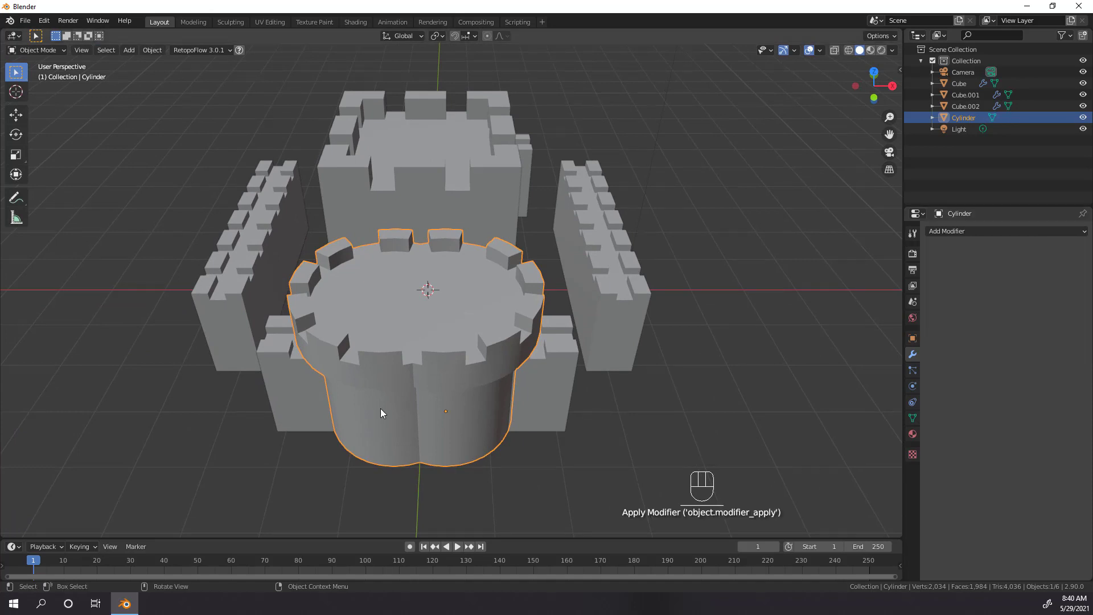
{"action": "key", "text": "Tab"}
{"action": "left_click_drag", "start_coordinate": [514, 382], "coordinate": [500, 346]}
{"action": "middle_click", "coordinate": [427, 377]}
Enable Bisect Y and Bisect Z alongside Bisect X on the tower's Mirror modifier
{"action": "key", "text": "ctrl+z"}
{"action": "key", "text": "Tab"}
{"action": "left_click_drag", "start_coordinate": [468, 262], "coordinate": [453, 298]}
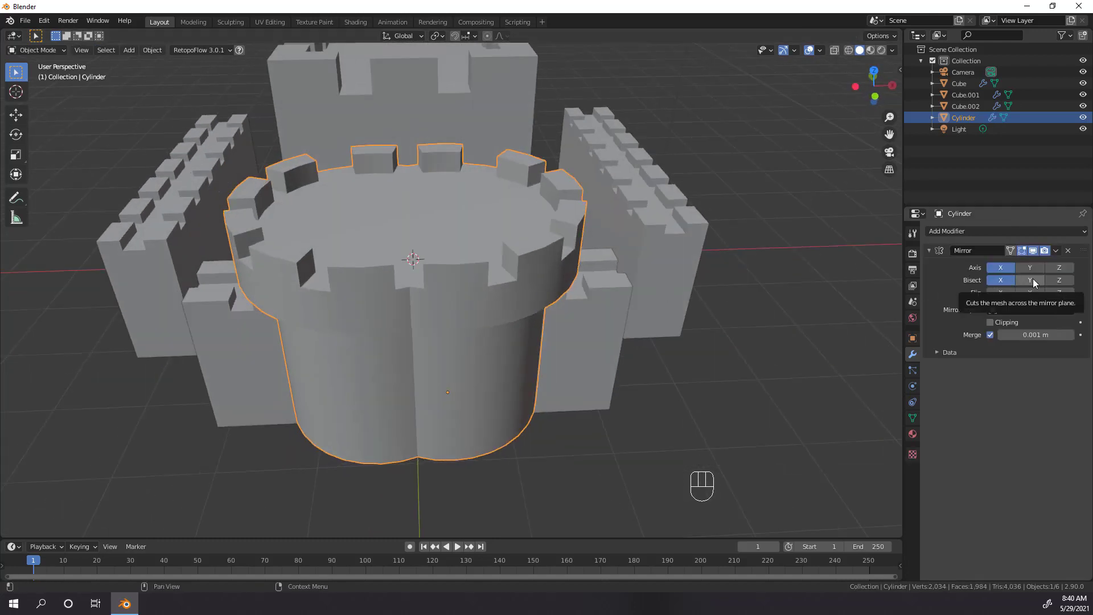
{"action": "left_click", "coordinate": [1025, 282]}
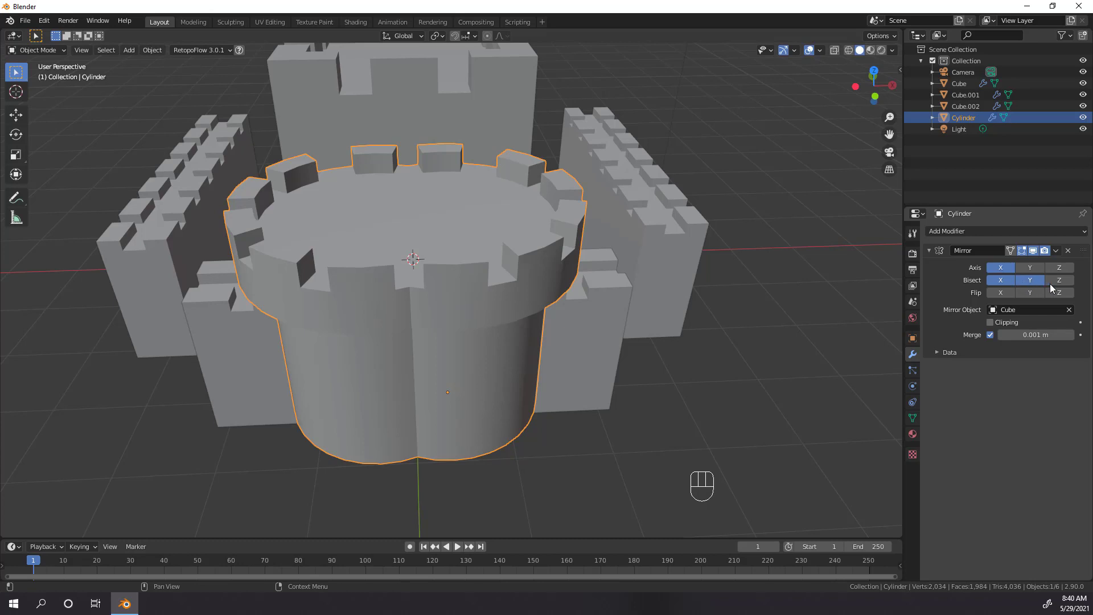
{"action": "left_click", "coordinate": [1065, 284]}
{"action": "key", "text": "g"}
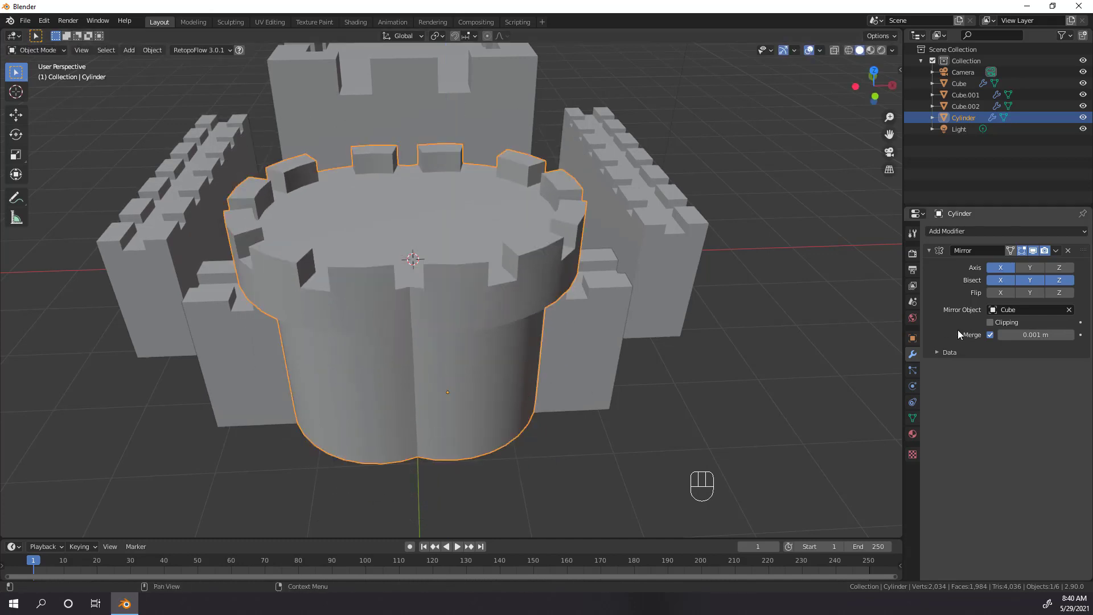
{"action": "left_click", "coordinate": [1063, 269]}
Undo the move and try the Mirror modifier's Flip X on the tower
{"action": "key", "text": "g"}
{"action": "key", "text": "ctrl+z"}
{"action": "left_click_drag", "start_coordinate": [1041, 287], "coordinate": [947, 335]}
{"action": "left_click_drag", "start_coordinate": [553, 318], "coordinate": [563, 352]}
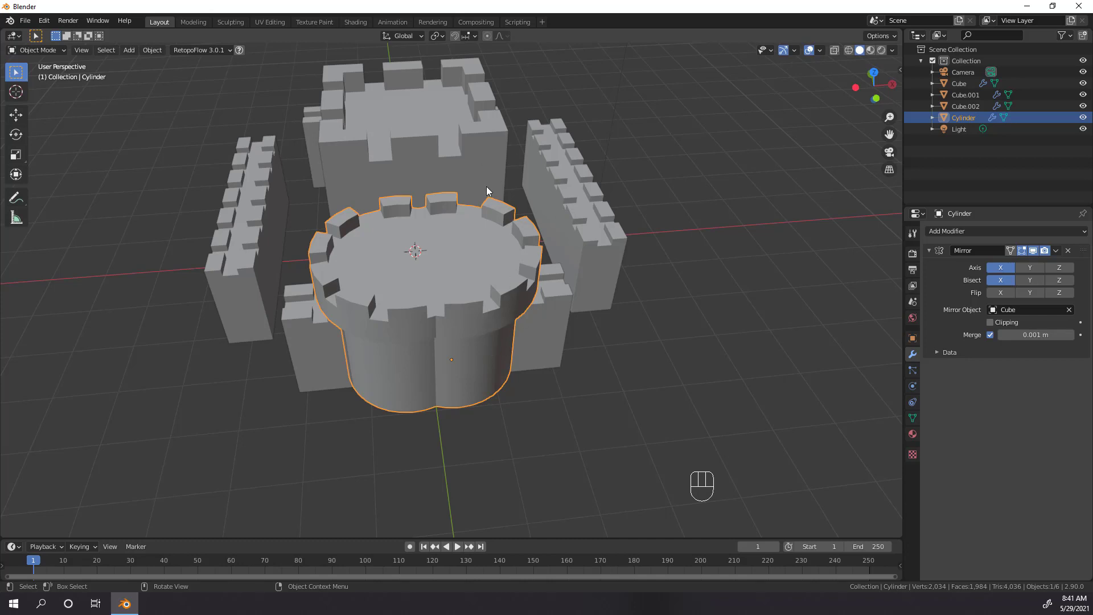
{"action": "left_click_drag", "start_coordinate": [1003, 299], "coordinate": [545, 338]}
{"action": "left_click_drag", "start_coordinate": [545, 337], "coordinate": [577, 323]}
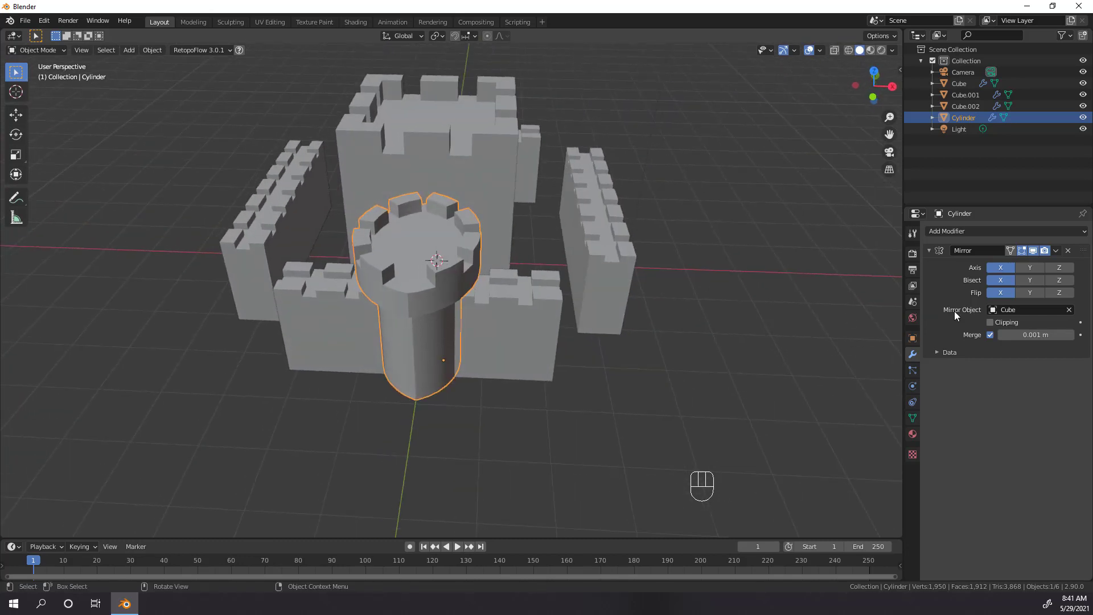
Toggle Flip Y and orbit around the castle to inspect the flipped tower
{"action": "left_click", "coordinate": [1022, 295]}
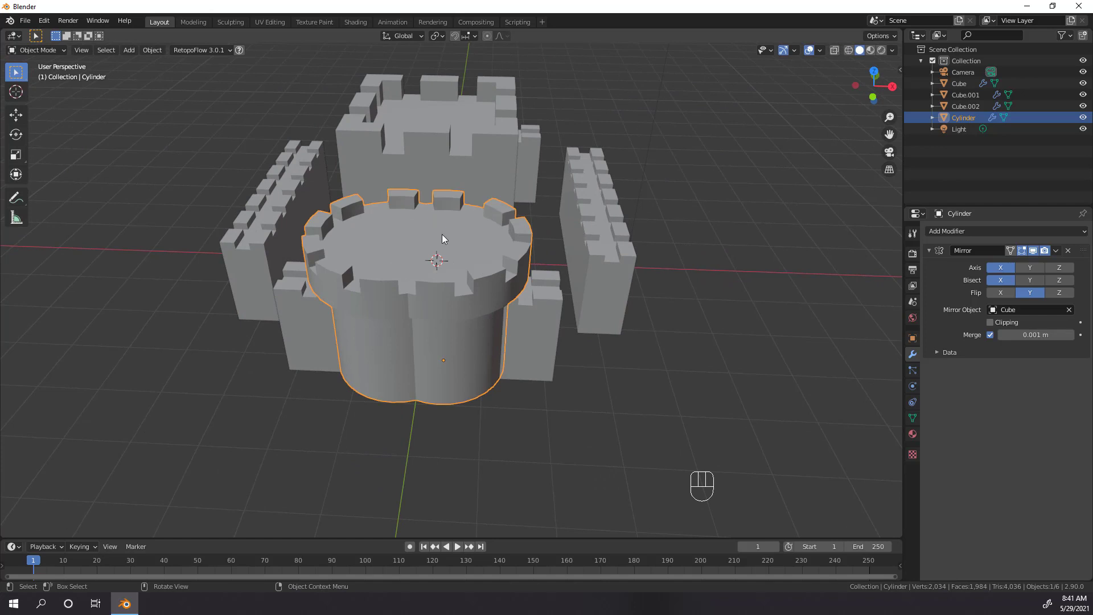
{"action": "left_click_drag", "start_coordinate": [472, 319], "coordinate": [555, 320]}
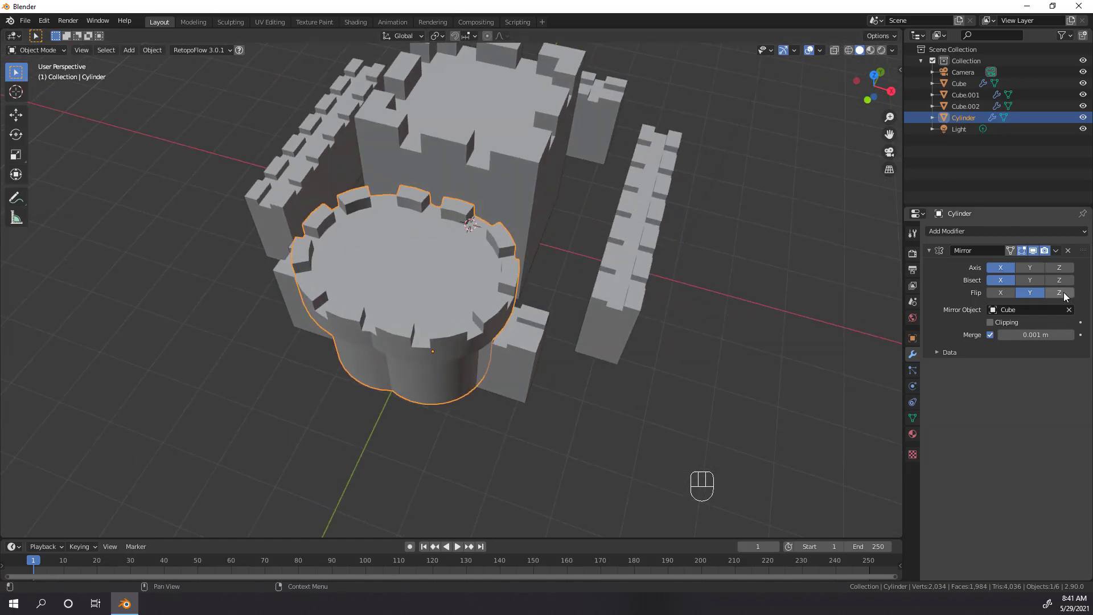
{"action": "left_click_drag", "start_coordinate": [1001, 298], "coordinate": [1051, 304]}
{"action": "left_click_drag", "start_coordinate": [1004, 295], "coordinate": [463, 296]}
{"action": "left_click_drag", "start_coordinate": [462, 296], "coordinate": [479, 290]}
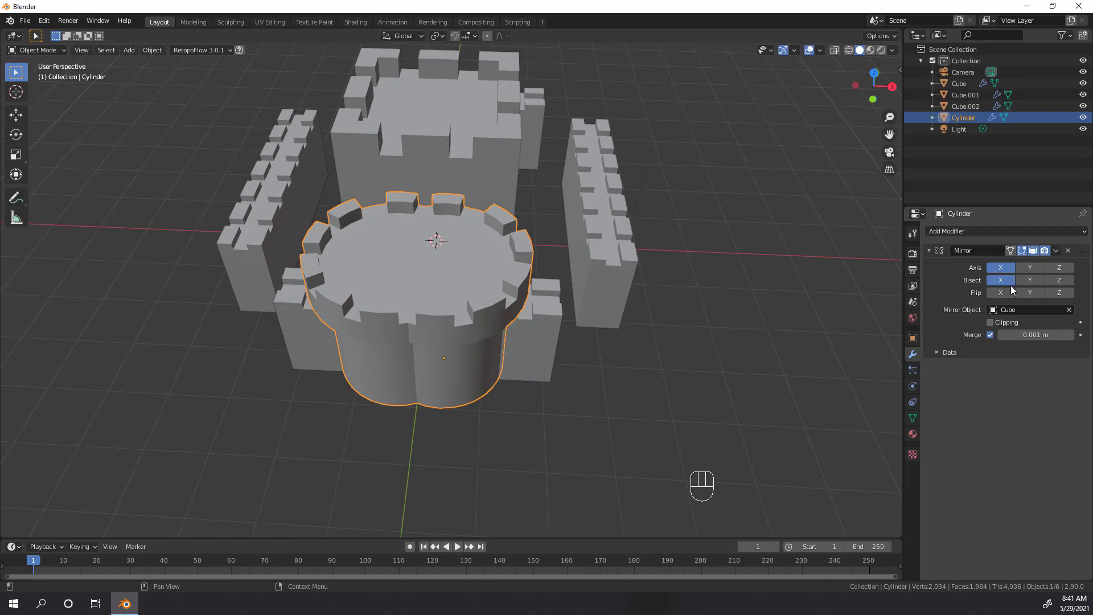
Select the central keep and expand its Mirror modifier's Data subpanel showing Mirror U/V
{"action": "left_click", "coordinate": [1008, 284]}
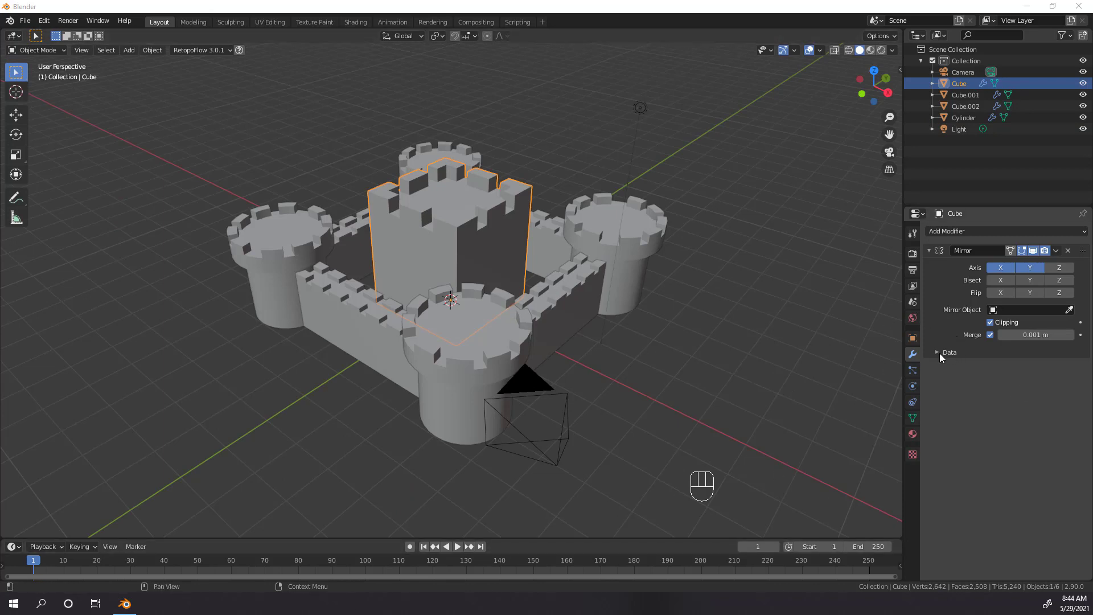
{"action": "left_click", "coordinate": [944, 358]}
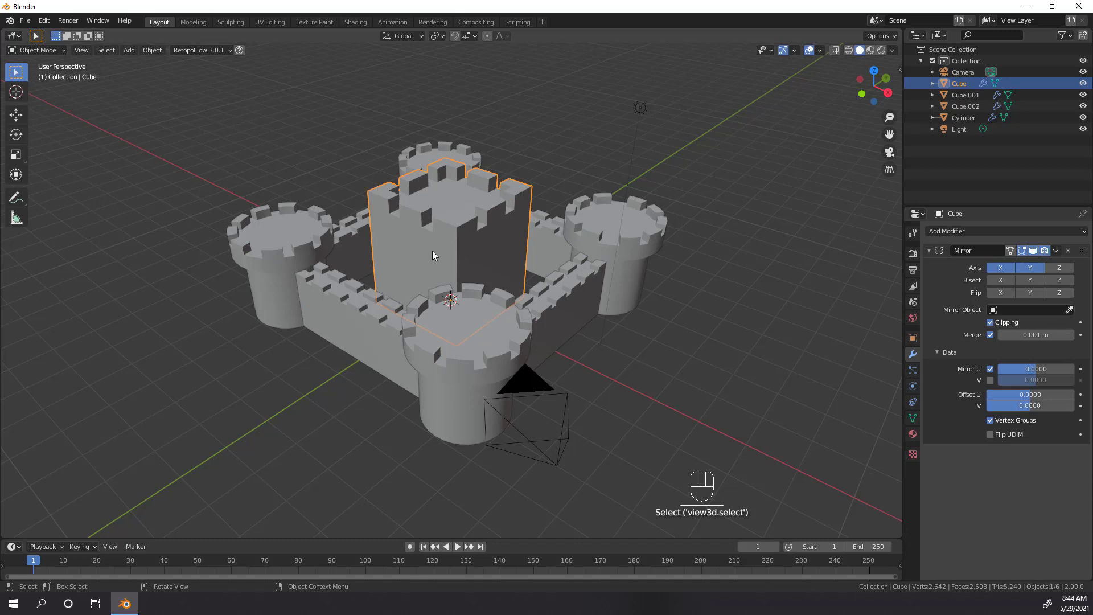
{"action": "middle_click", "coordinate": [477, 274]}
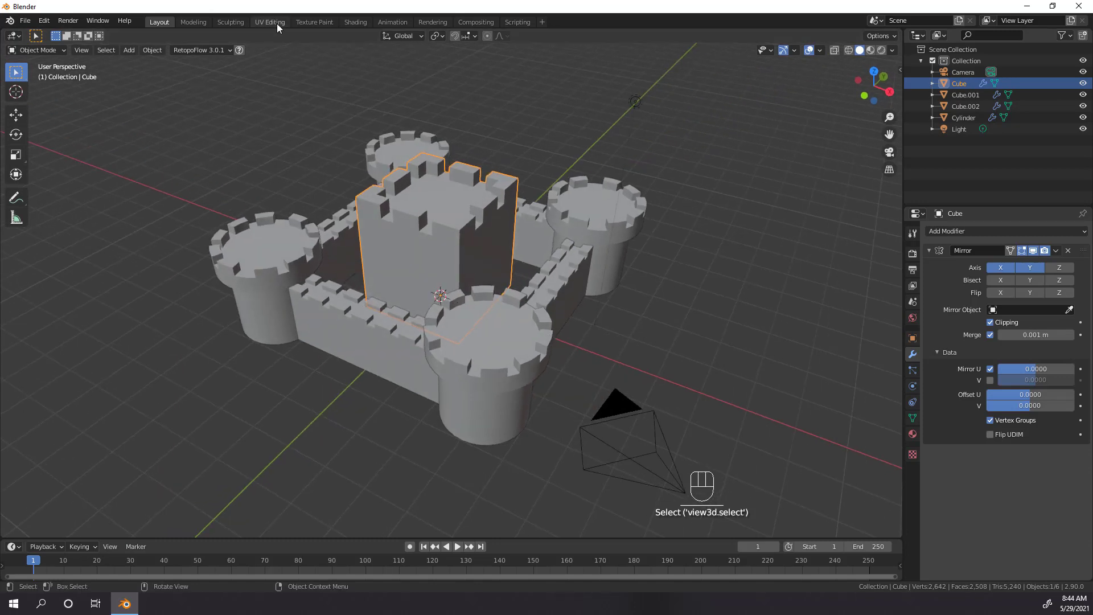
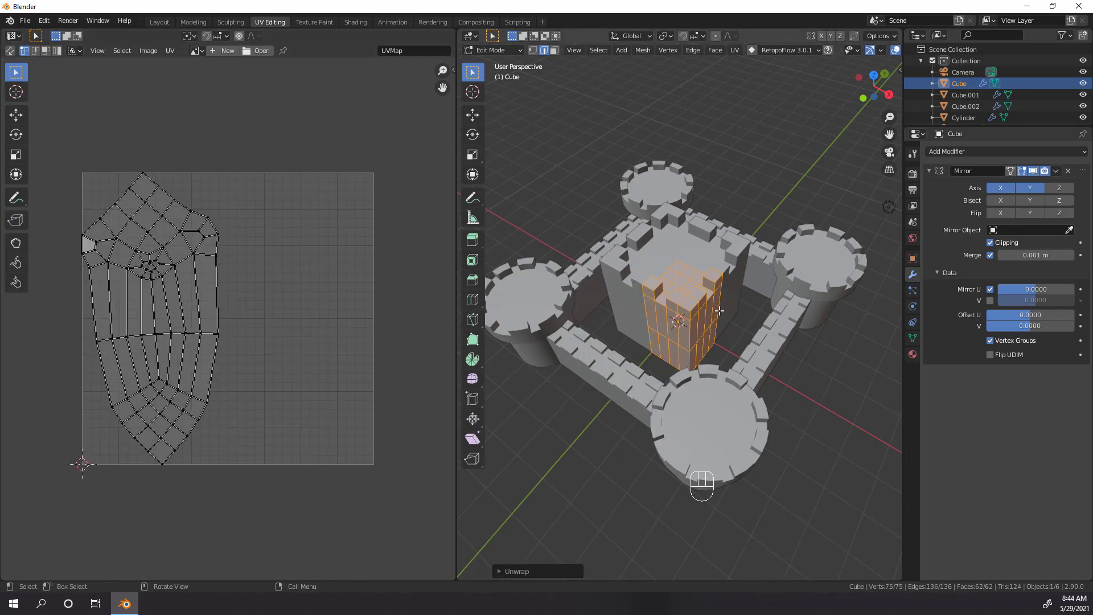
Orbit around the keep half and enter edit mode to show its UV island unwrapped
{"action": "left_click_drag", "start_coordinate": [641, 338], "coordinate": [605, 332]}
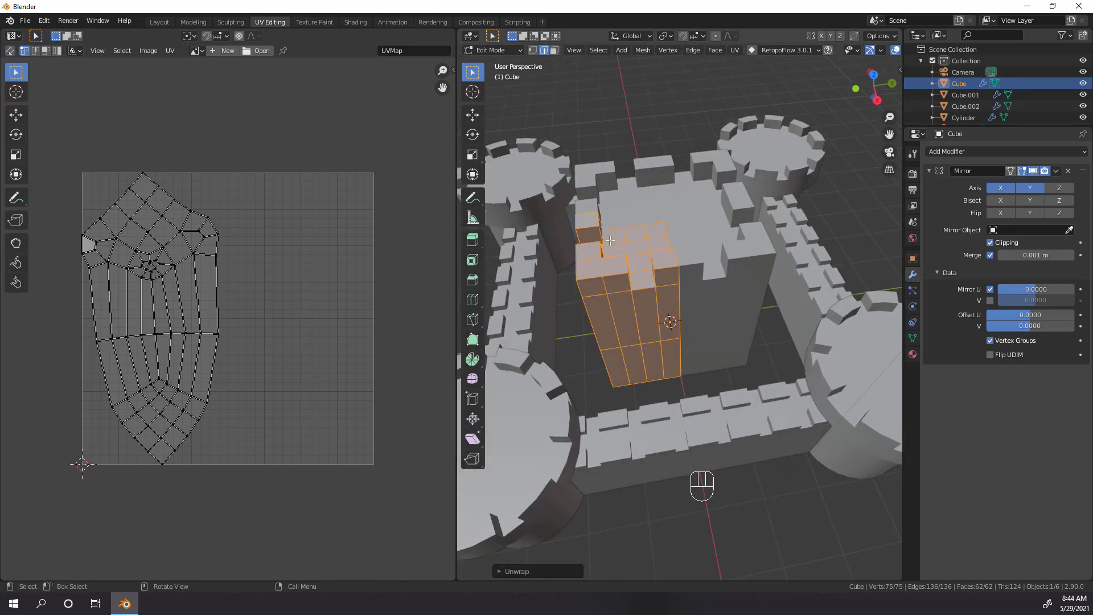
{"action": "left_click_drag", "start_coordinate": [648, 256], "coordinate": [670, 247]}
{"action": "left_click", "coordinate": [670, 246]}
{"action": "left_click_drag", "start_coordinate": [677, 244], "coordinate": [712, 252]}
{"action": "left_click", "coordinate": [713, 252]}
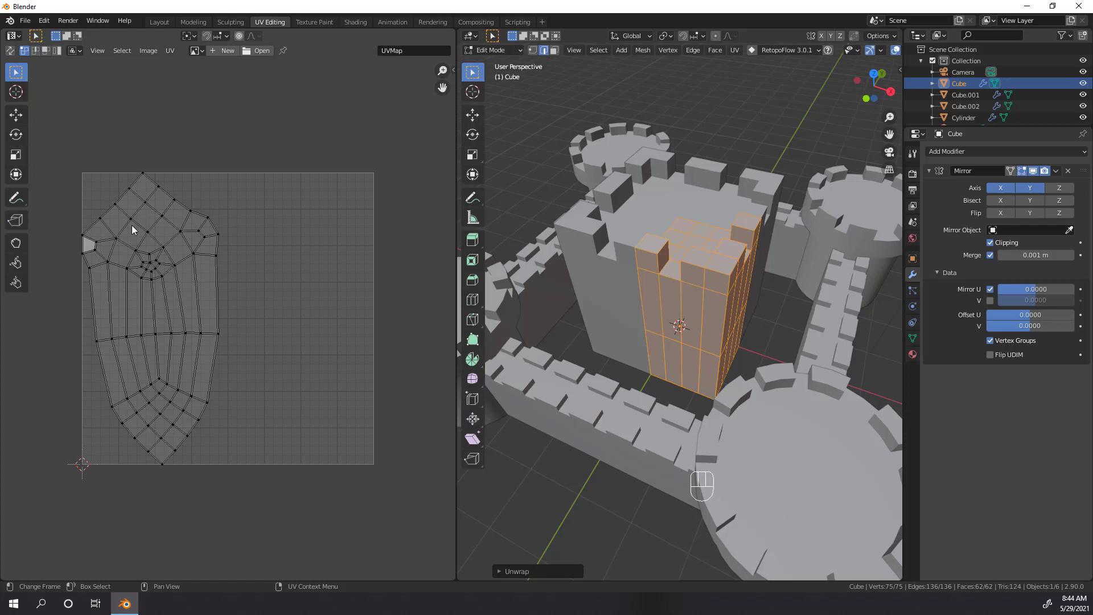
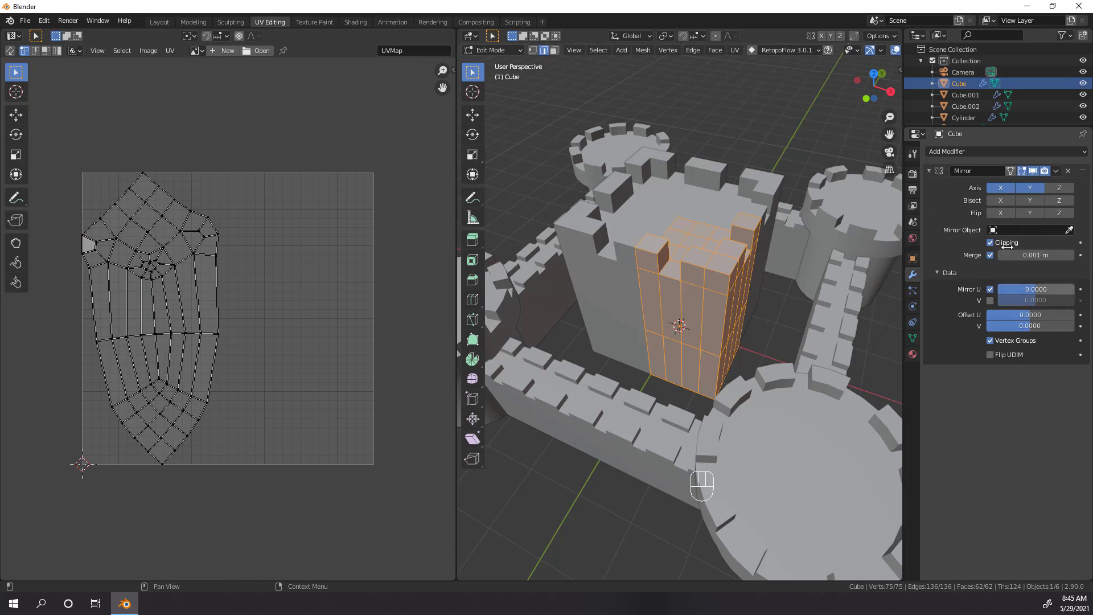
{"action": "key", "text": "Tab"}
Preview the keep's mirrored UV islands by applying the Mirror modifier, then undo it
{"action": "left_click_drag", "start_coordinate": [1058, 175], "coordinate": [1045, 186]}
{"action": "key", "text": "Tab"}
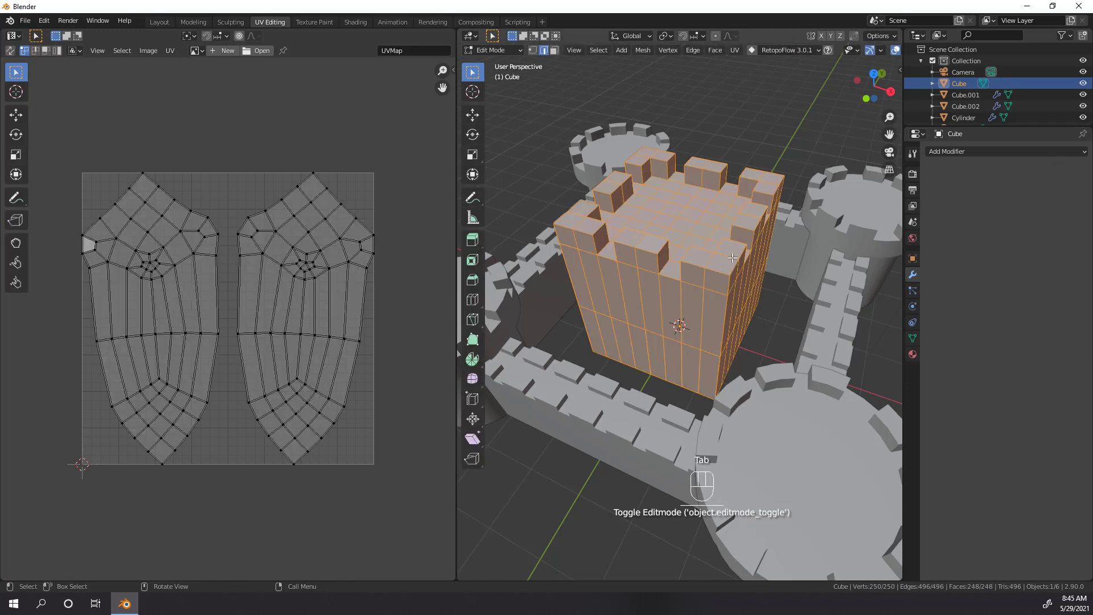
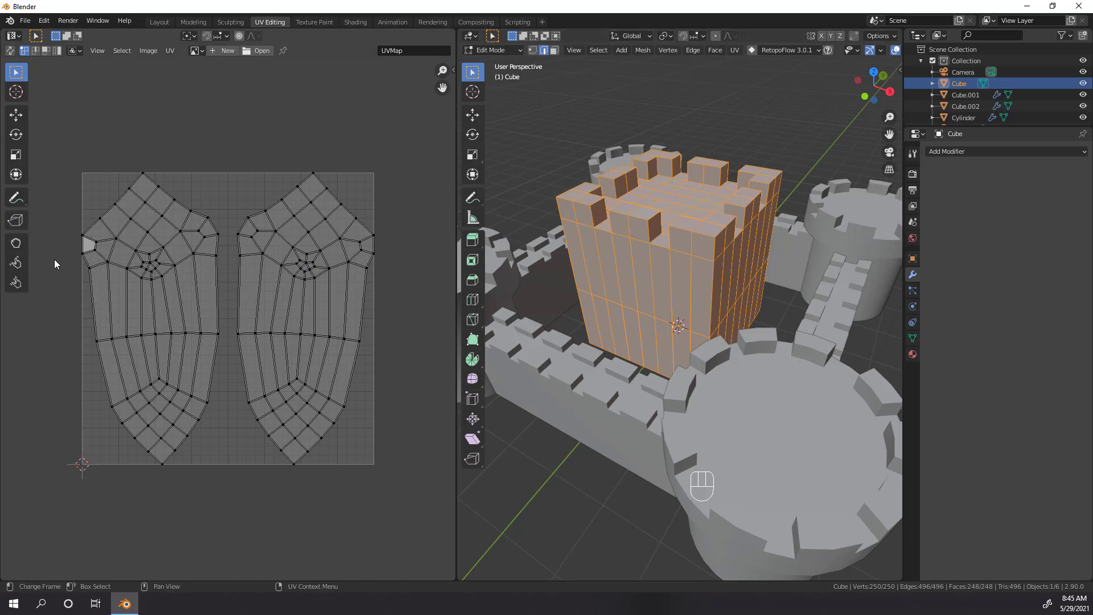
{"action": "key", "text": "ctrl+z"}
{"action": "key", "text": "ctrl+z"}
Enable Mirror V so the keep's mirror flips UVs in both U and V with zero offset
{"action": "left_click_drag", "start_coordinate": [1055, 175], "coordinate": [1034, 187]}
{"action": "key", "text": "Tab"}
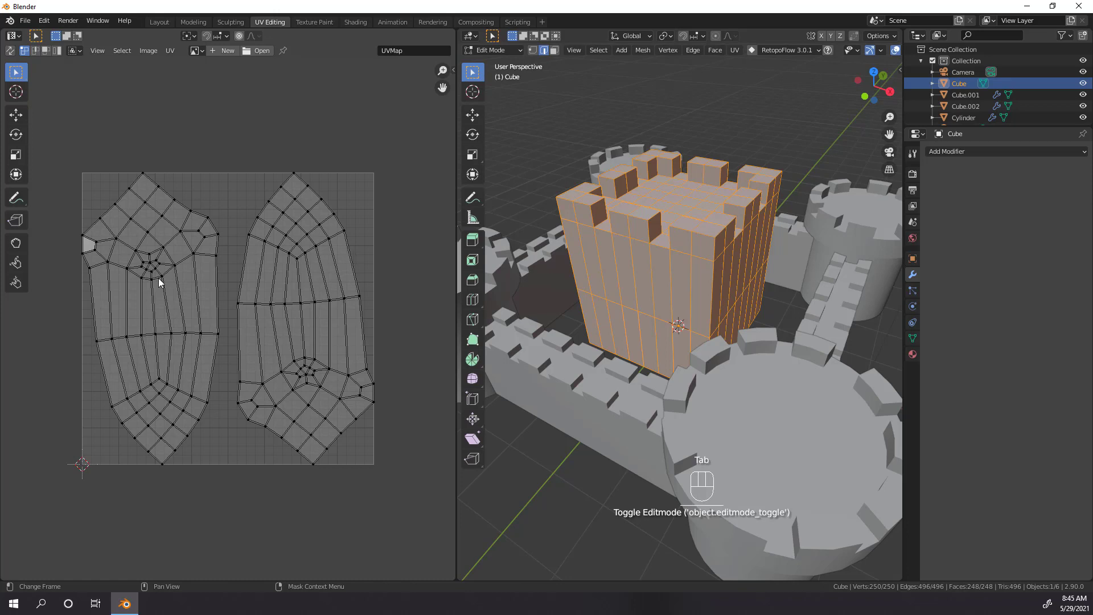
{"action": "key", "text": "ctrl+z"}
{"action": "key", "text": "ctrl+z"}
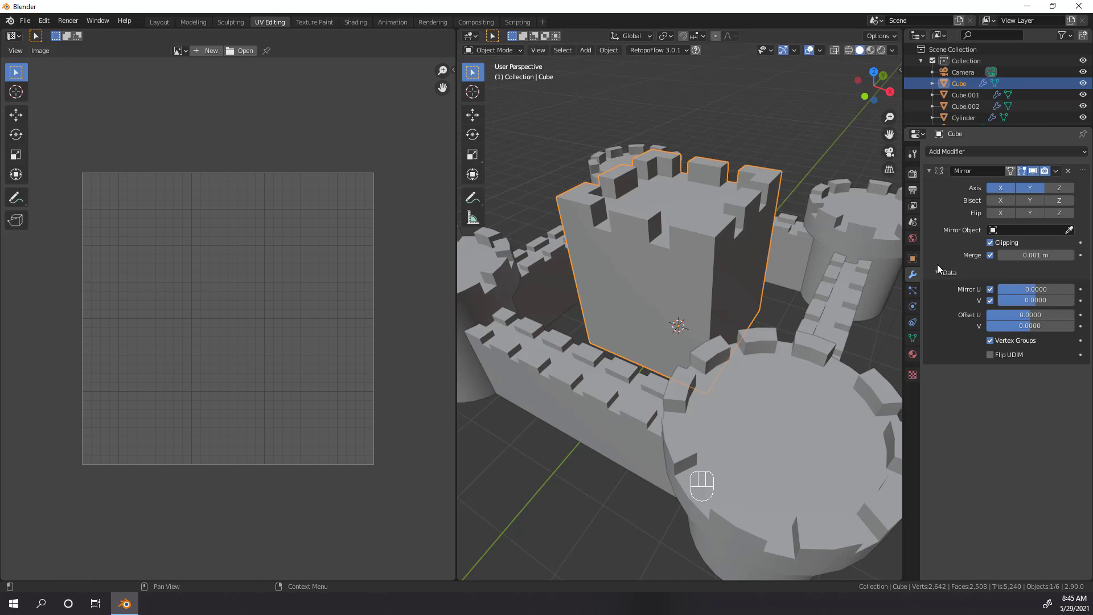
Return to the Layout workspace and orbit to inspect the whole castle with its four towers
{"action": "left_click", "coordinate": [942, 274]}
{"action": "left_click", "coordinate": [941, 274]}
{"action": "left_click_drag", "start_coordinate": [900, 54], "coordinate": [524, 390]}
{"action": "left_click_drag", "start_coordinate": [564, 390], "coordinate": [559, 394]}
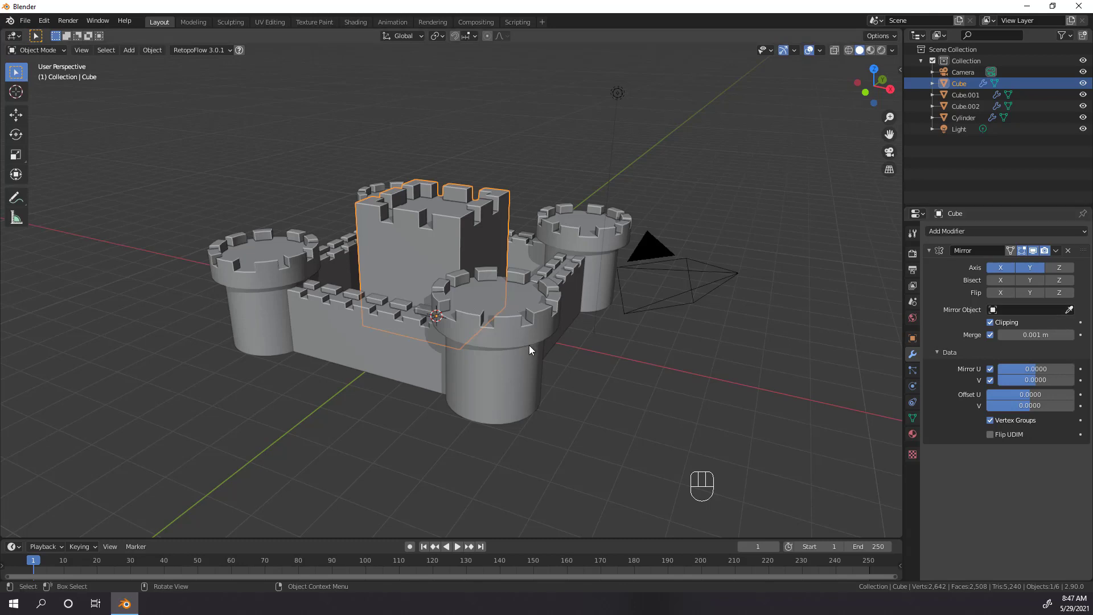
{"action": "middle_click", "coordinate": [513, 366]}
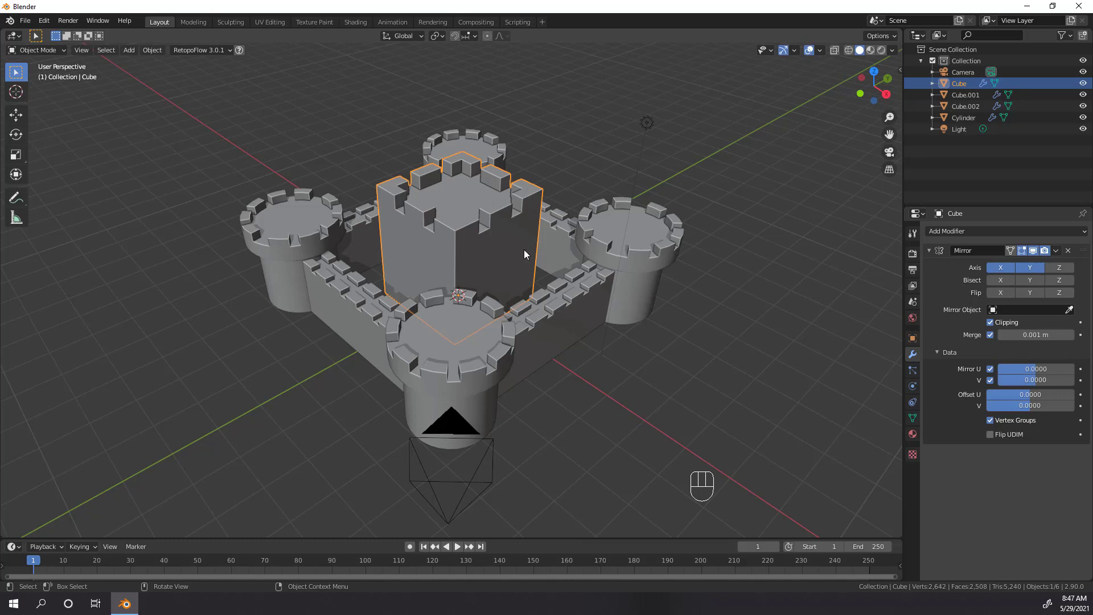